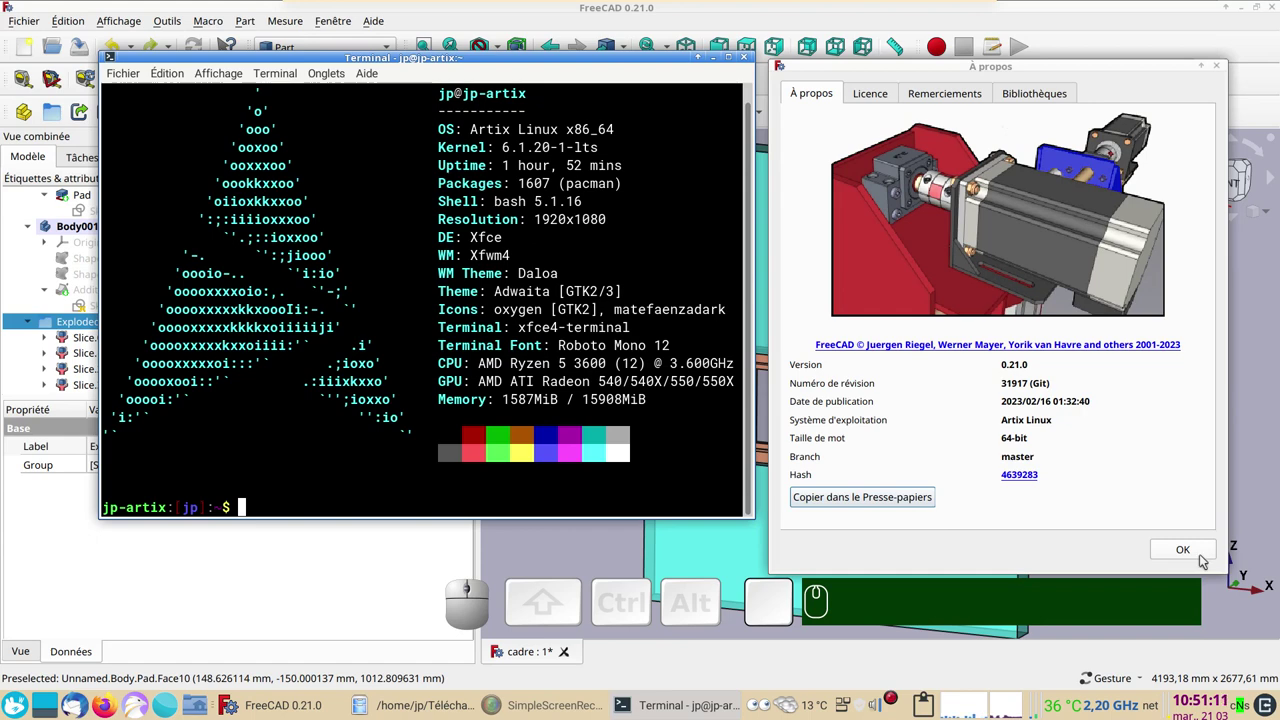
- Toggle the Exploded Slice frame pieces to reveal the bare trapezoidal opening, then show them again
{"action": "left_click", "coordinate": [1206, 557]}
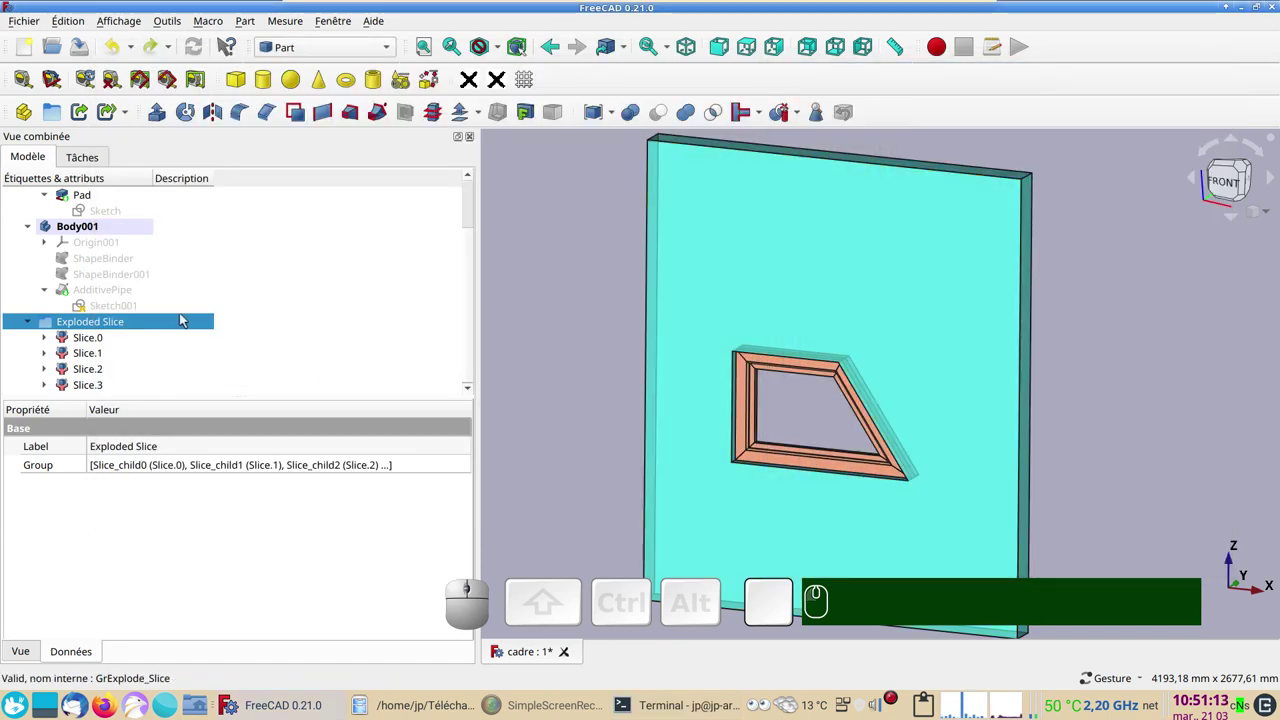
{"action": "key", "text": "space"}
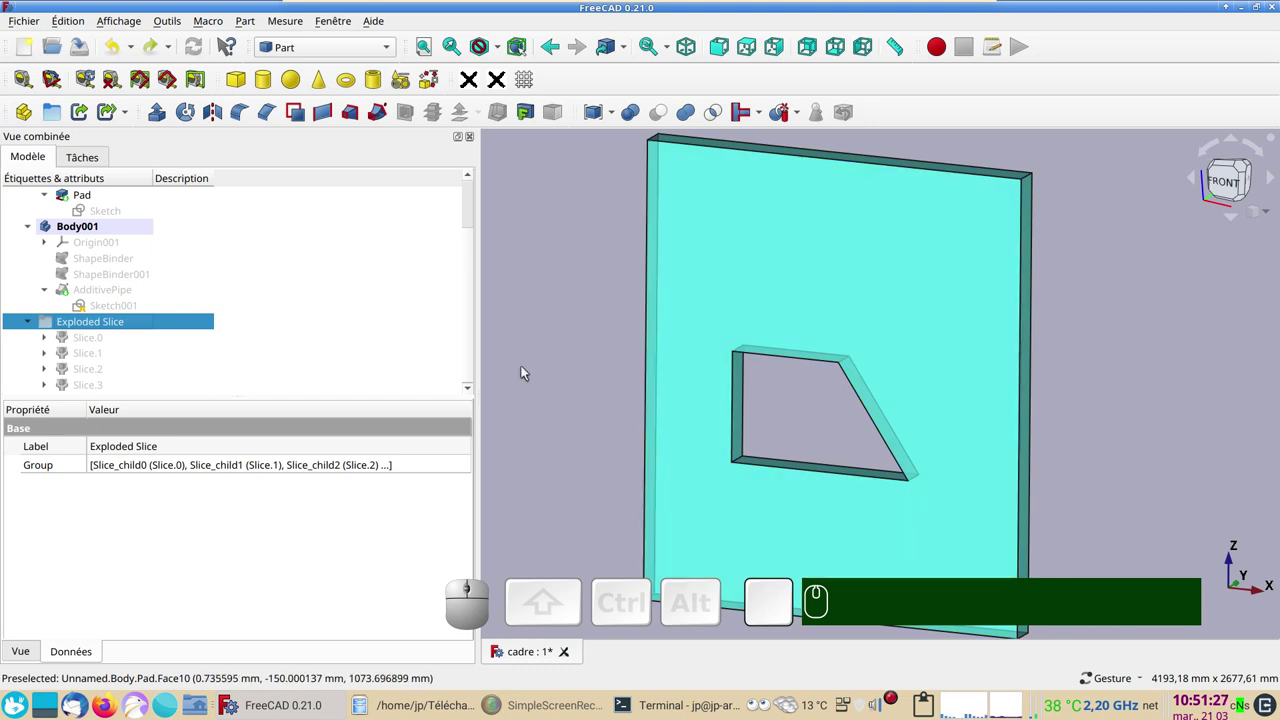
{"action": "key", "text": "space"}
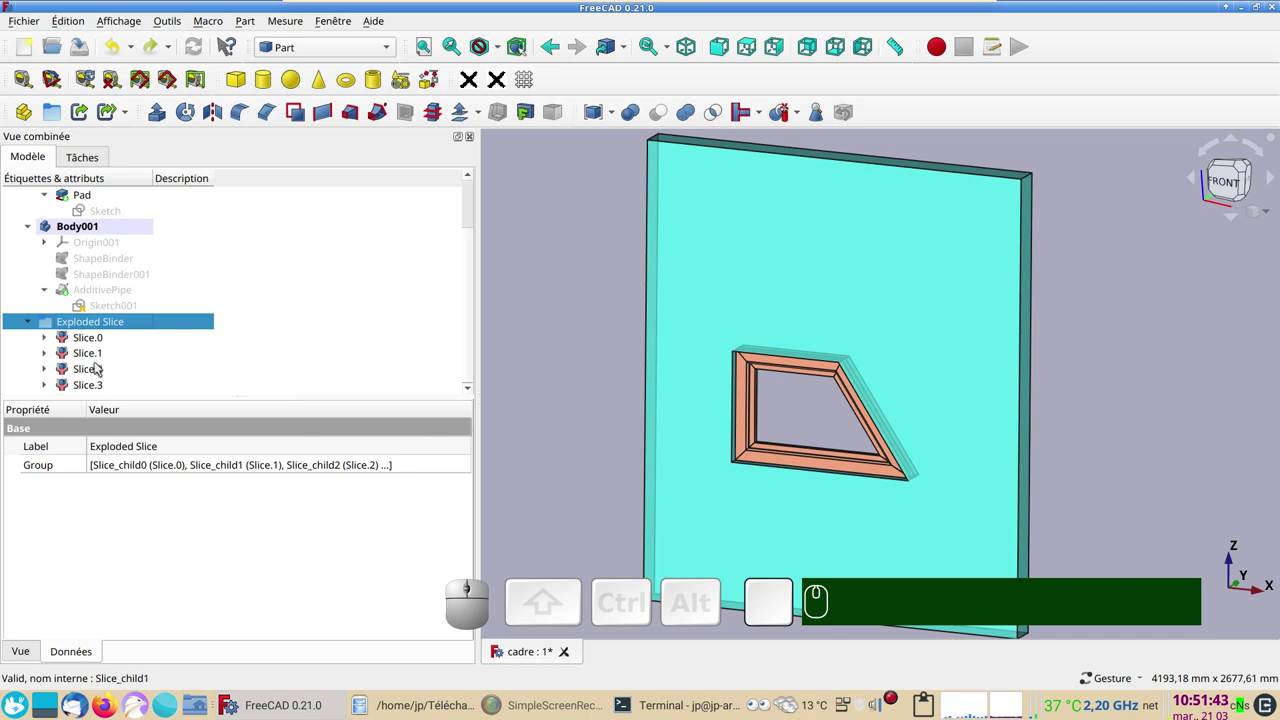
- Hide one frame slice and orbit in close to inspect the mitred corners inside the opening
{"action": "left_click", "coordinate": [95, 388]}
{"action": "key", "text": "space"}
{"action": "left_click_drag", "start_coordinate": [902, 530], "coordinate": [778, 499]}
{"action": "scroll", "scroll_direction": "up", "scroll_amount": 3}
{"action": "right_click", "coordinate": [808, 496]}
{"action": "left_click_drag", "start_coordinate": [912, 455], "coordinate": [880, 287]}
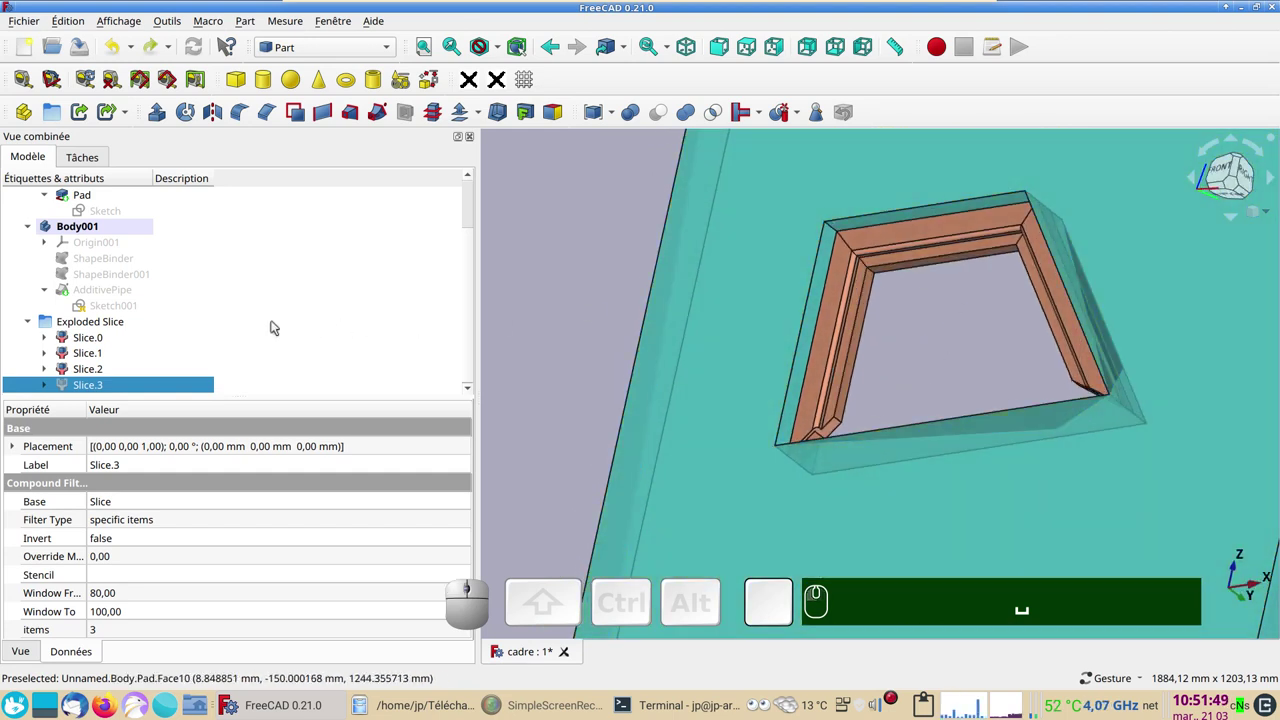
- Toggle further frame slices and bring up the cadre_demo document with only the pierced panel
{"action": "left_click", "coordinate": [75, 375]}
{"action": "key", "text": "space"}
{"action": "key", "text": "space"}
{"action": "left_click", "coordinate": [112, 386]}
{"action": "key", "text": "space"}
{"action": "left_click_drag", "start_coordinate": [816, 353], "coordinate": [890, 417]}
{"action": "left_click", "coordinate": [887, 416]}
{"action": "scroll", "scroll_direction": "down", "scroll_amount": 3}
{"action": "right_click", "coordinate": [809, 392]}
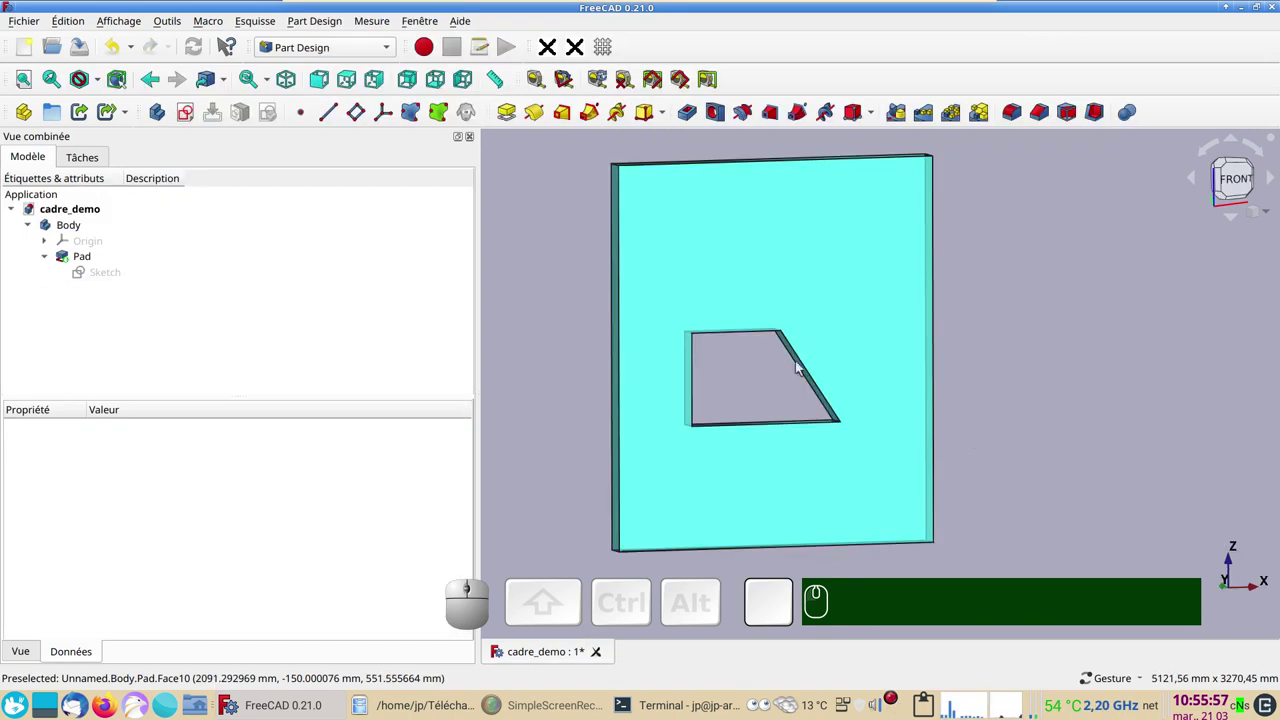
- Inspect the wall opening sketch's dimensions and close it without changes
{"action": "left_click", "coordinate": [108, 272]}
{"action": "left_click", "coordinate": [112, 273]}
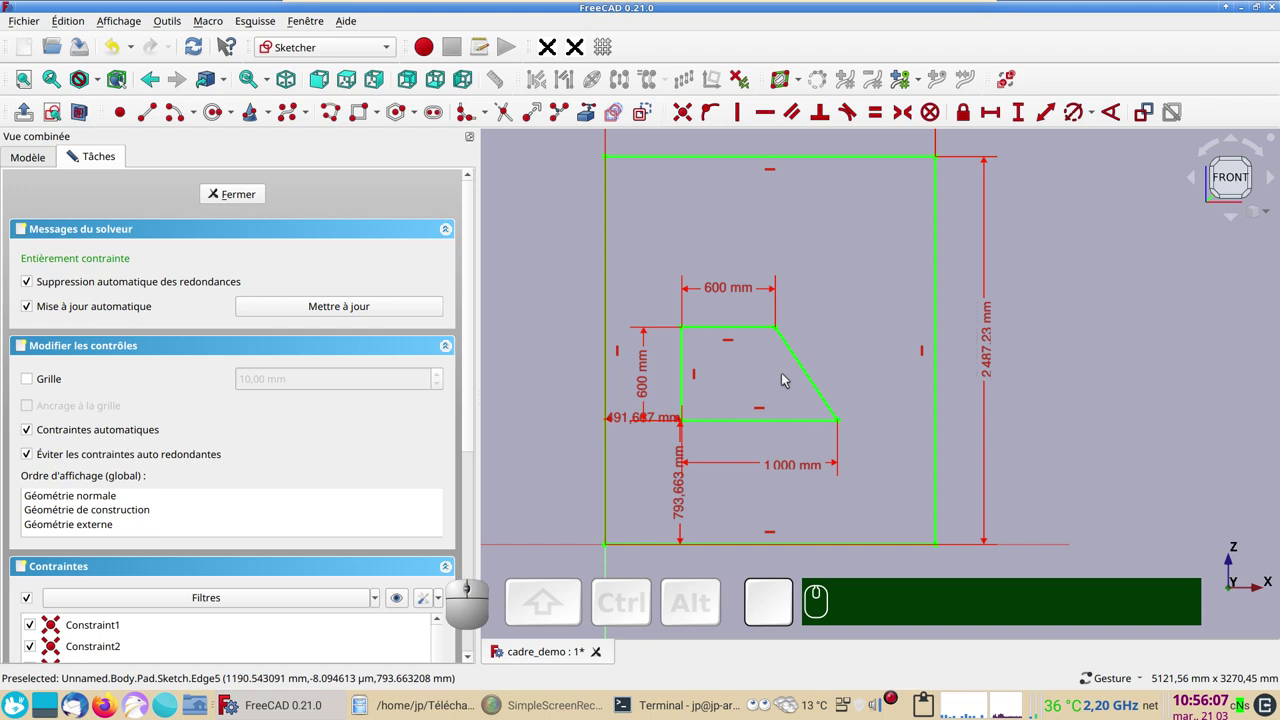
{"action": "scroll", "scroll_direction": "up", "scroll_amount": 3}
{"action": "scroll", "scroll_direction": "down", "scroll_amount": 3}
{"action": "left_click", "coordinate": [254, 197]}
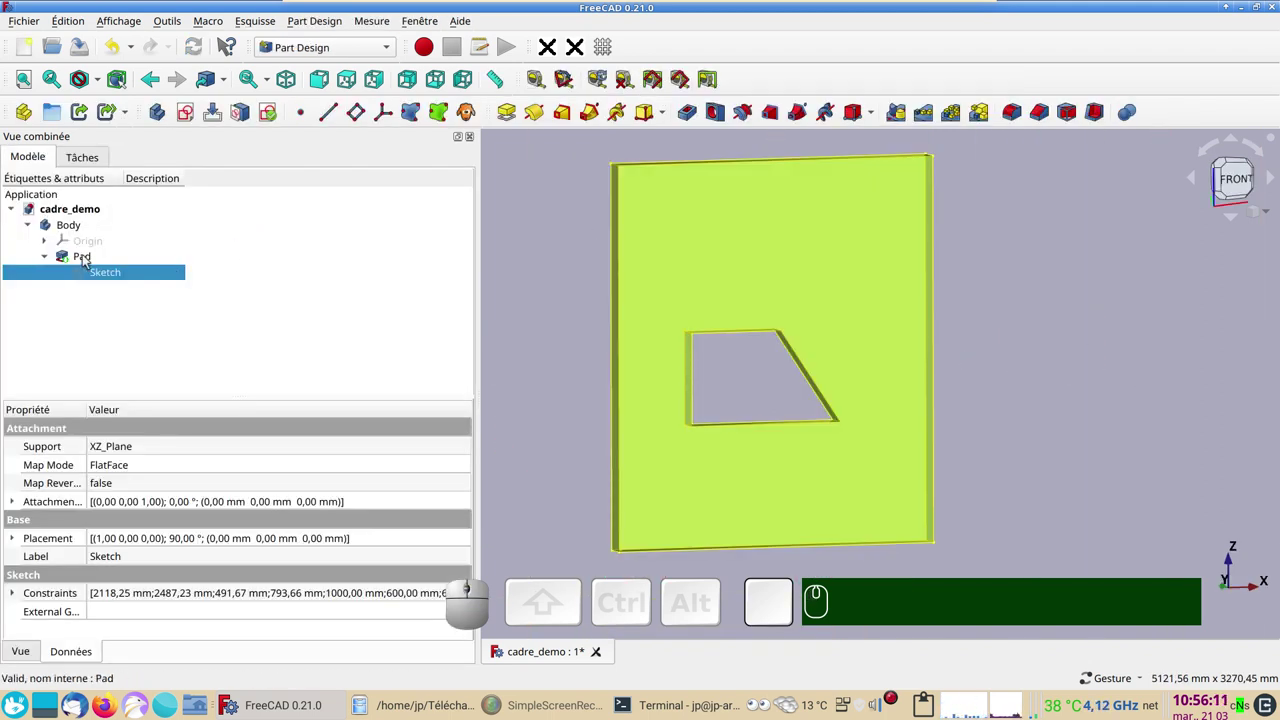
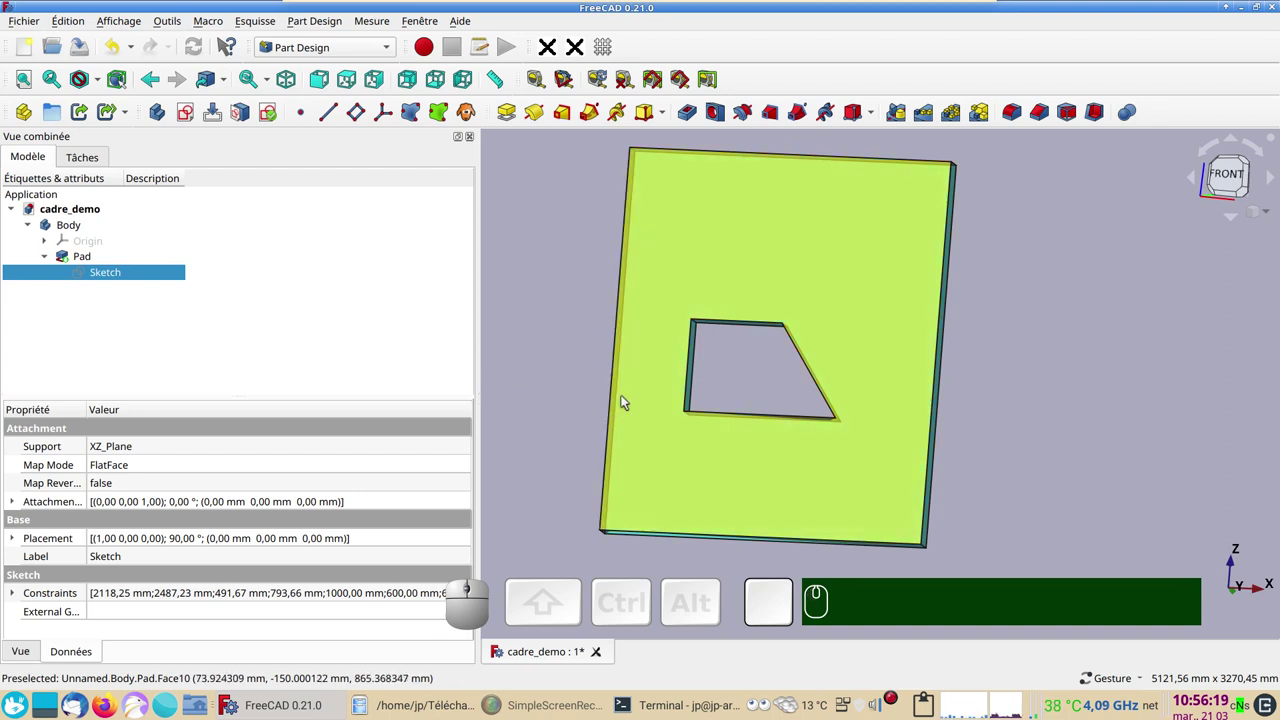
- View the wall at an angle and create a new empty body (Body001) for the frame
{"action": "left_click_drag", "start_coordinate": [584, 387], "coordinate": [626, 437]}
{"action": "left_click", "coordinate": [745, 489]}
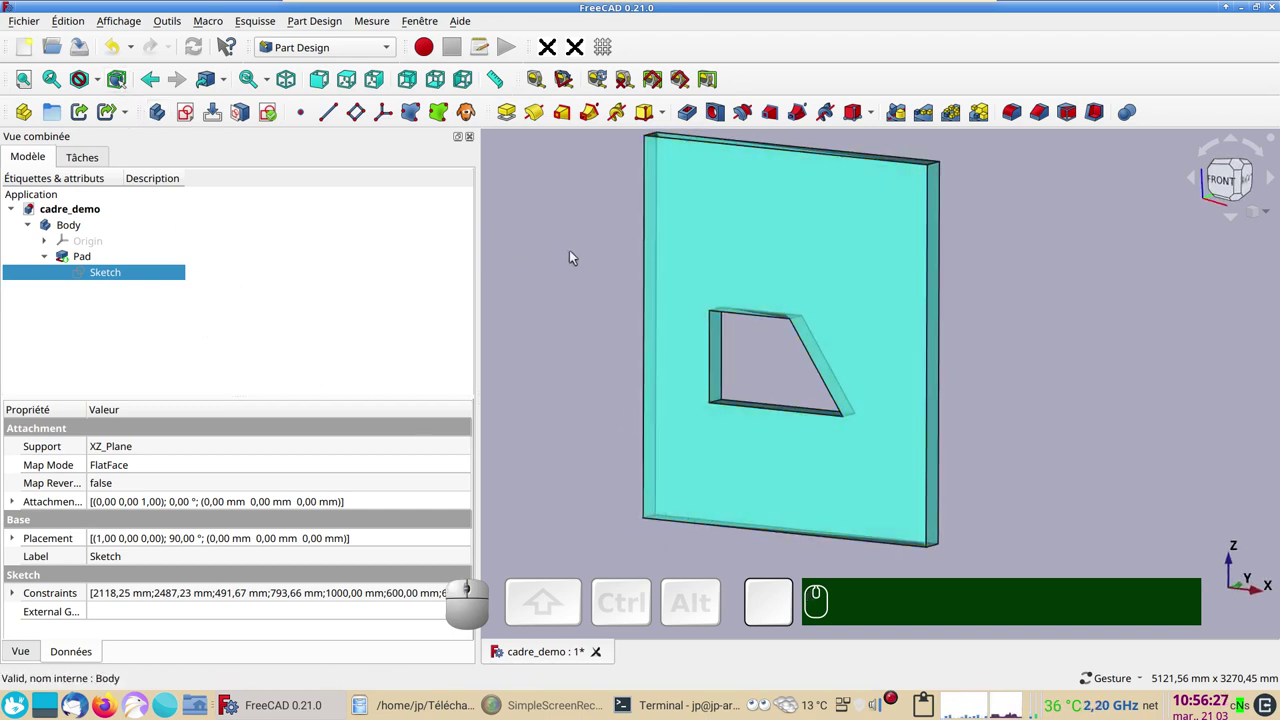
{"action": "left_click", "coordinate": [573, 254]}
{"action": "left_click", "coordinate": [552, 216]}
{"action": "left_click", "coordinate": [160, 112]}
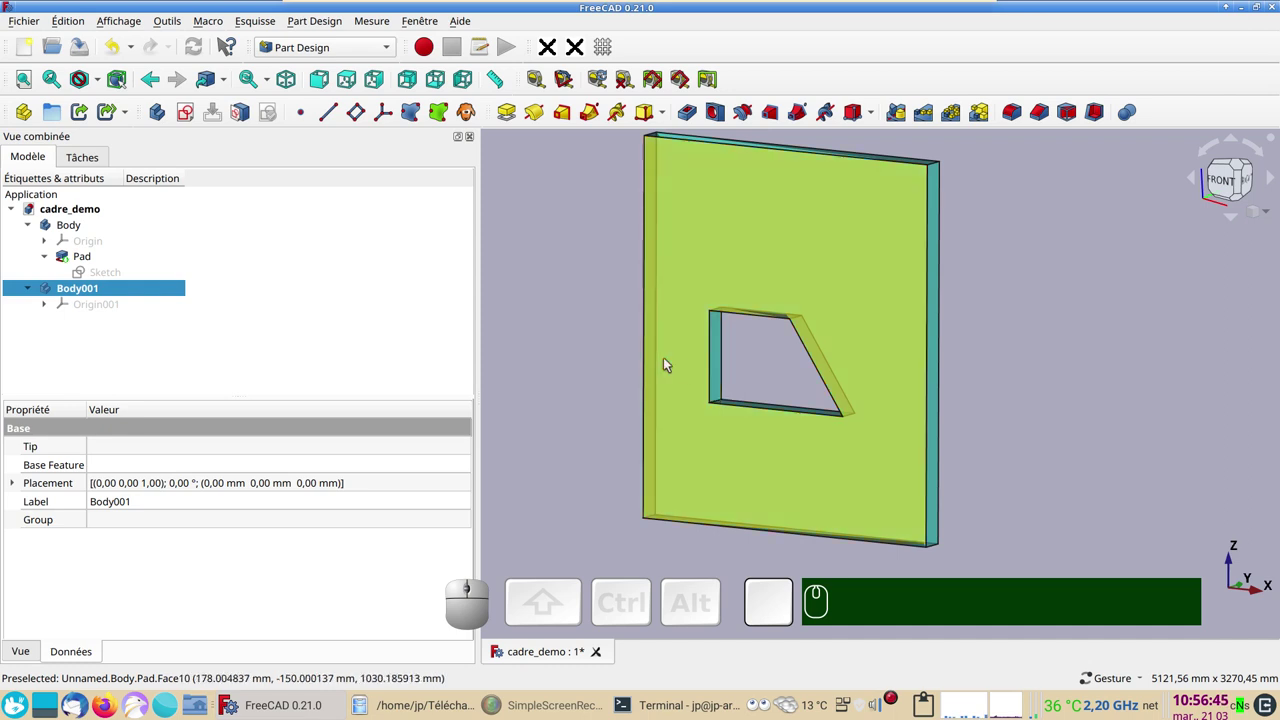
- Create a ShapeBinder in Body001 linked to one inner face of the wall opening
{"action": "left_click", "coordinate": [721, 386]}
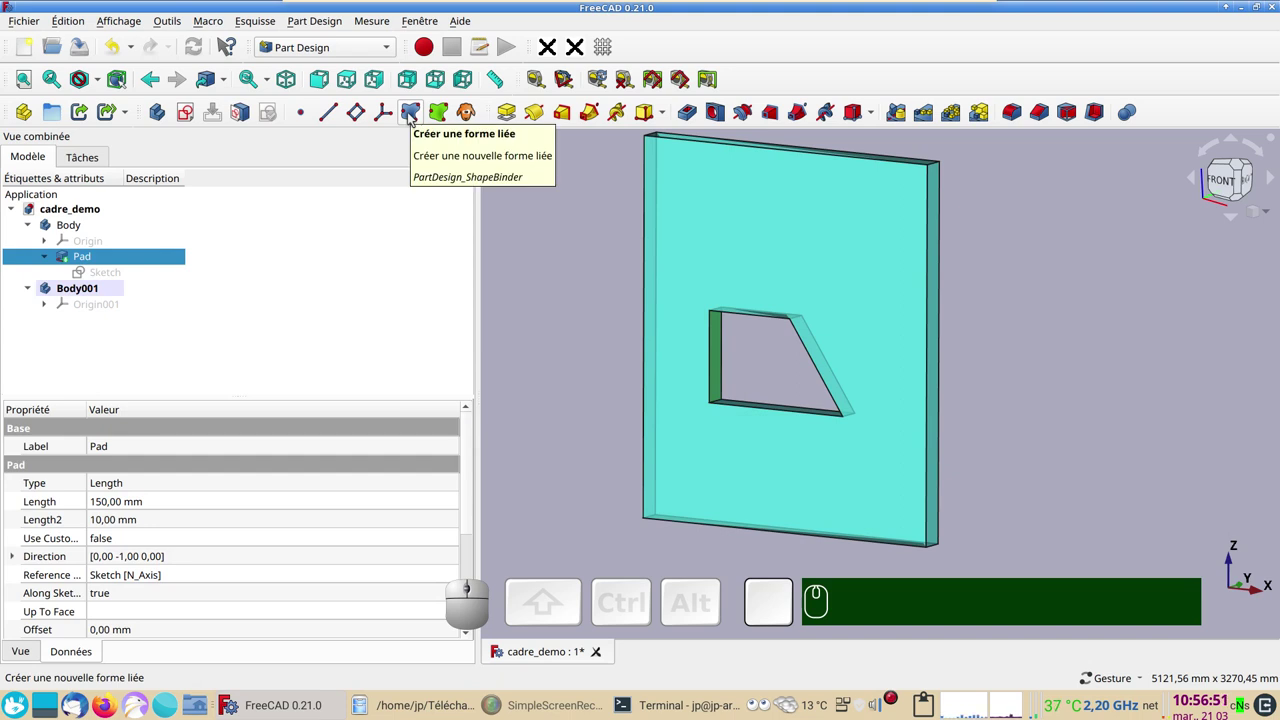
{"action": "left_click", "coordinate": [412, 117]}
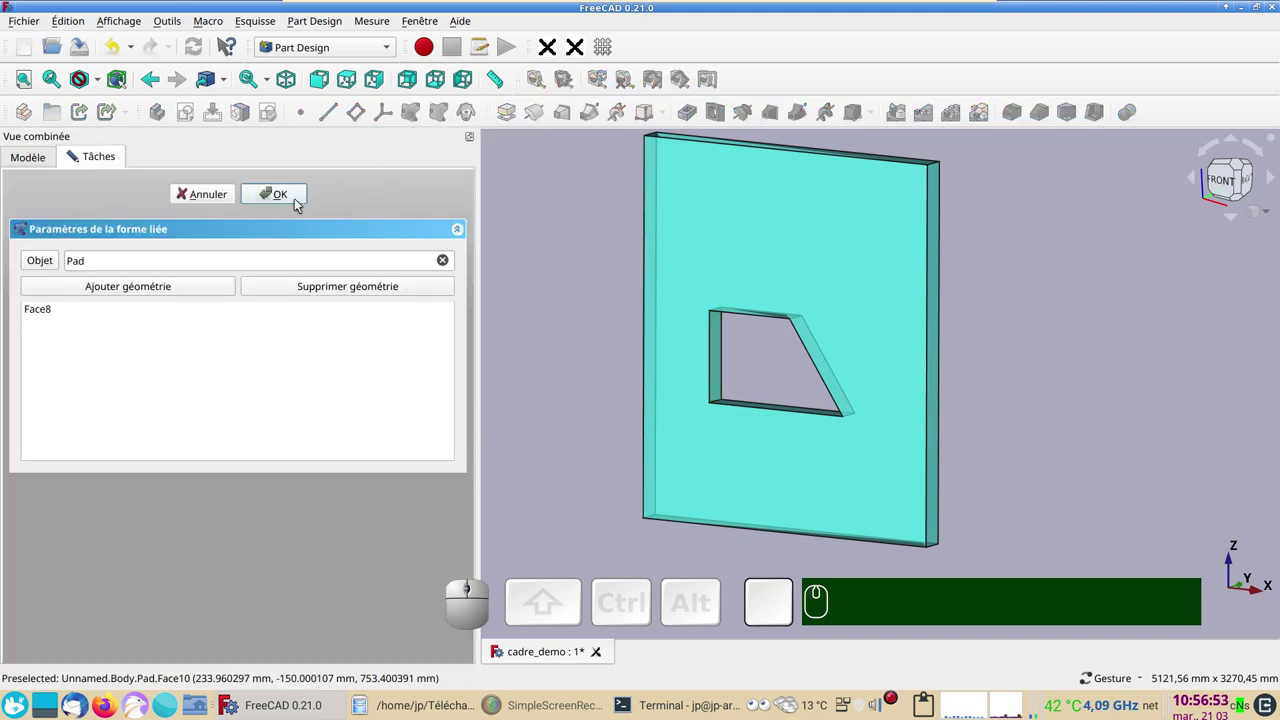
{"action": "left_click", "coordinate": [298, 199]}
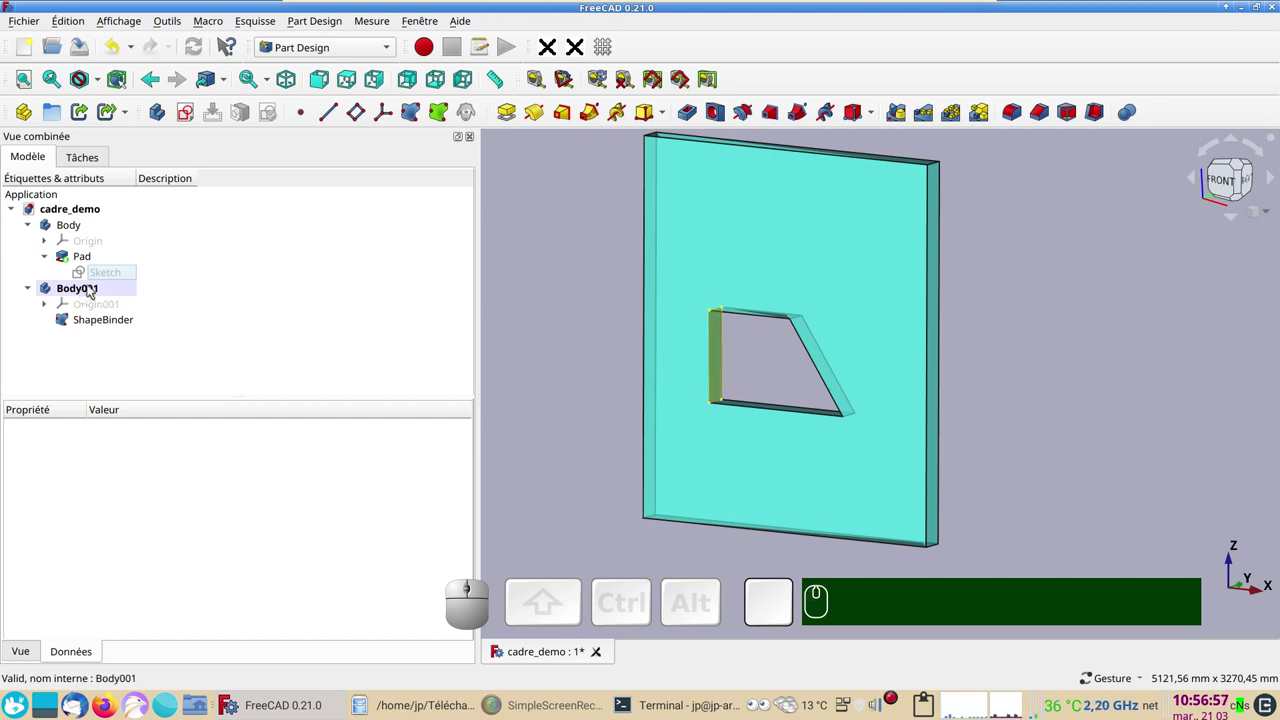
{"action": "left_click", "coordinate": [61, 290]}
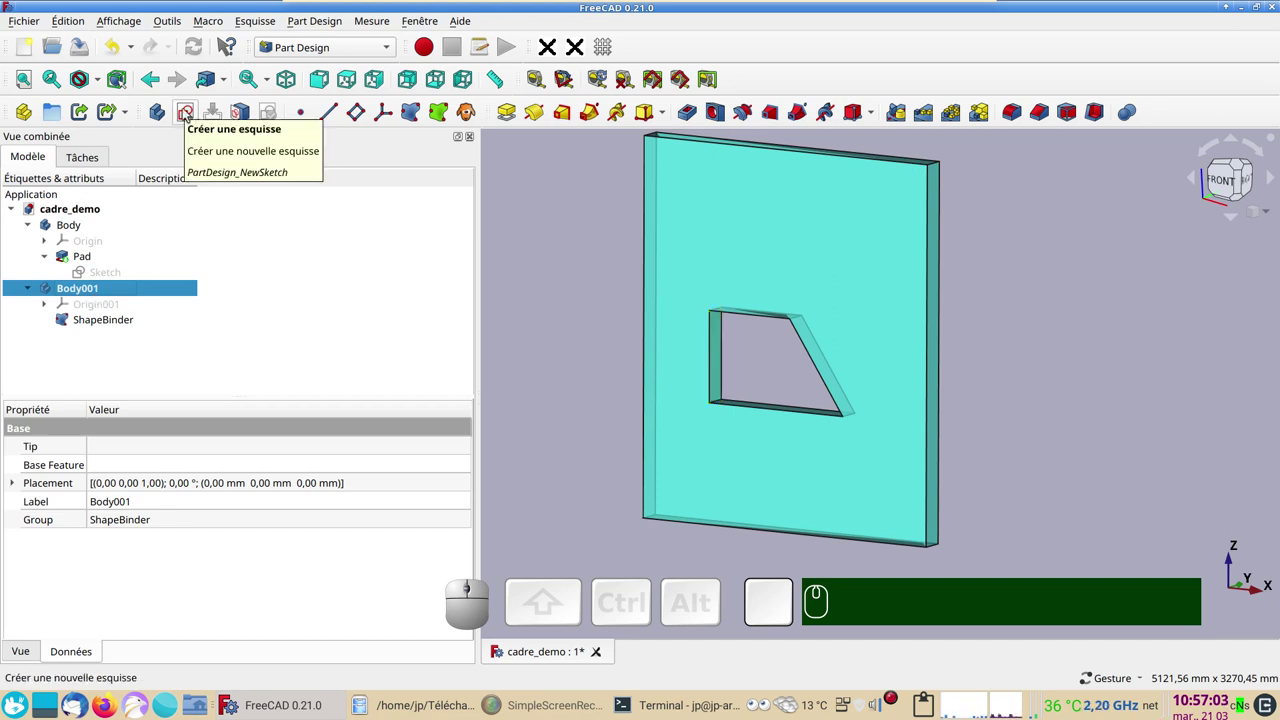
- Create Sketch001 attached to the ShapeBinder face as its support
{"action": "left_click", "coordinate": [190, 119]}
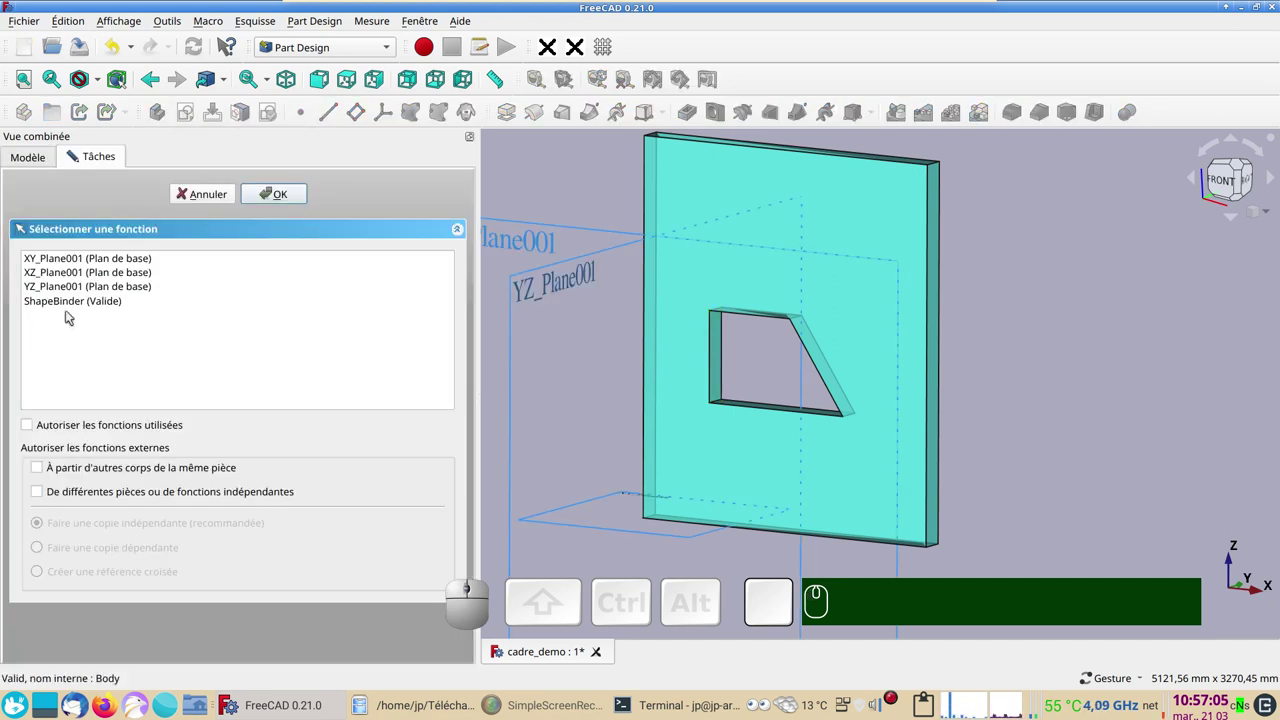
{"action": "left_click", "coordinate": [66, 305]}
{"action": "left_click", "coordinate": [280, 195]}
{"action": "scroll", "scroll_direction": "up", "scroll_amount": 3}
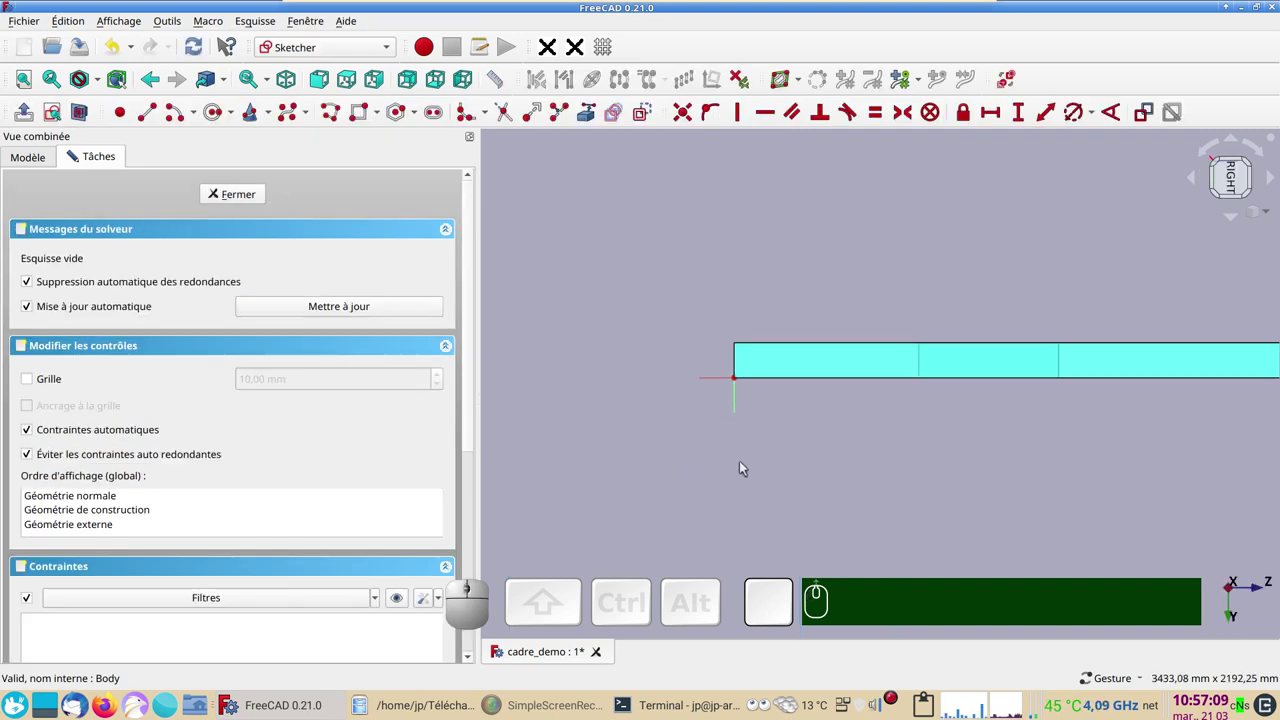
{"action": "right_click", "coordinate": [890, 468]}
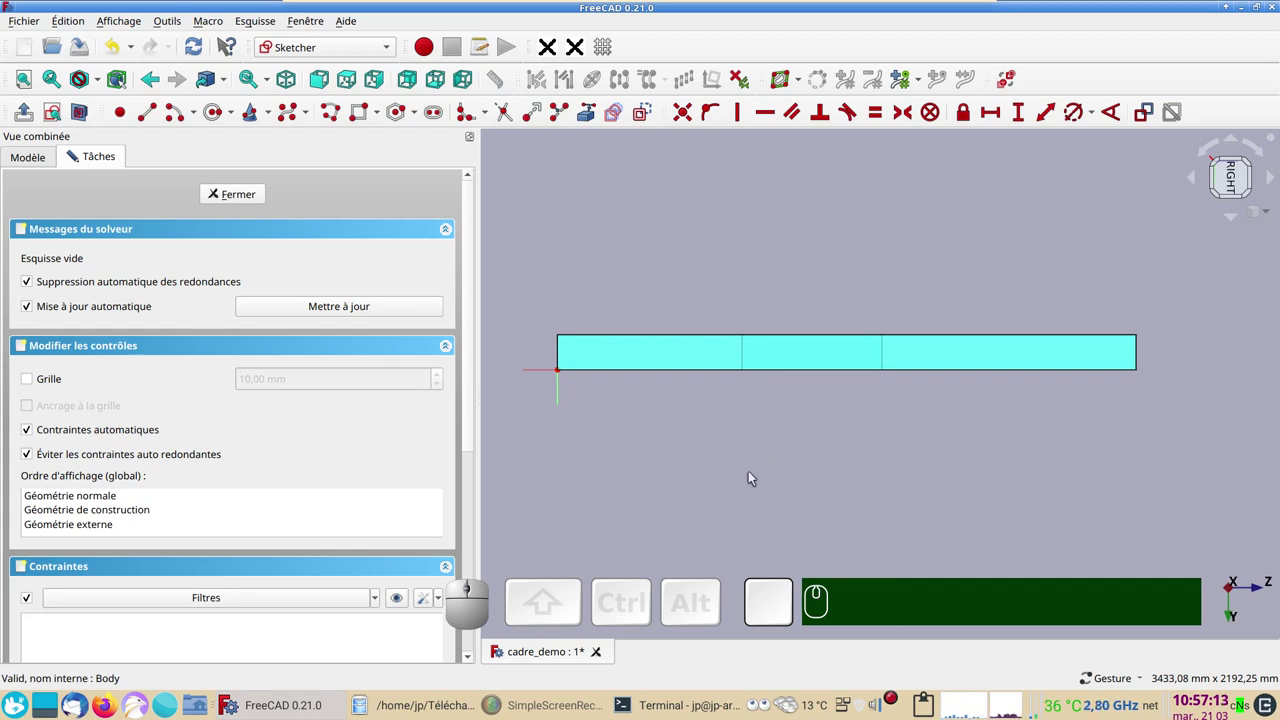
{"action": "left_click_drag", "start_coordinate": [740, 252], "coordinate": [589, 291]}
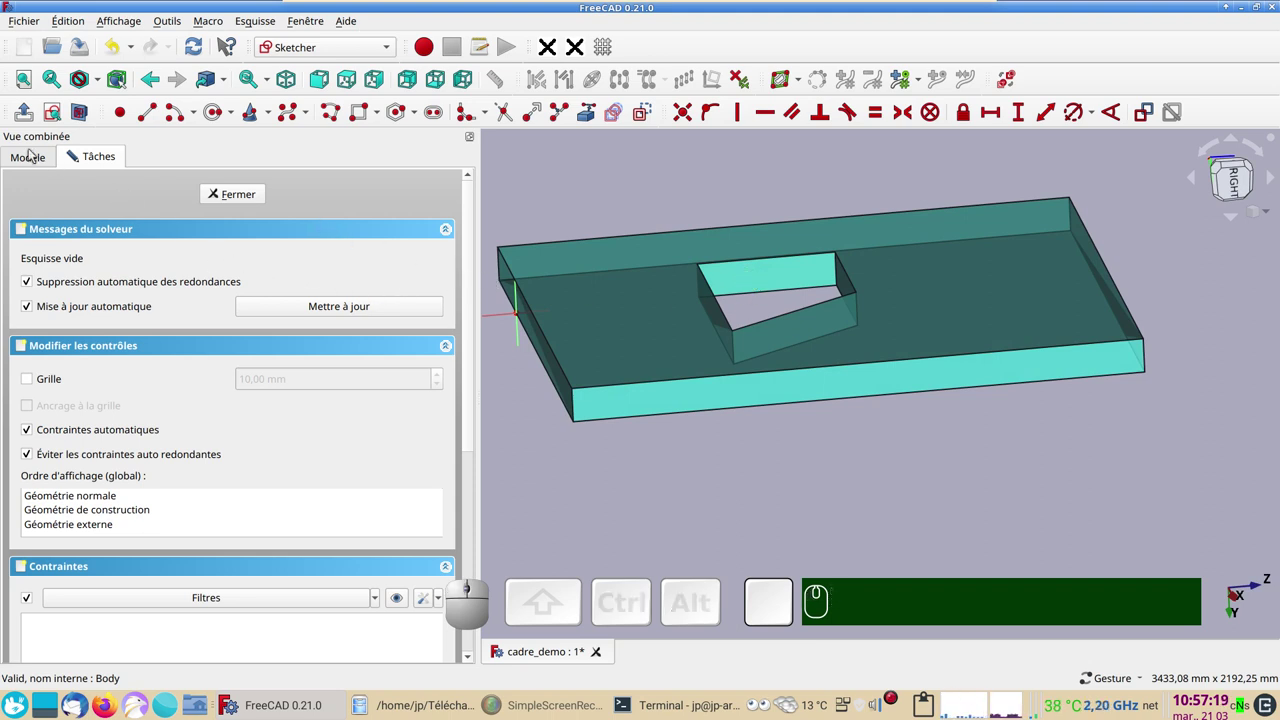
- Hide the wall's Pad so only the bound opening face remains visible
{"action": "left_click", "coordinate": [31, 158]}
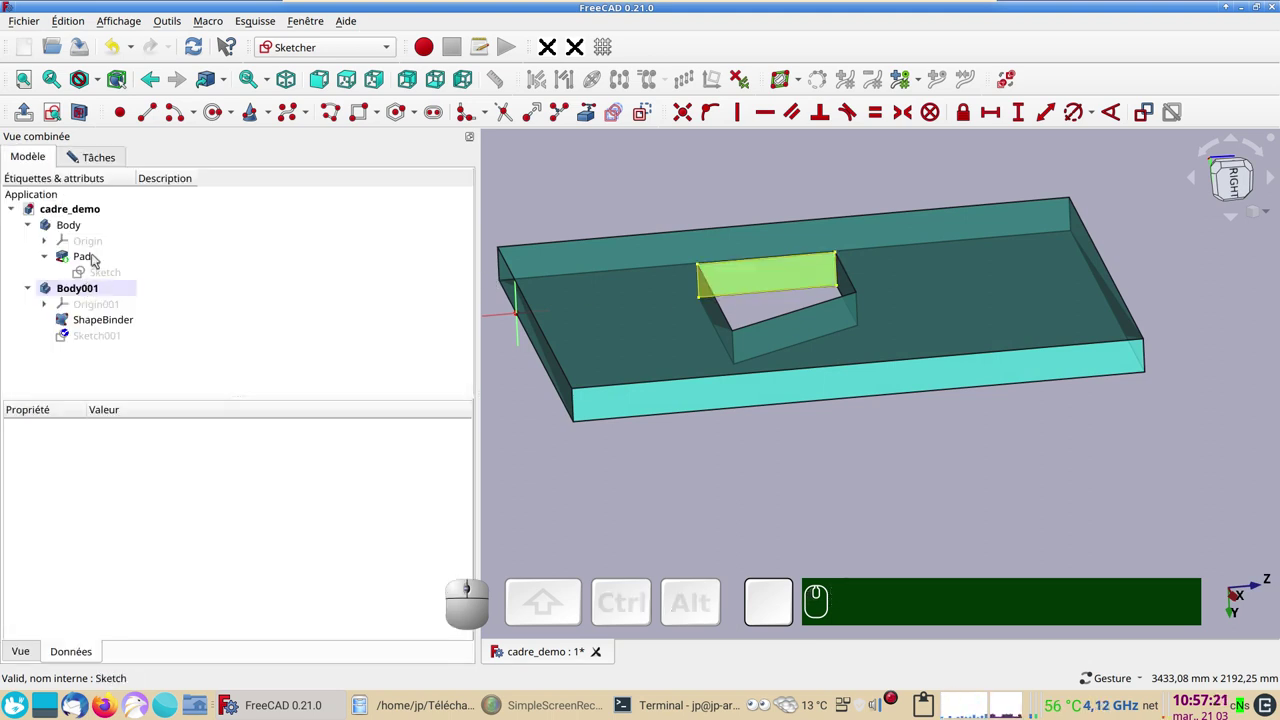
{"action": "left_click", "coordinate": [99, 261]}
{"action": "key", "text": "space"}
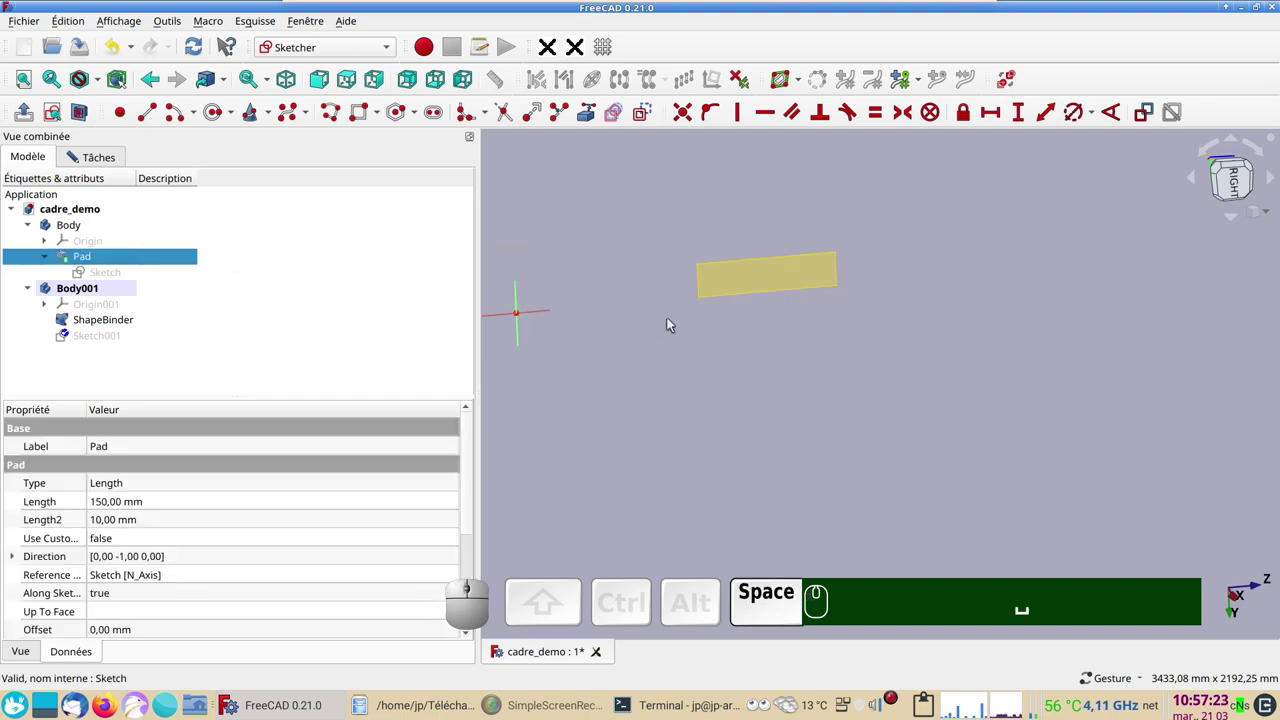
{"action": "scroll", "scroll_direction": "up", "scroll_amount": 3}
{"action": "right_click", "coordinate": [799, 355]}
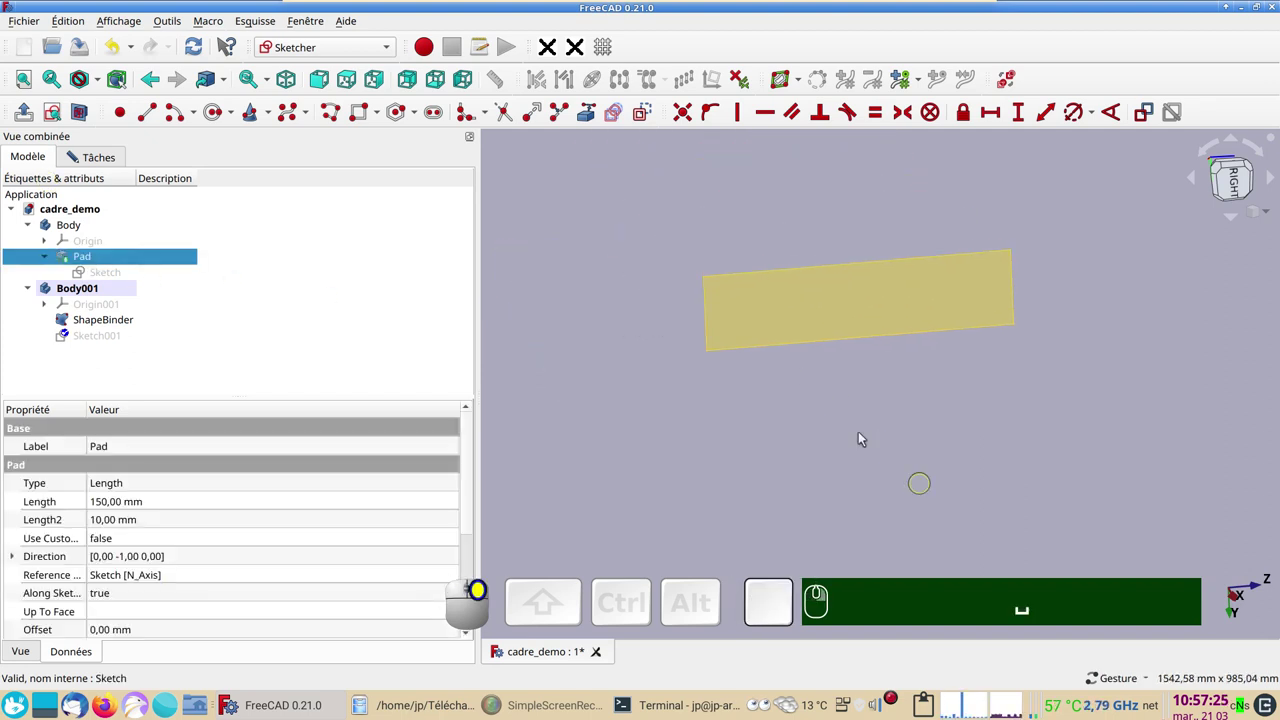
{"action": "left_click", "coordinate": [589, 112]}
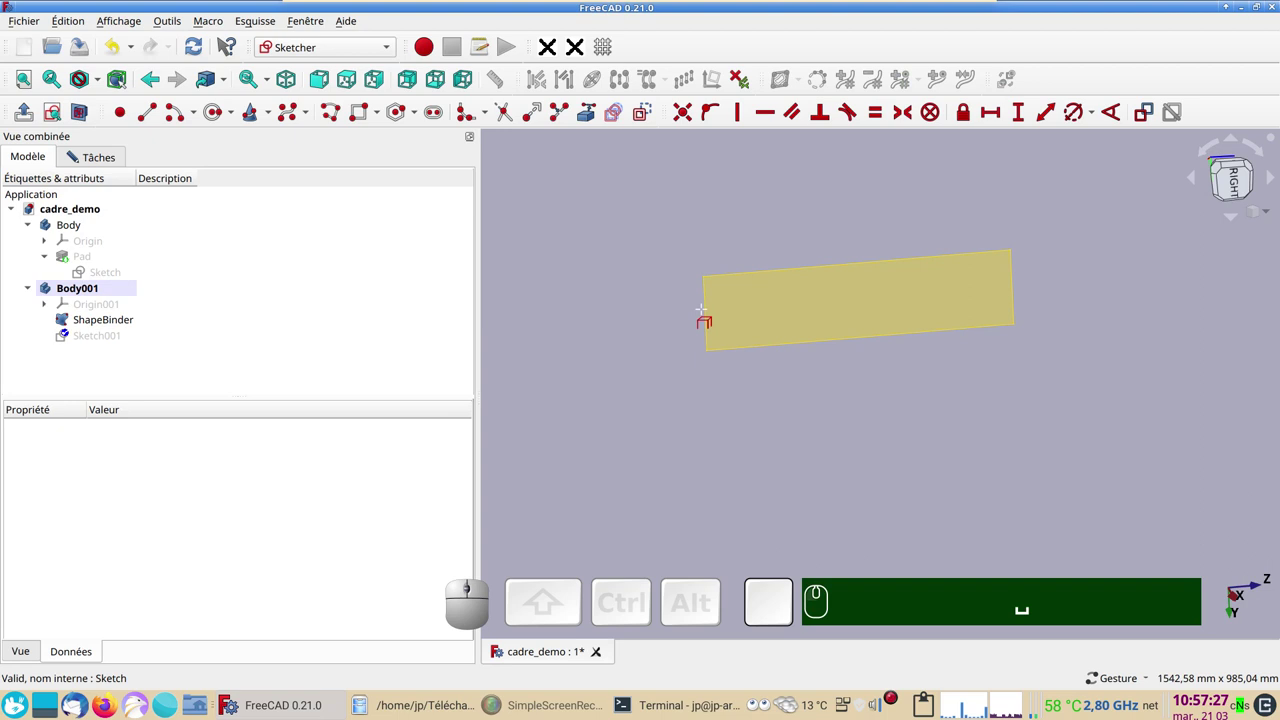
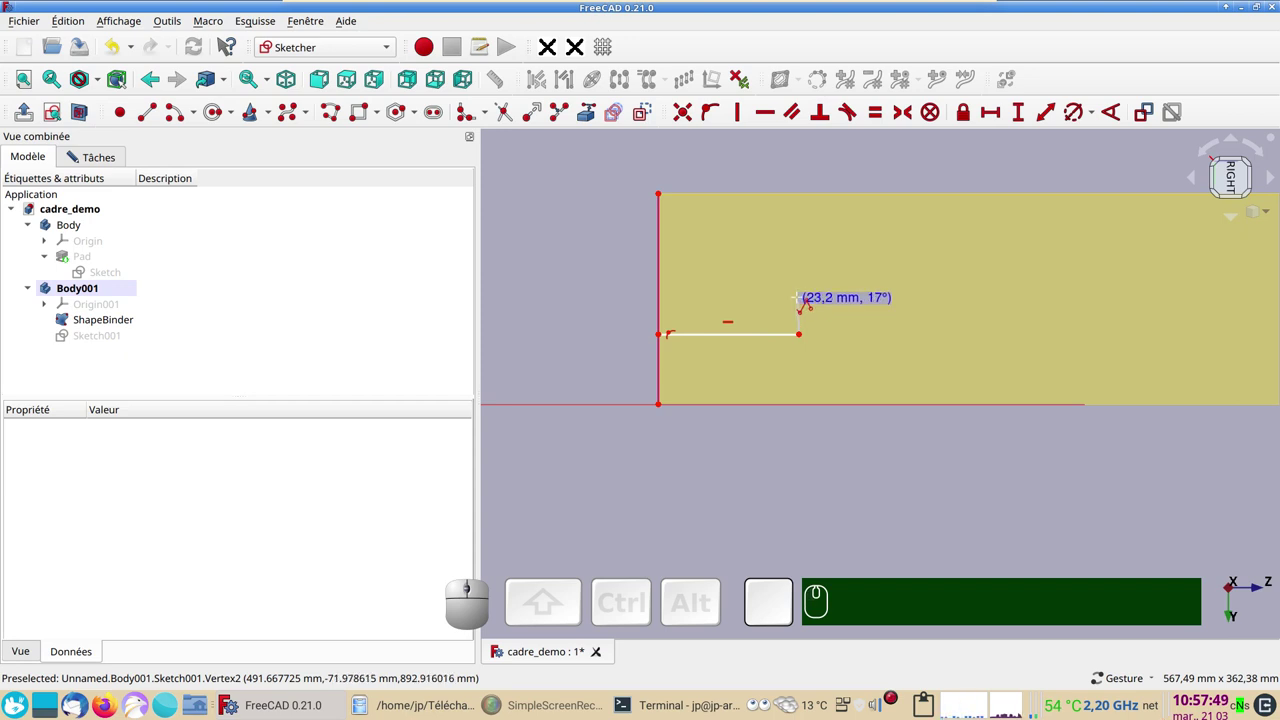
- Draw the closed six-sided stepped profile polyline on the opening edge with horizontal and vertical sides
{"action": "left_click", "coordinate": [820, 294]}
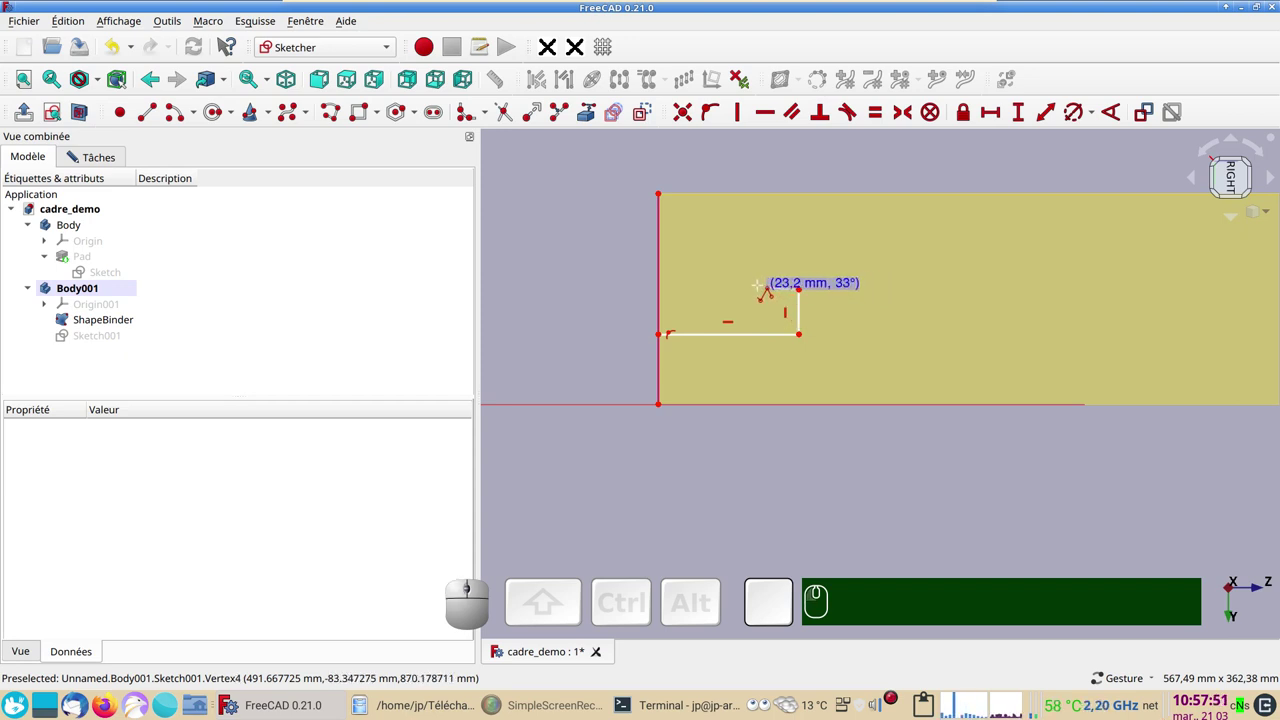
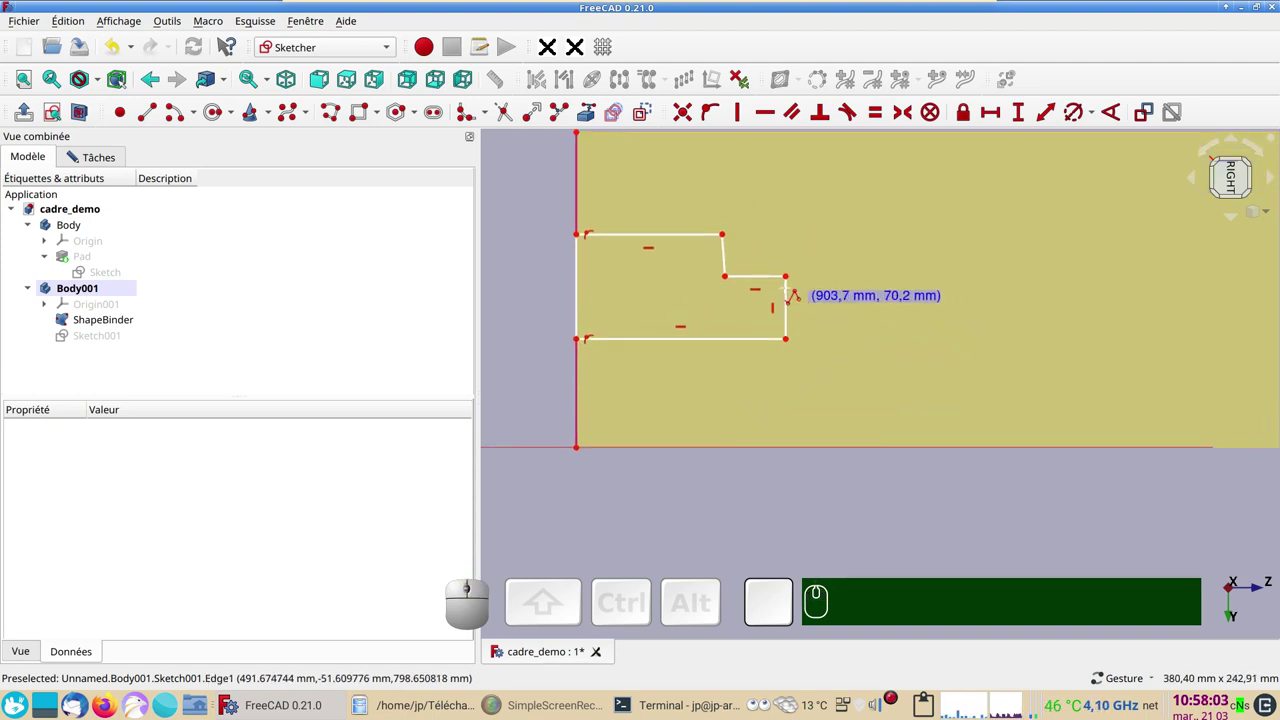
{"action": "key", "text": "v"}
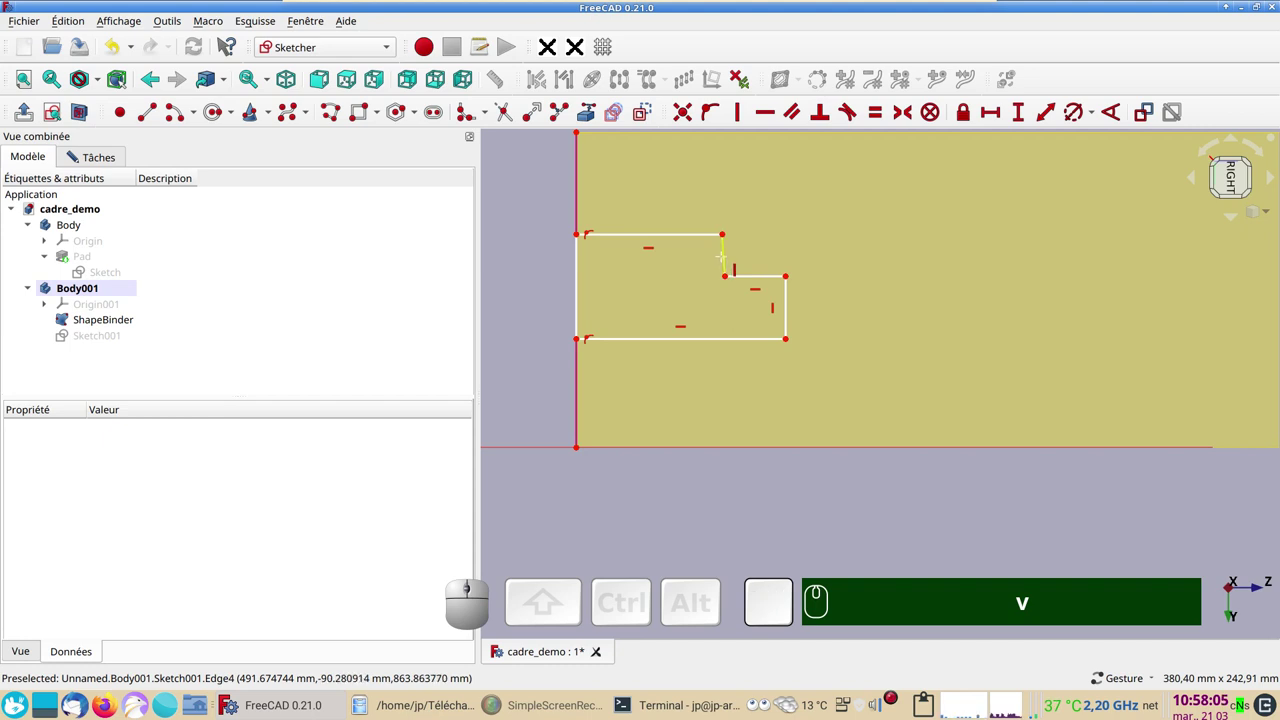
{"action": "left_click", "coordinate": [1224, 179]}
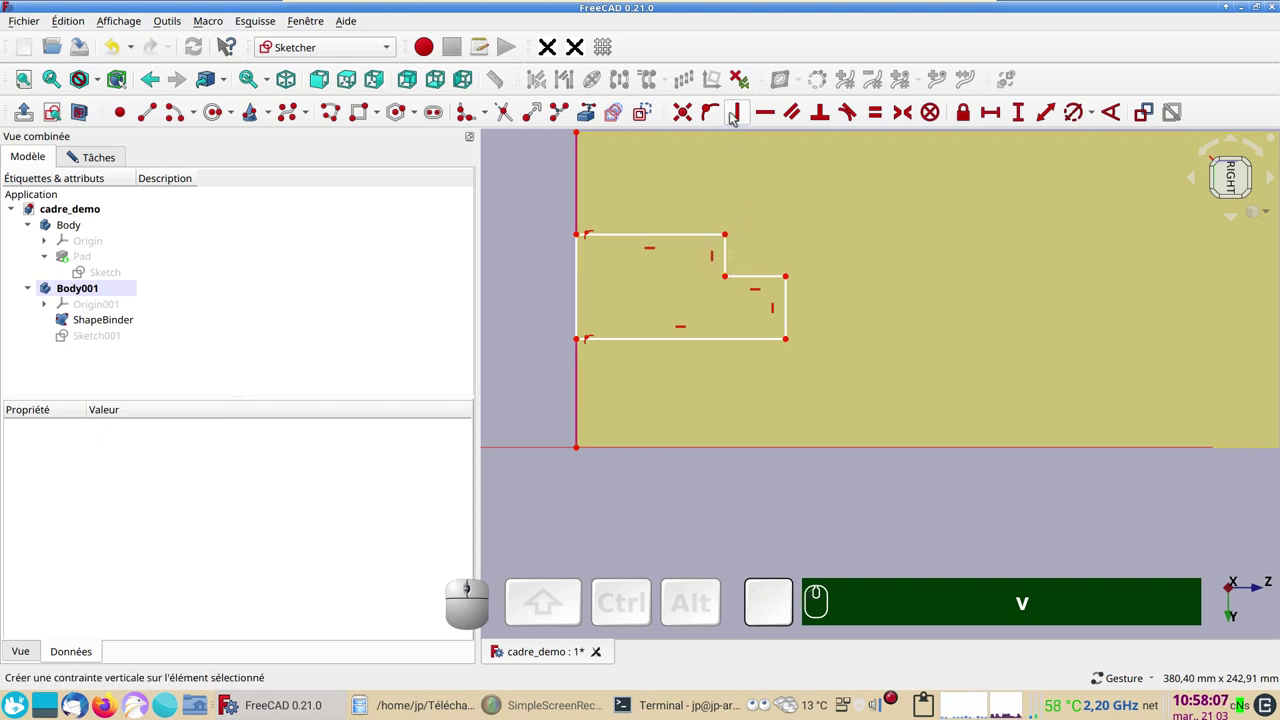
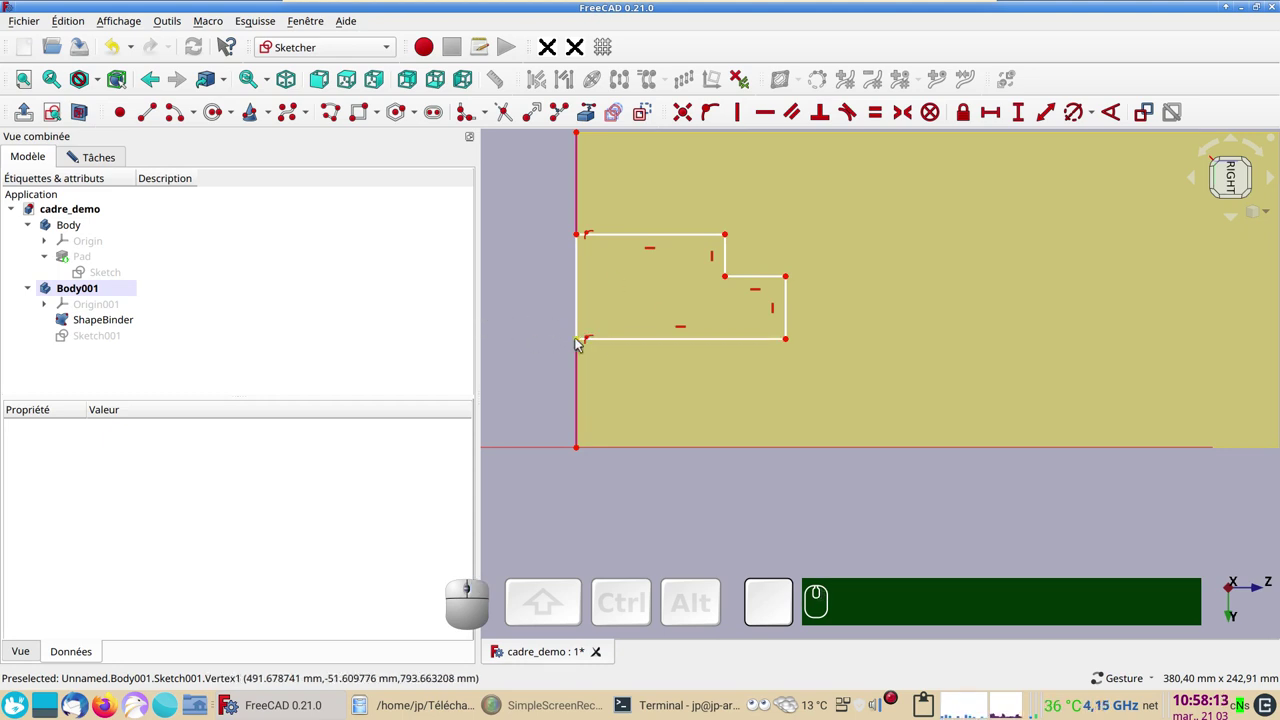
- Constrain the profile 50 mm above the opening bottom and give it a 50 mm height
{"action": "left_click", "coordinate": [578, 342]}
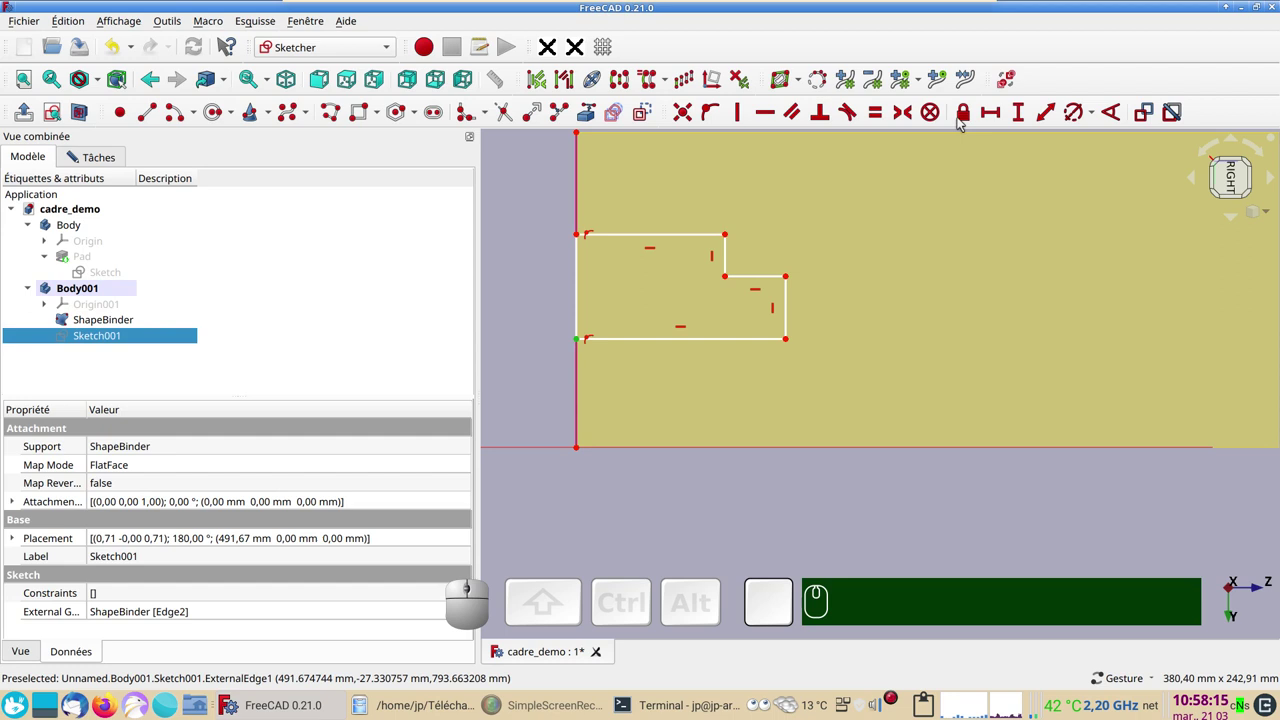
{"action": "left_click", "coordinate": [1026, 117]}
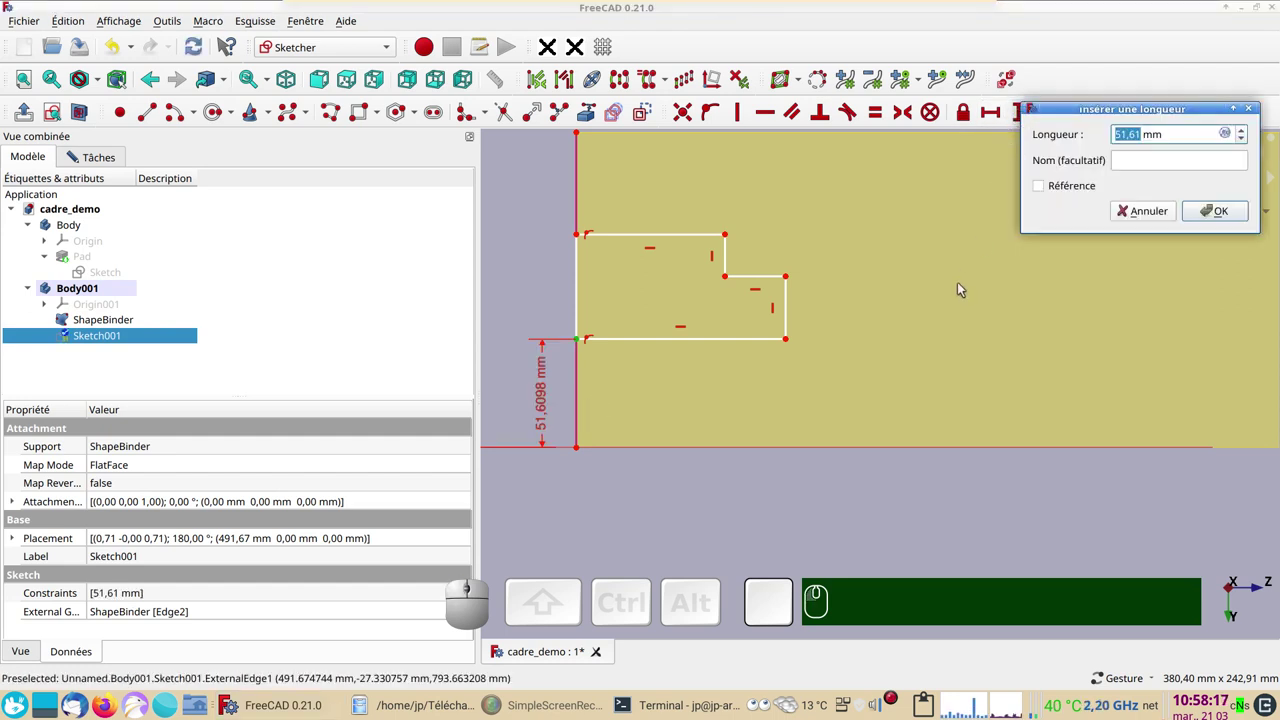
{"action": "key", "text": "KP_5"}
{"action": "key", "text": "KP_0"}
{"action": "key", "text": "Return"}
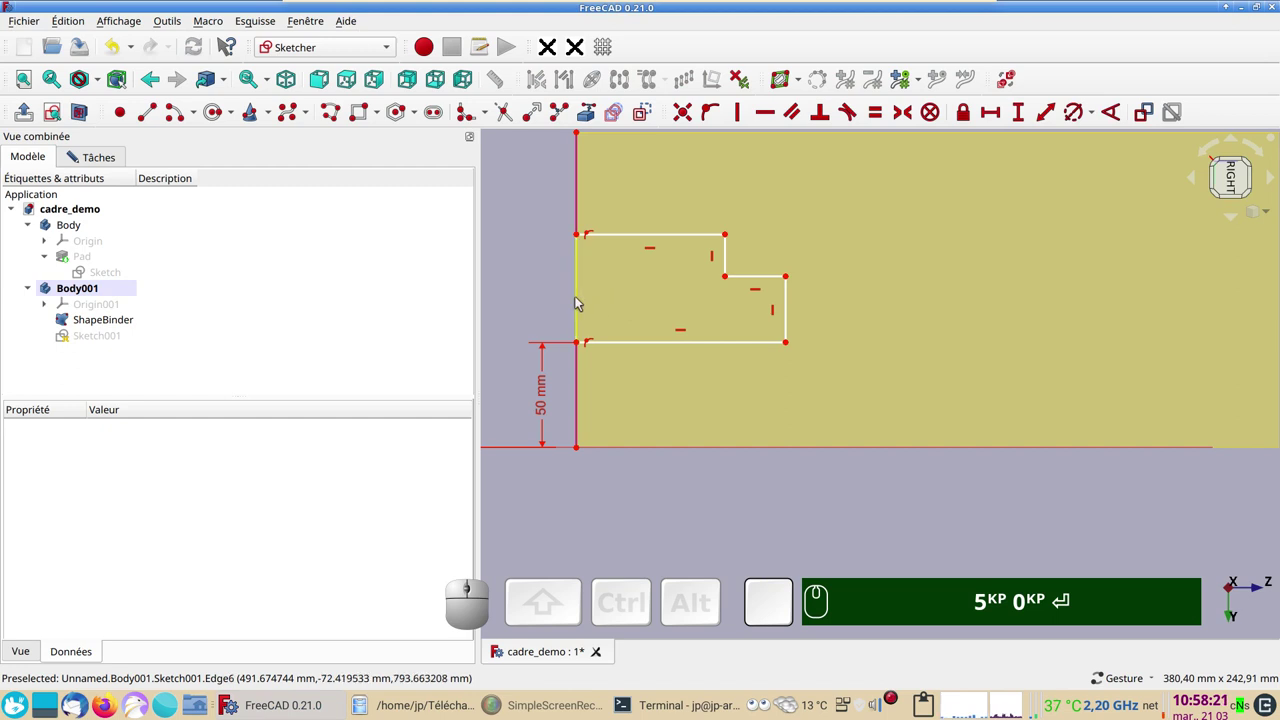
{"action": "left_click", "coordinate": [578, 301]}
{"action": "left_click", "coordinate": [1018, 112]}
{"action": "key", "text": "KP_5"}
{"action": "key", "text": "KP_0"}
{"action": "key", "text": "Return"}
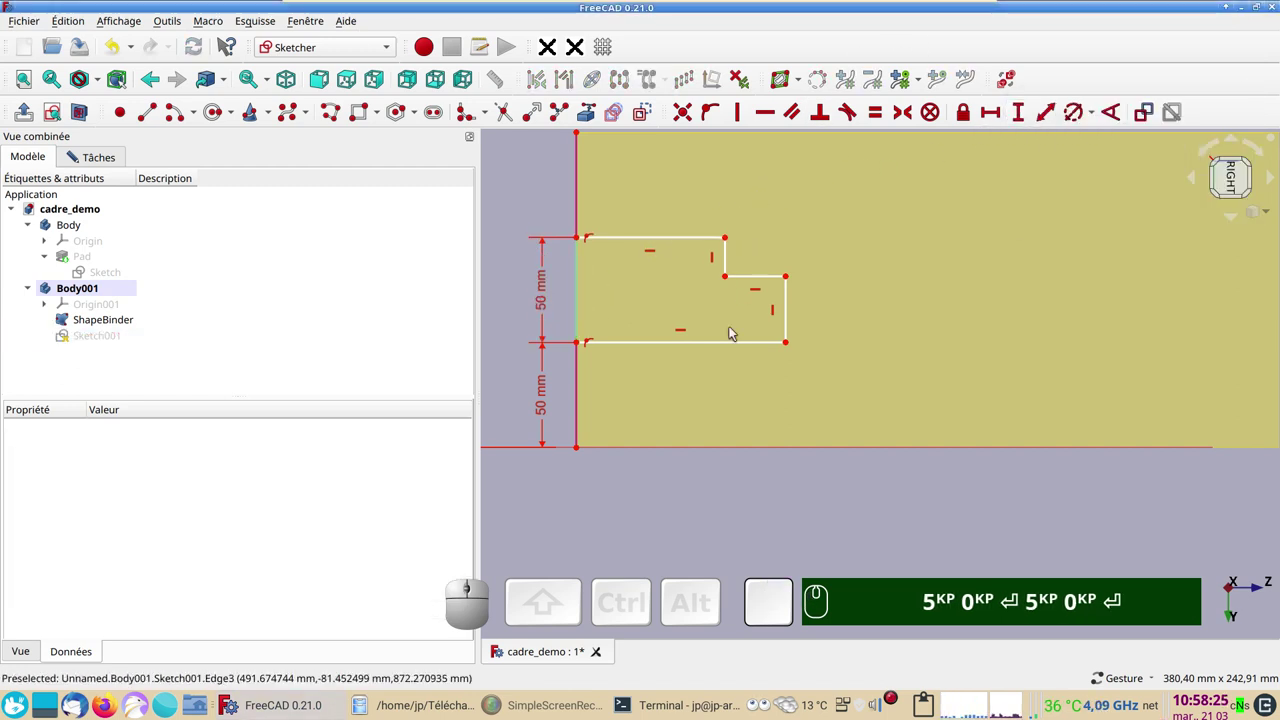
- Dimension the profile width and a 20 mm step height, making the sketch fully constrained
{"action": "left_click", "coordinate": [738, 346]}
{"action": "left_click", "coordinate": [992, 113]}
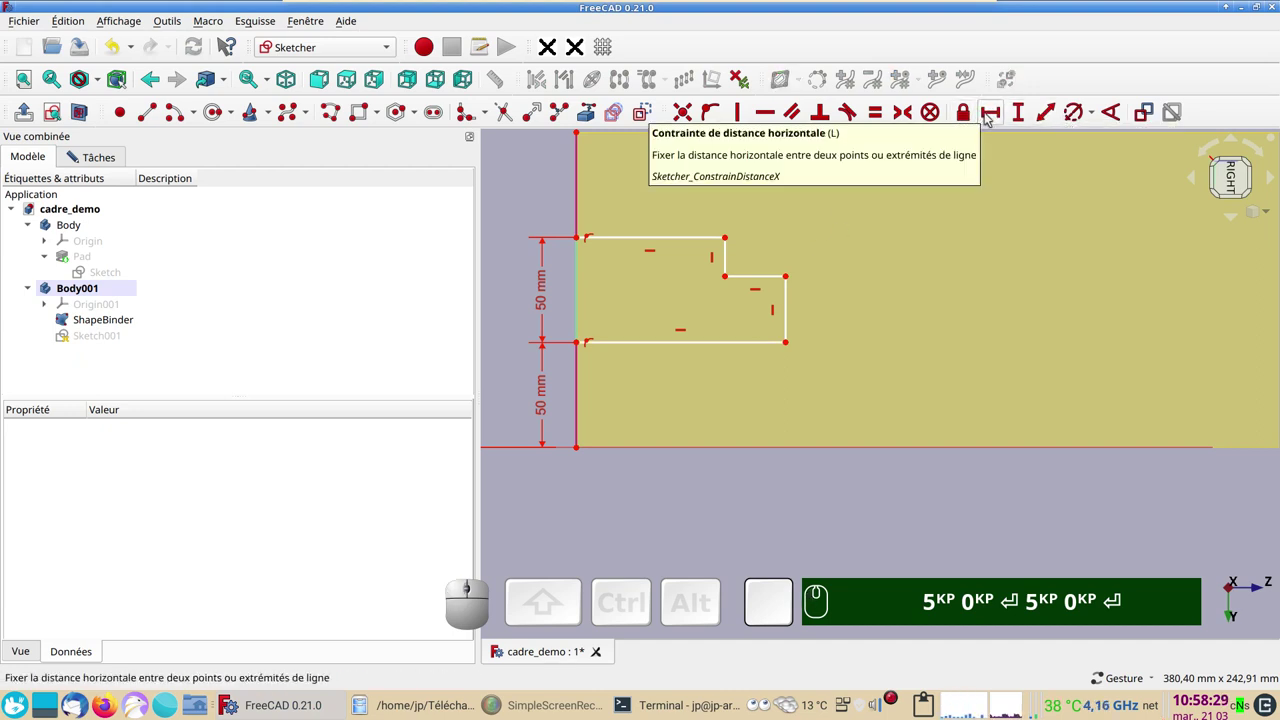
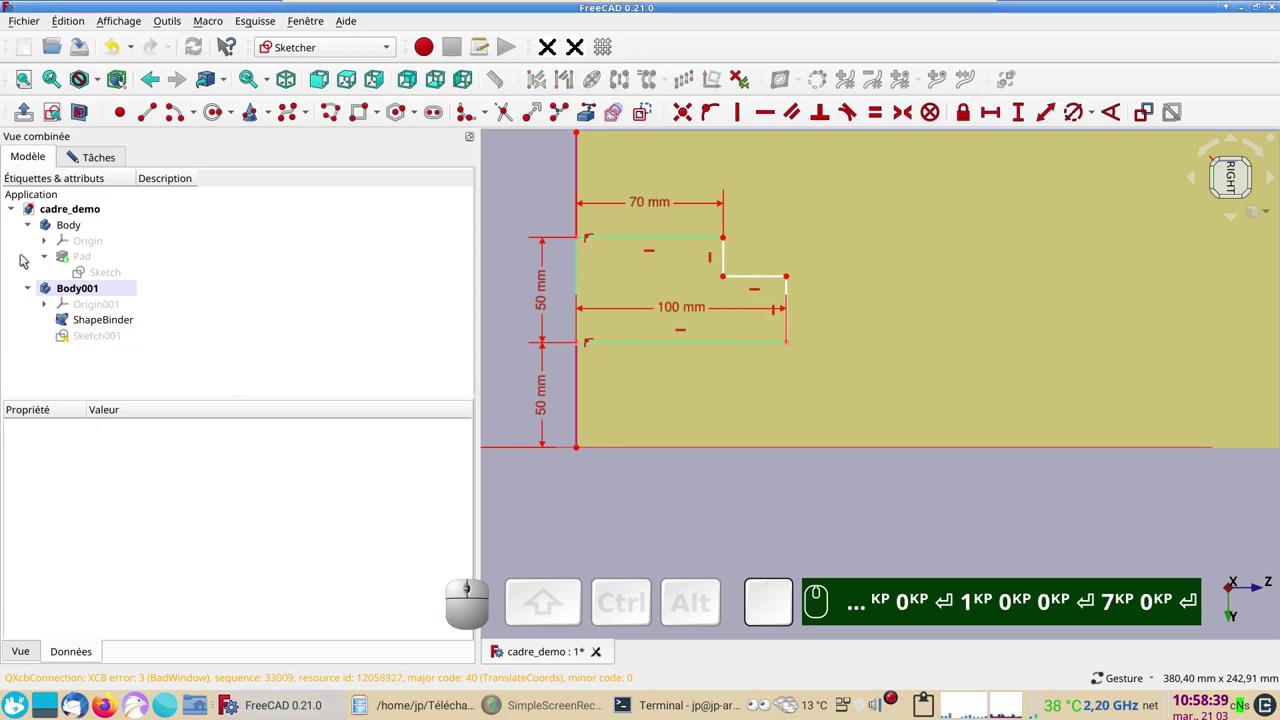
{"action": "left_click", "coordinate": [100, 165]}
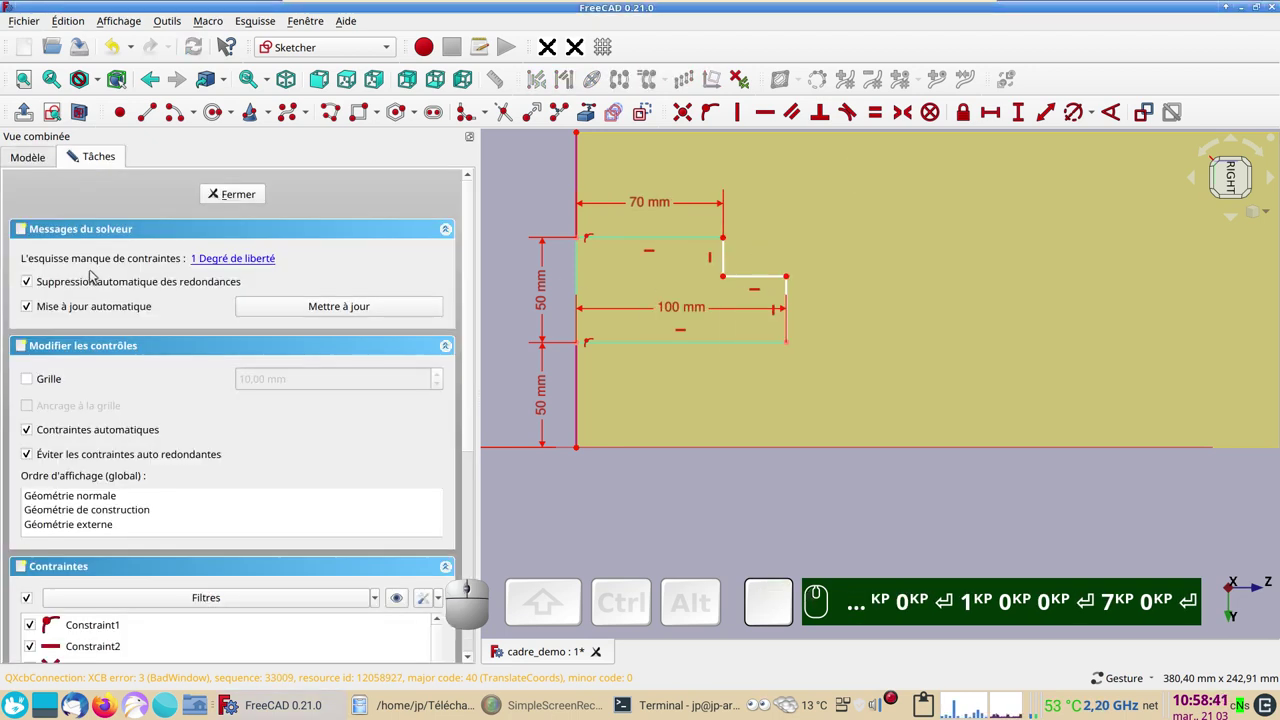
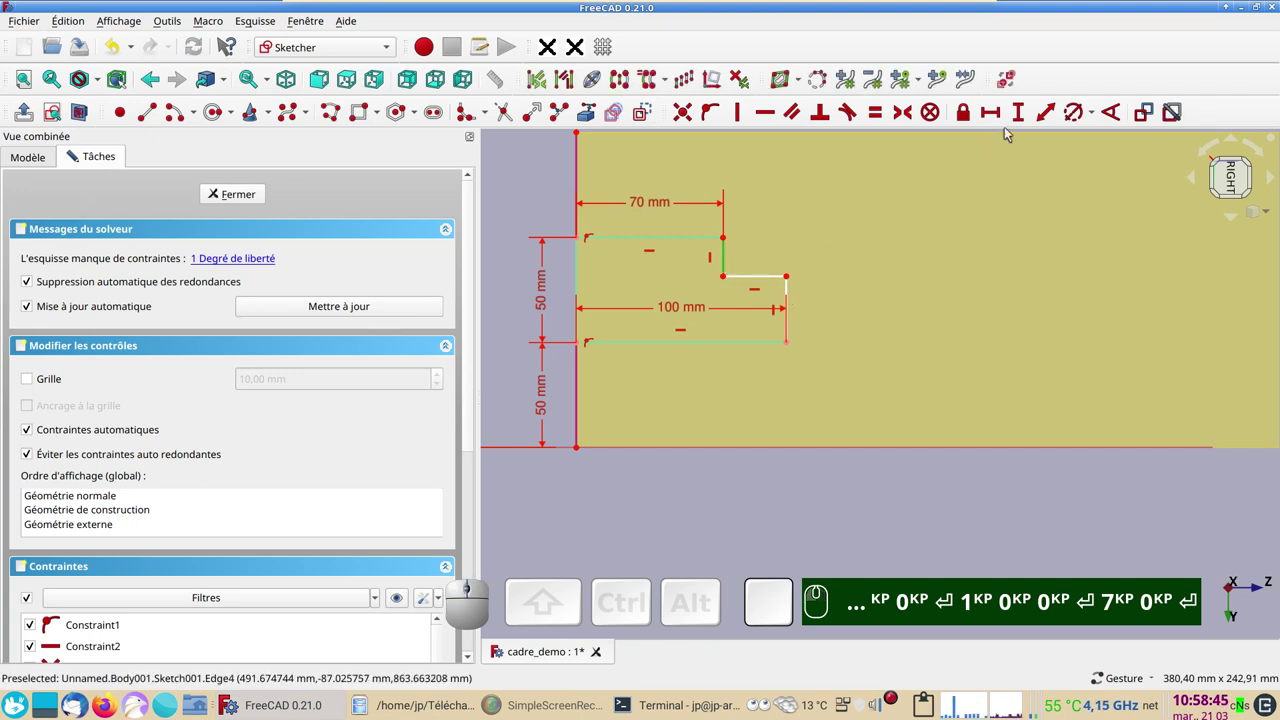
{"action": "left_click", "coordinate": [1026, 118]}
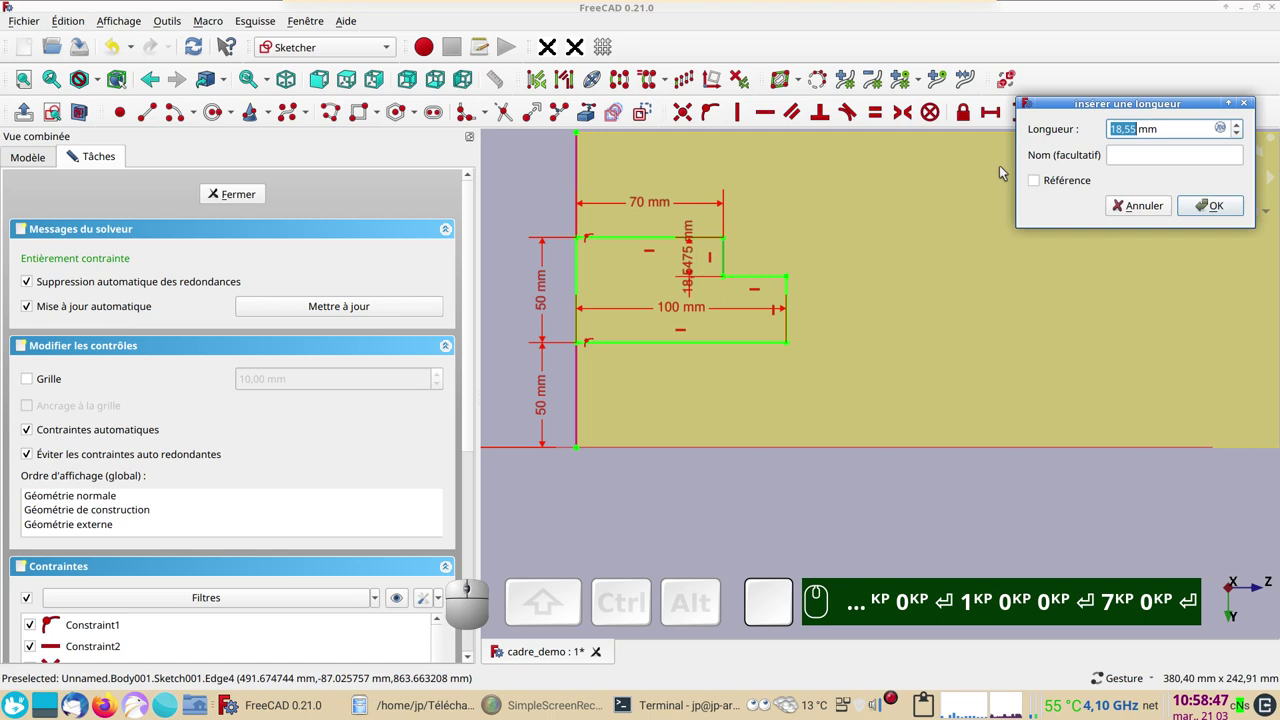
{"action": "key", "text": "KP_2"}
{"action": "key", "text": "KP_0"}
{"action": "key", "text": "Return"}
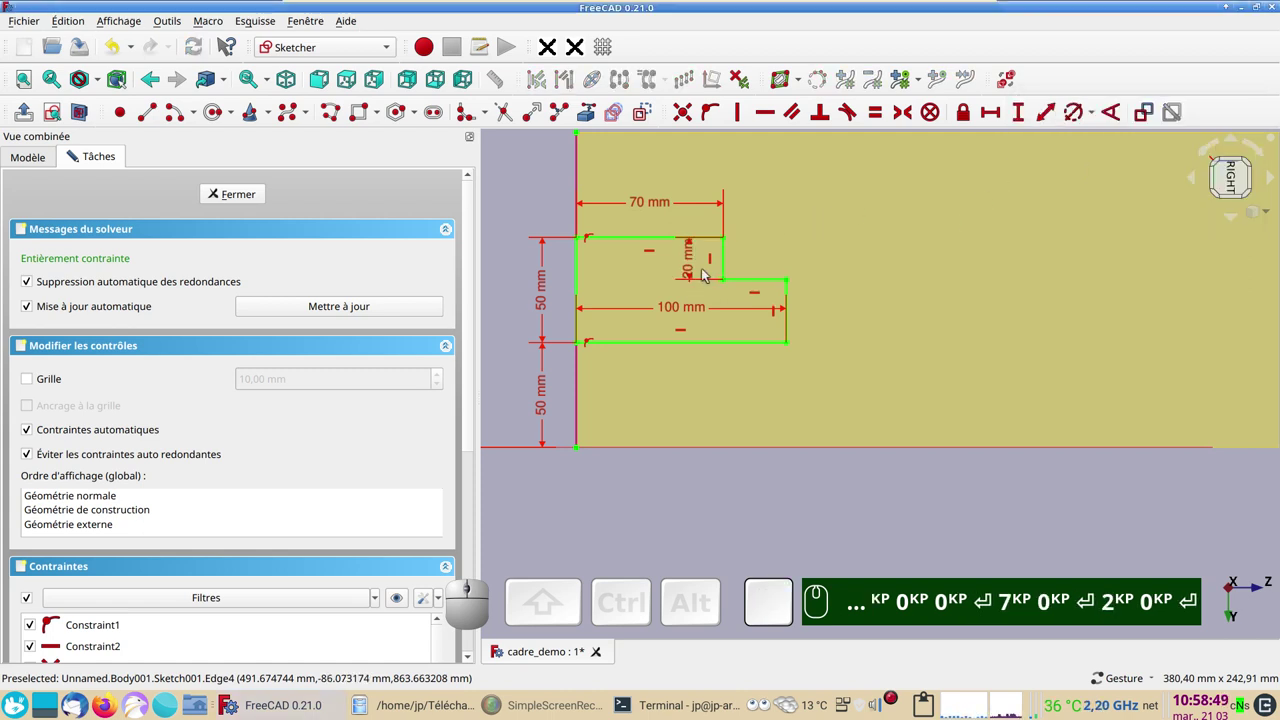
{"action": "left_click_drag", "start_coordinate": [701, 275], "coordinate": [884, 347]}
{"action": "scroll", "scroll_direction": "up", "scroll_amount": 3}
{"action": "right_click", "coordinate": [871, 317]}
{"action": "scroll", "scroll_direction": "down", "scroll_amount": 3}
{"action": "right_click", "coordinate": [829, 263]}
{"action": "left_click", "coordinate": [641, 166]}
- Fillet the profile's inner step corner and constrain its radius to 10 mm
{"action": "left_click", "coordinate": [489, 116]}
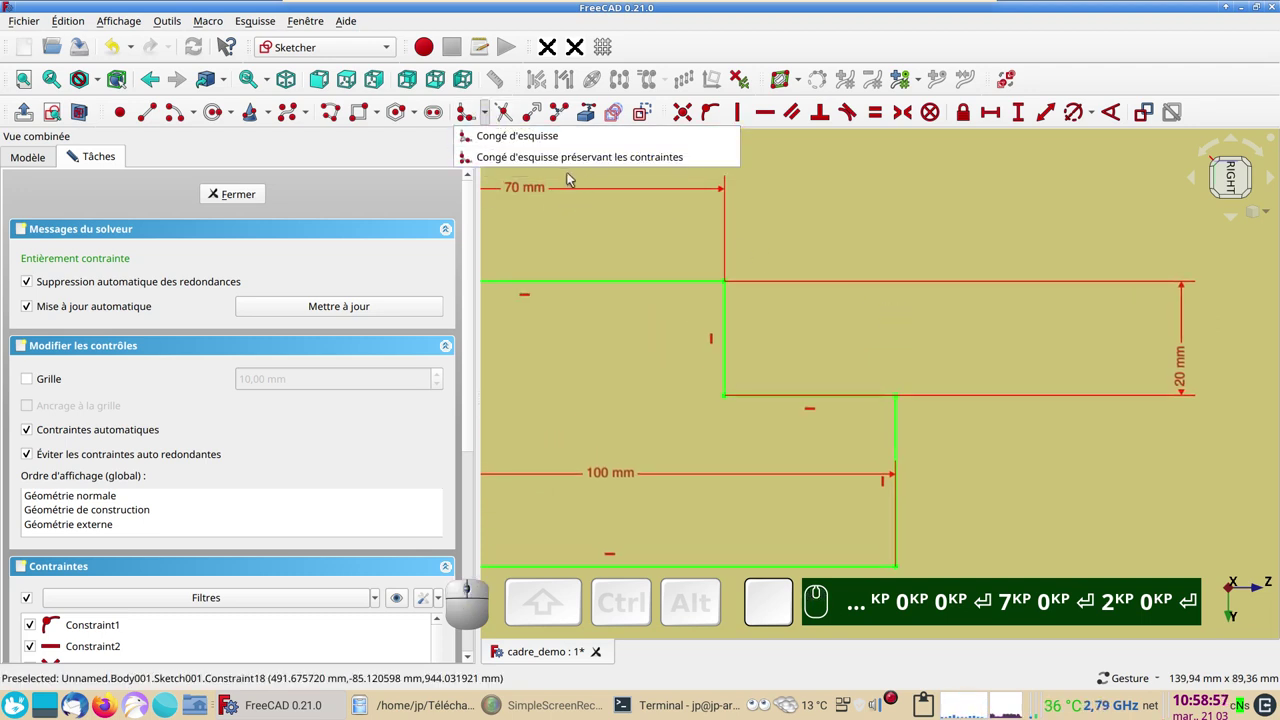
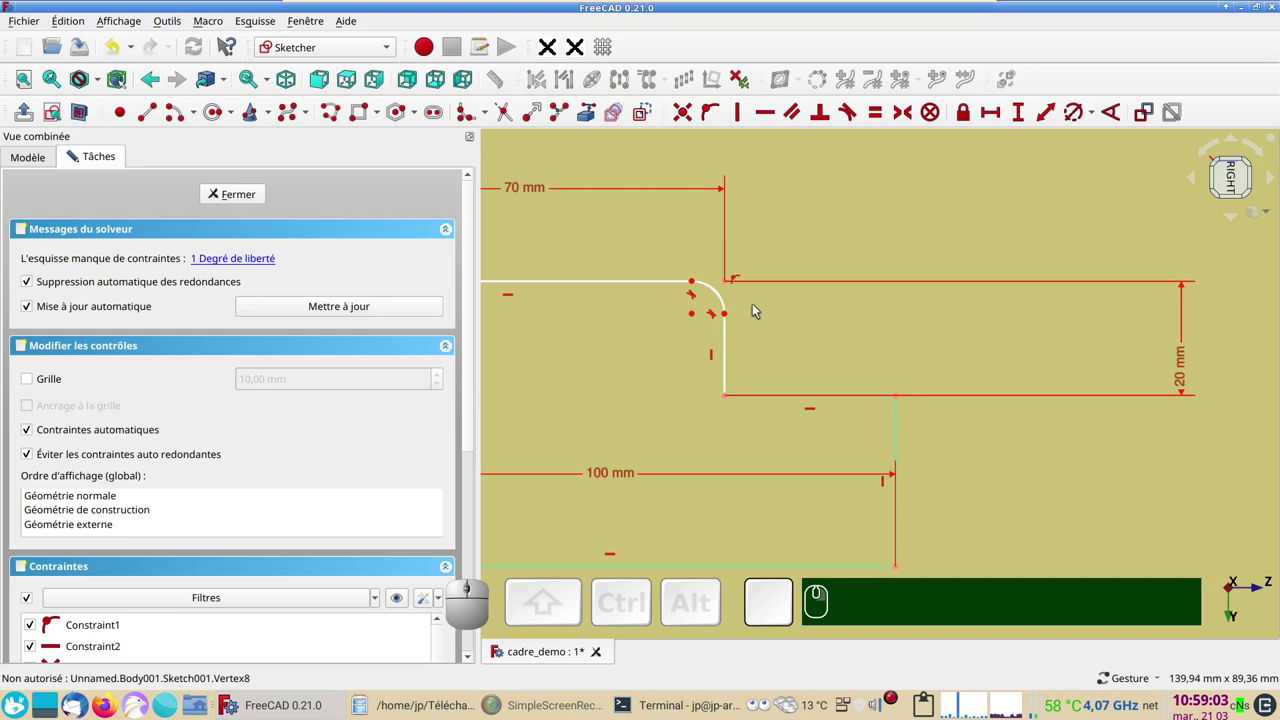
{"action": "left_click", "coordinate": [717, 296]}
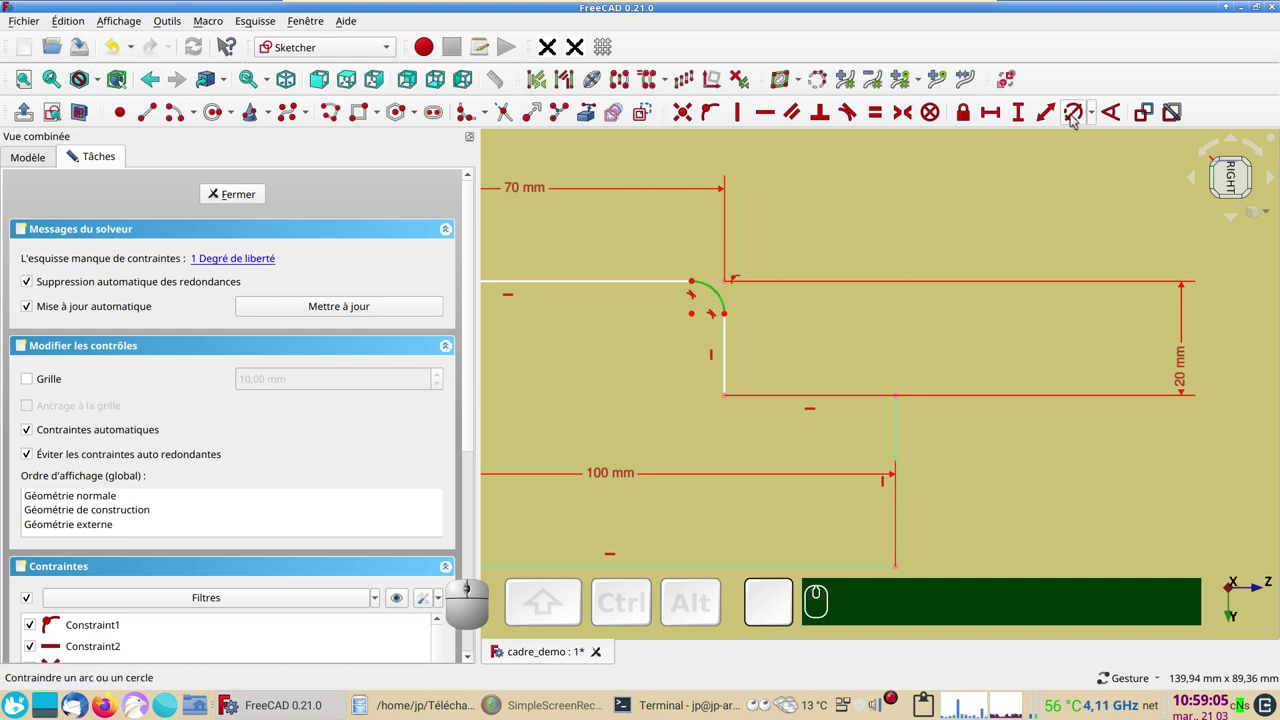
{"action": "left_click", "coordinate": [1070, 117]}
{"action": "key", "text": "KP_1"}
{"action": "key", "text": "KP_0"}
{"action": "key", "text": "Return"}
{"action": "key", "text": "KP_Enter"}
{"action": "scroll", "scroll_direction": "down", "scroll_amount": 3}
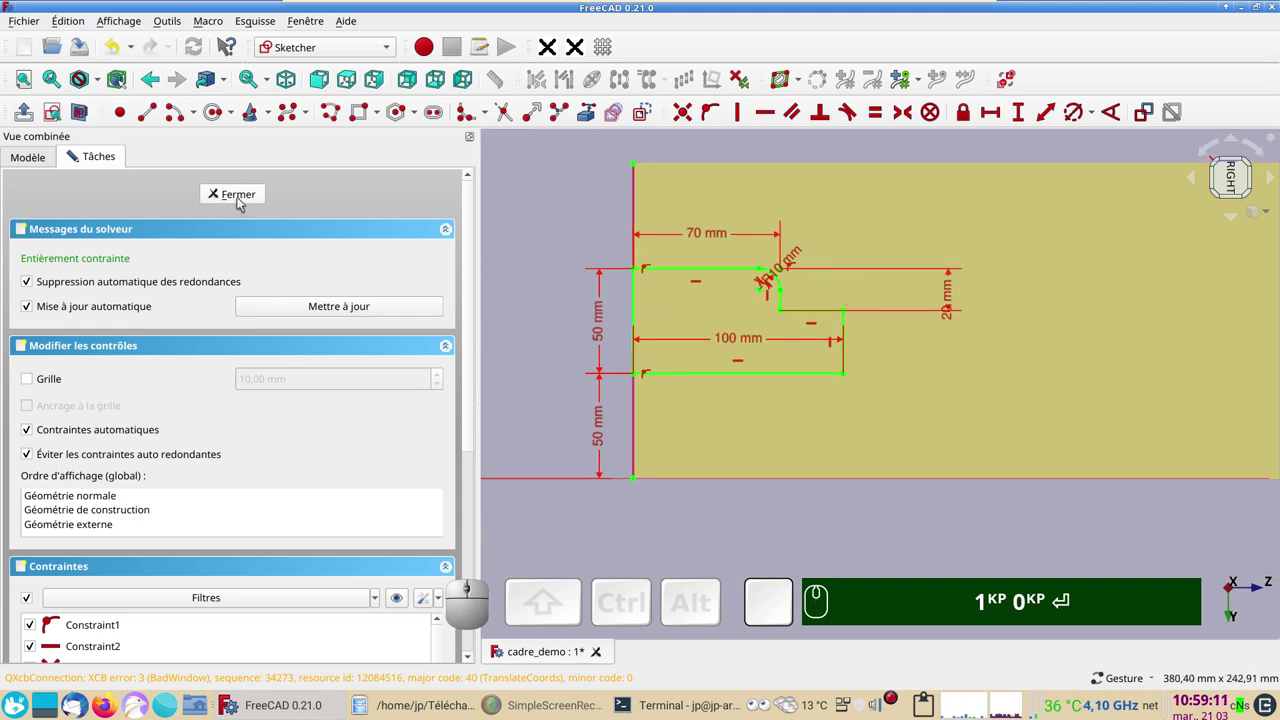
- Close Sketch001, show the wall opening sketch and hide the first ShapeBinder
{"action": "left_click", "coordinate": [243, 199]}
{"action": "key", "text": "KP_1"}
{"action": "key", "text": "KP_0"}
{"action": "key", "text": "Return"}
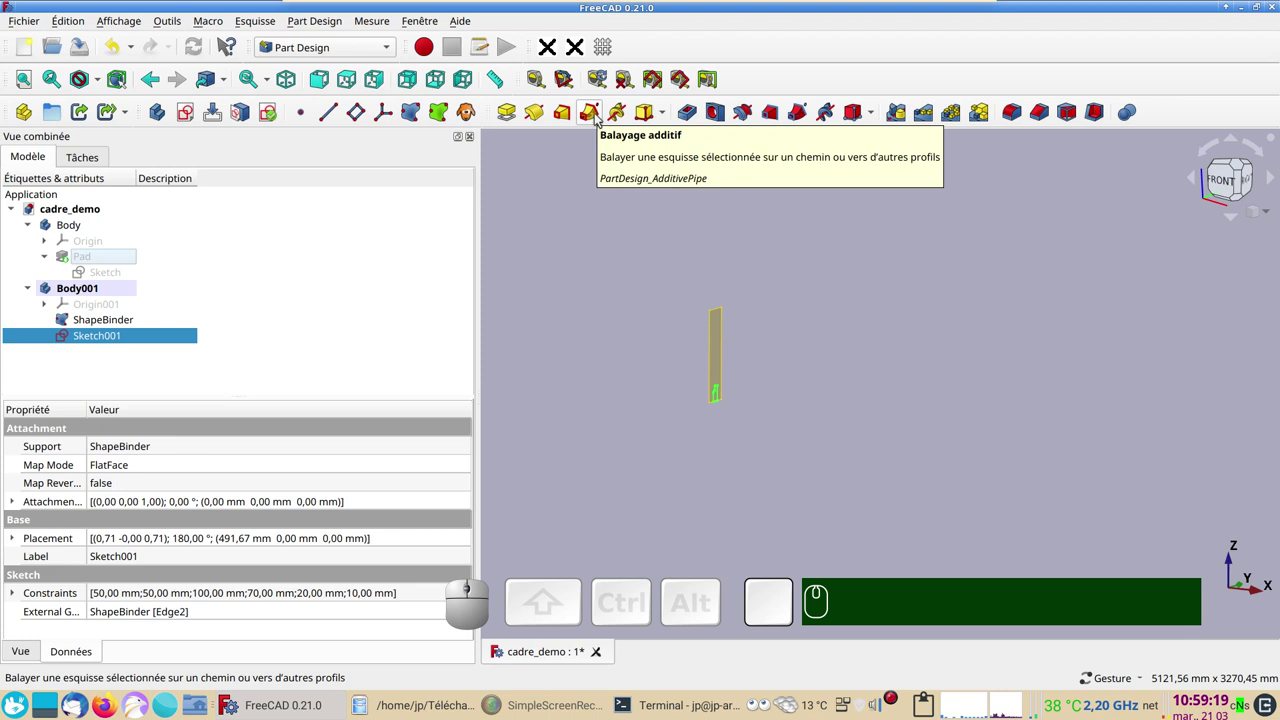
{"action": "left_click", "coordinate": [130, 273]}
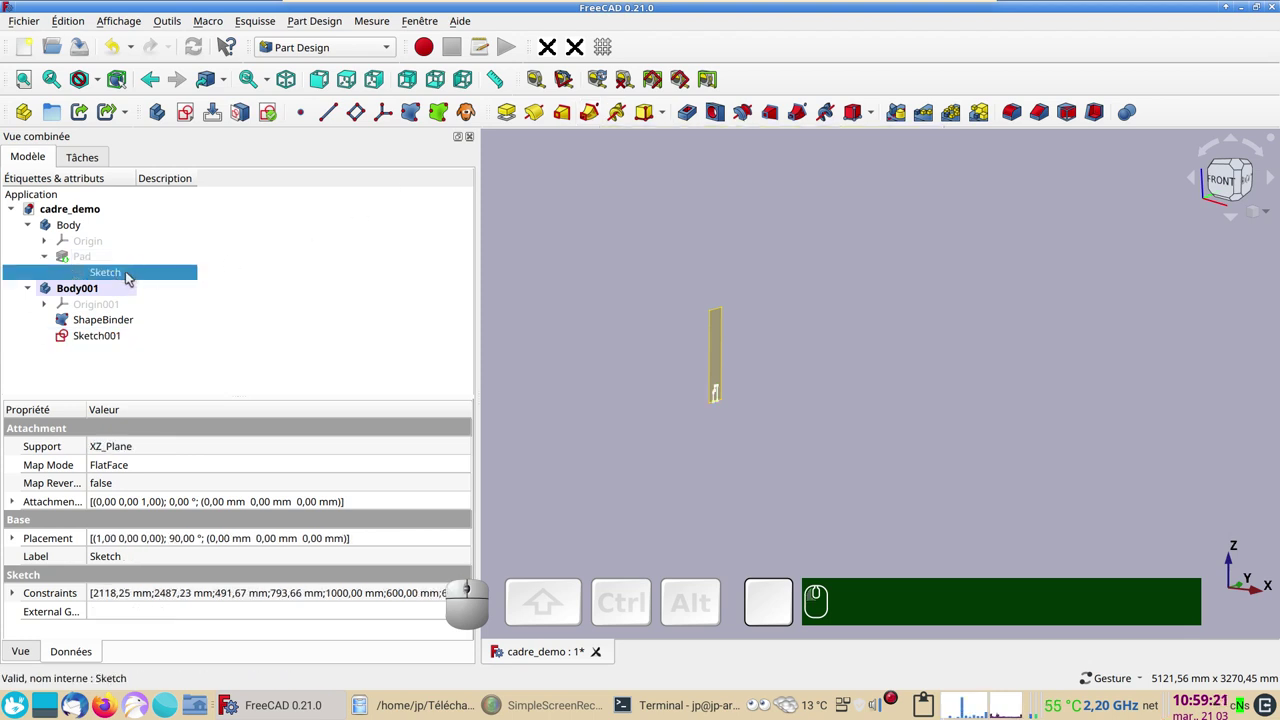
{"action": "key", "text": "space"}
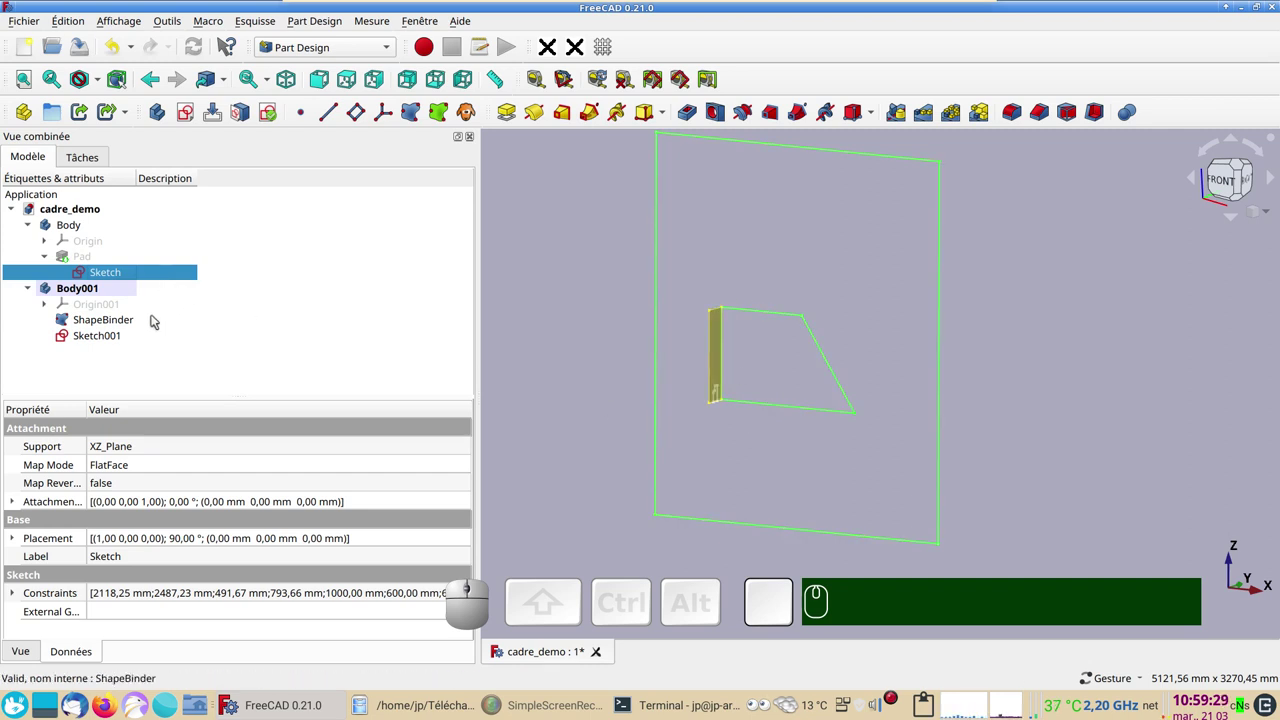
{"action": "left_click", "coordinate": [108, 319]}
{"action": "key", "text": "space"}
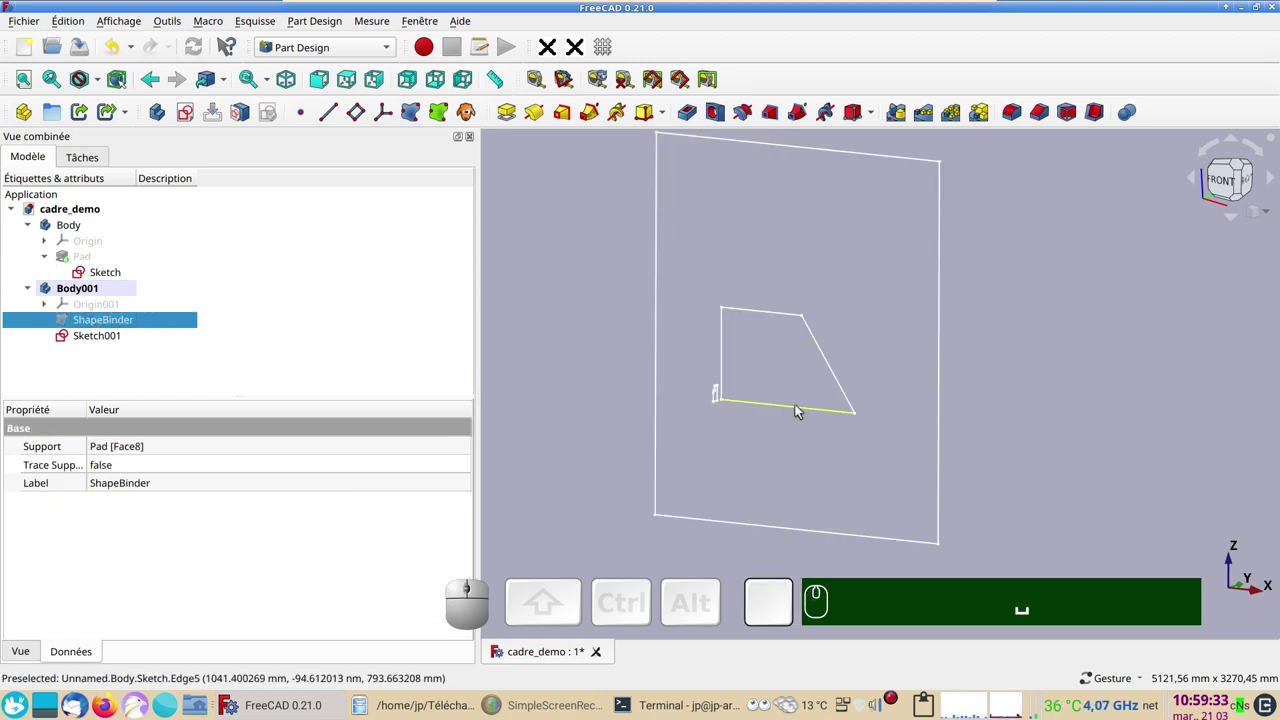
- Select the four edges of the trapezoidal opening outline
{"action": "left_click", "coordinate": [798, 408]}
{"action": "left_click", "coordinate": [837, 376]}
{"action": "left_click", "coordinate": [782, 313]}
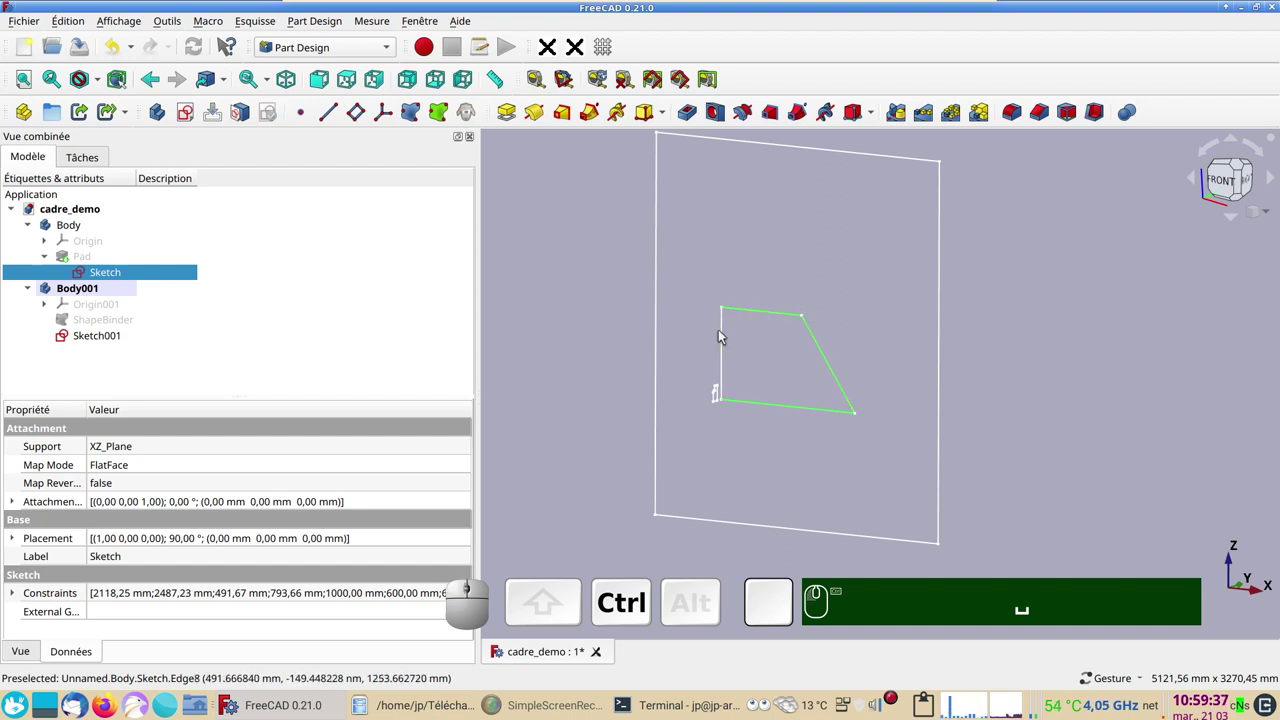
{"action": "left_click", "coordinate": [724, 334]}
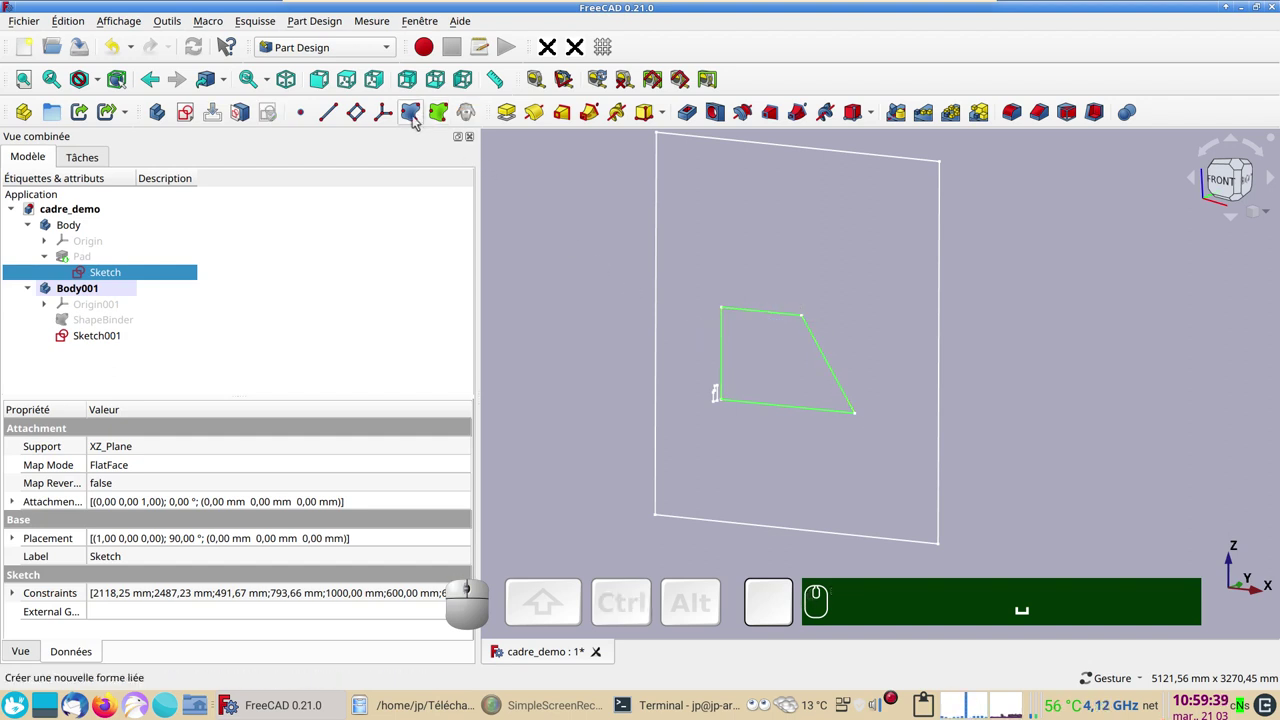
- Create ShapeBinder001 from the four opening edges, hide the wall sketch and select Sketch001
{"action": "left_click", "coordinate": [418, 118]}
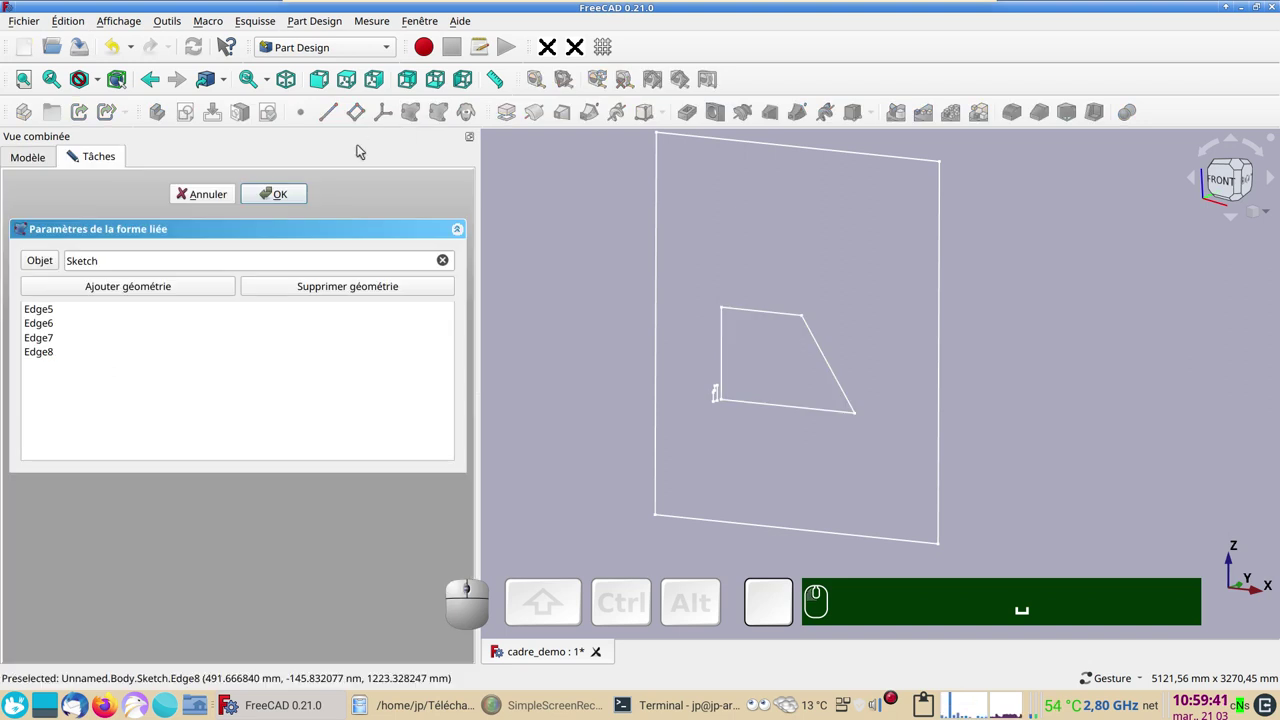
{"action": "left_click", "coordinate": [286, 199]}
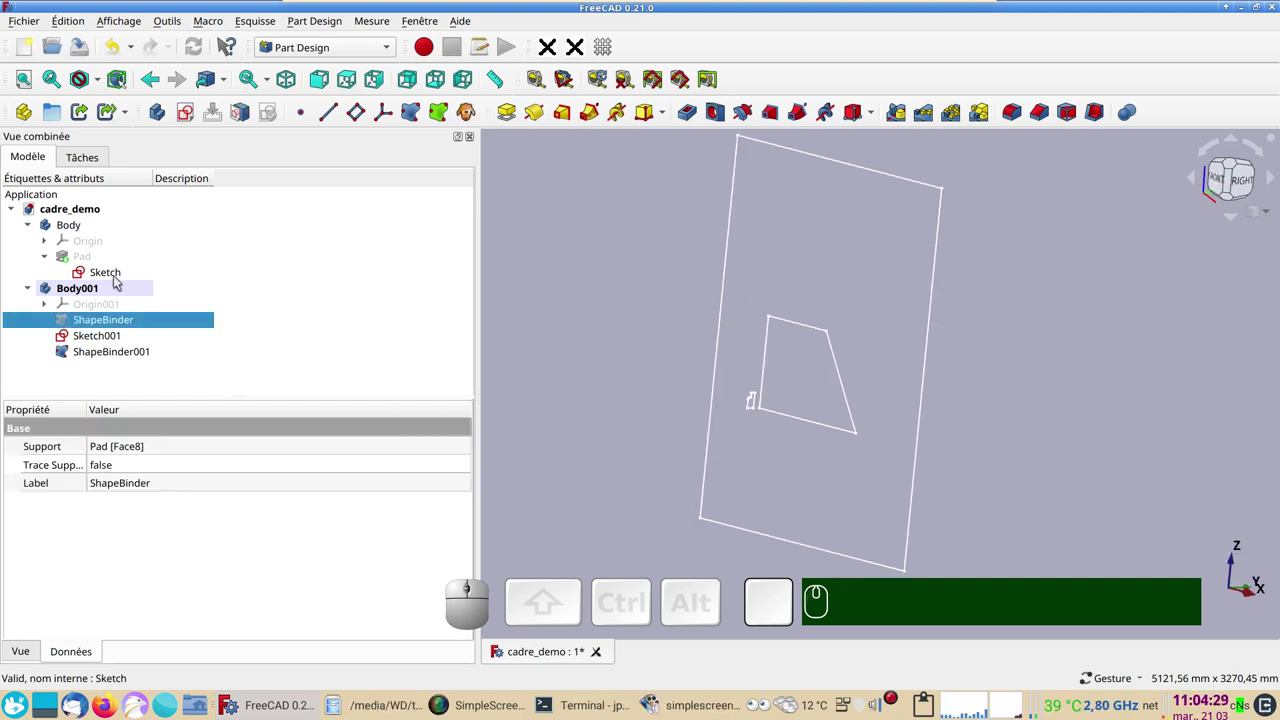
{"action": "left_click", "coordinate": [120, 278]}
{"action": "key", "text": "space"}
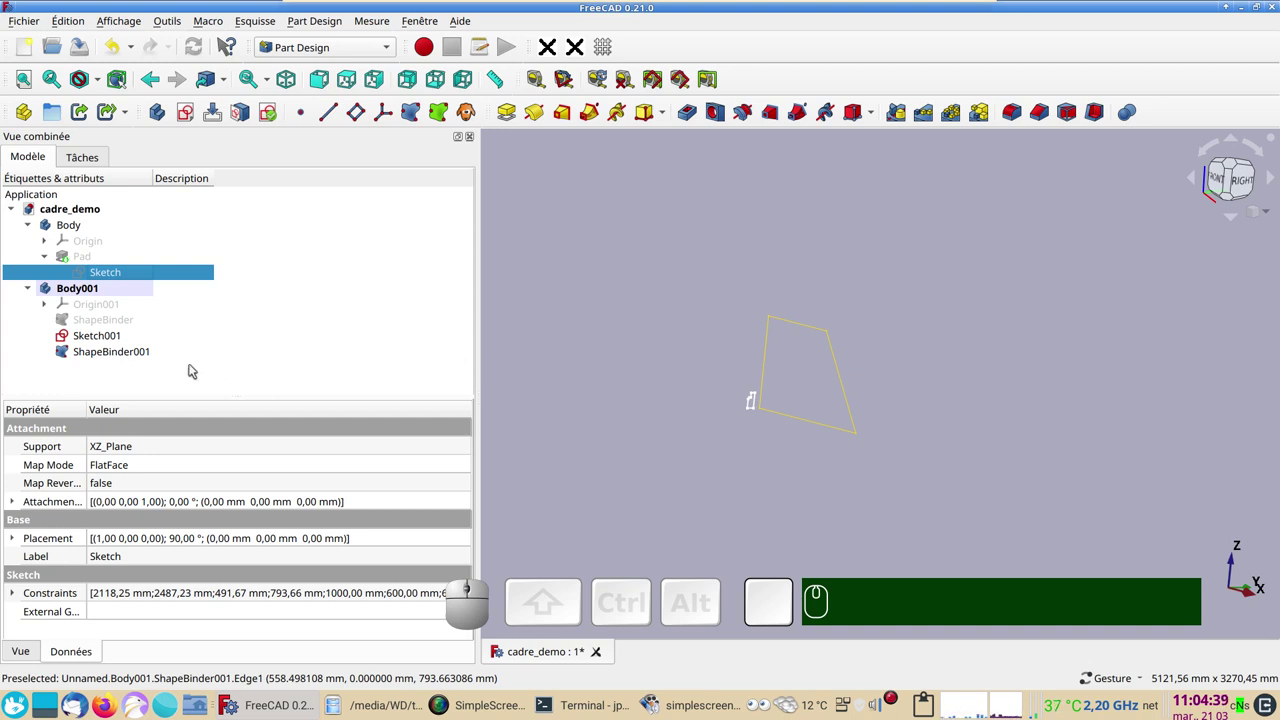
{"action": "left_click", "coordinate": [117, 342]}
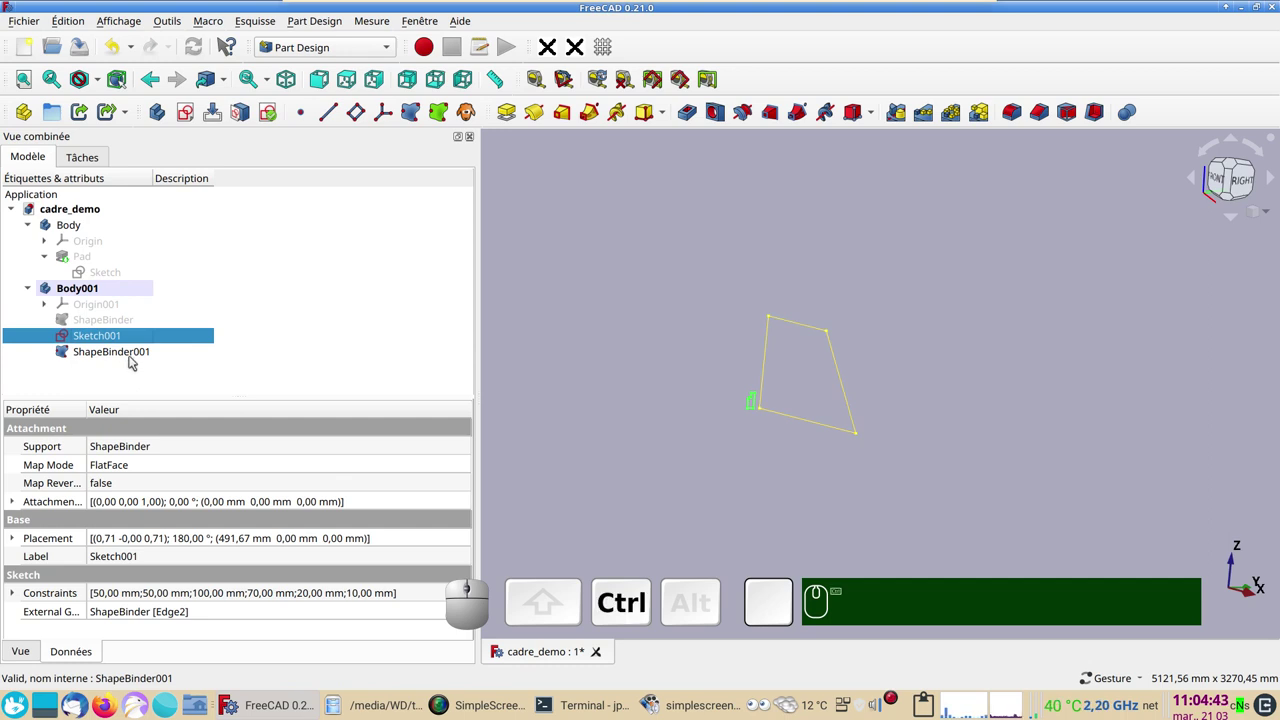
- Sweep Sketch001 along ShapeBinder001 with an Additive Pipe to form the mitred frame solid
{"action": "left_click", "coordinate": [130, 354]}
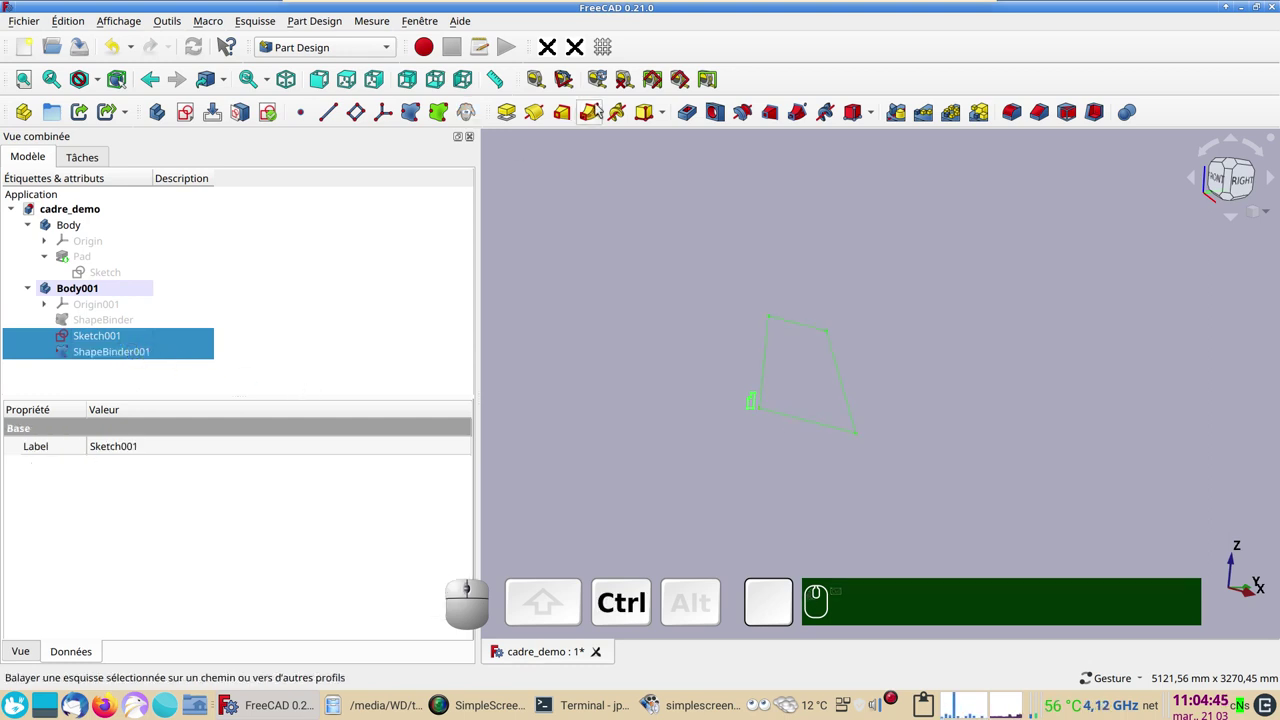
{"action": "left_click", "coordinate": [594, 113]}
{"action": "left_click", "coordinate": [589, 407]}
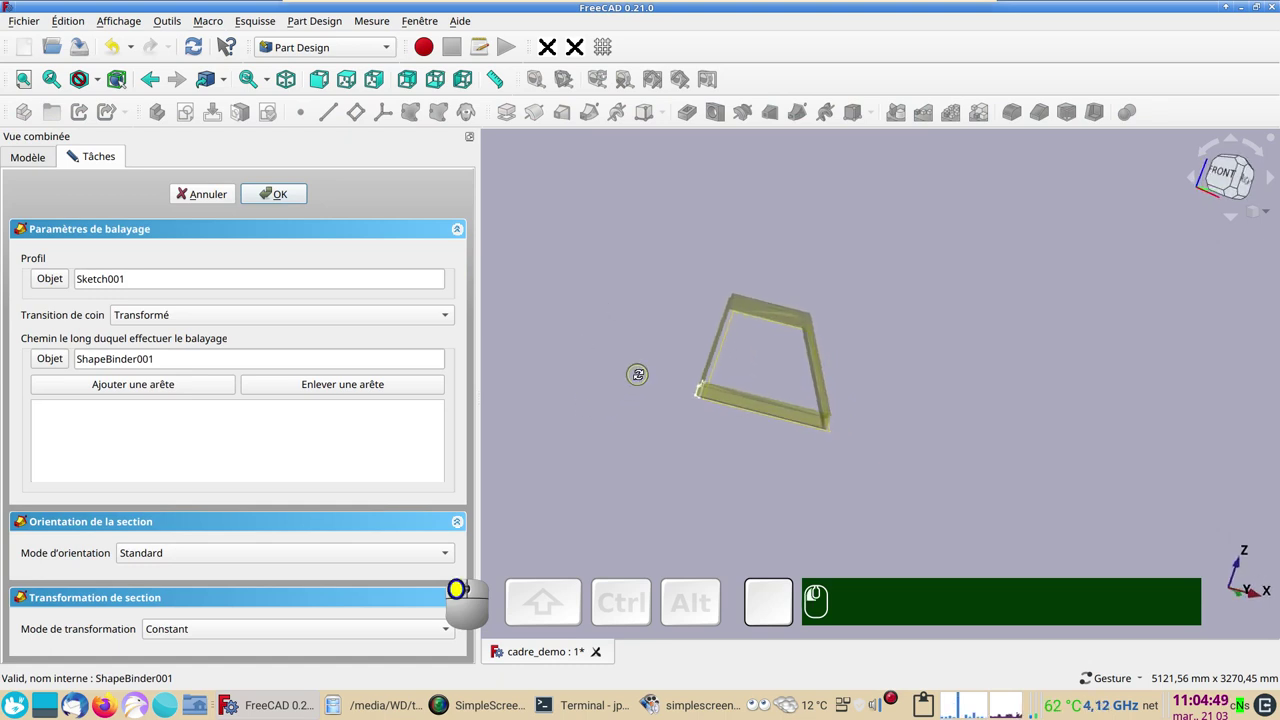
{"action": "left_click", "coordinate": [316, 332]}
{"action": "left_click", "coordinate": [306, 342]}
{"action": "left_click", "coordinate": [297, 198]}
- Inspect the swept frame from standard views, perspective and the side, toggling its visibility
{"action": "left_click_drag", "start_coordinate": [876, 270], "coordinate": [885, 269]}
{"action": "key", "text": "KP_2"}
{"action": "key", "text": "KP_1"}
{"action": "scroll", "scroll_direction": "up", "scroll_amount": 3}
{"action": "right_click", "coordinate": [709, 412]}
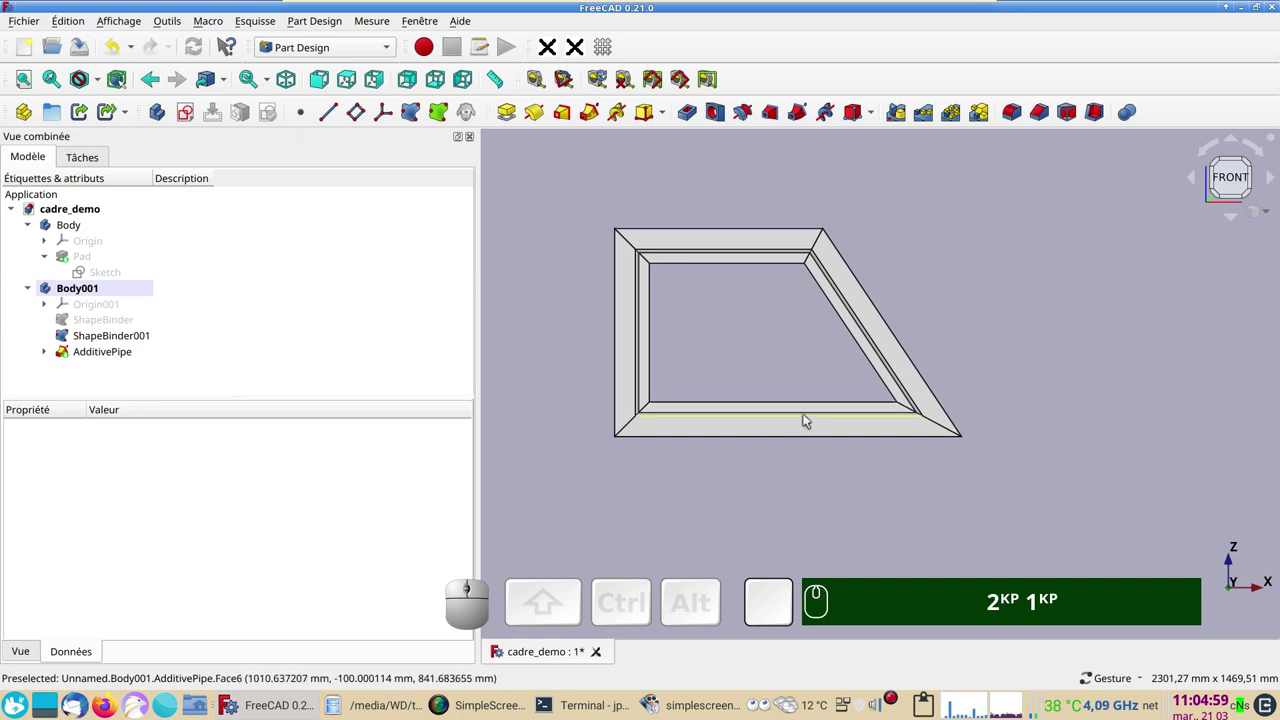
{"action": "left_click_drag", "start_coordinate": [870, 481], "coordinate": [753, 434]}
{"action": "left_click", "coordinate": [736, 426]}
{"action": "key", "text": "space"}
{"action": "key", "text": "space"}
{"action": "type", "text": "2ᴷᴾ 1ᴷᴾ ␣␣"}
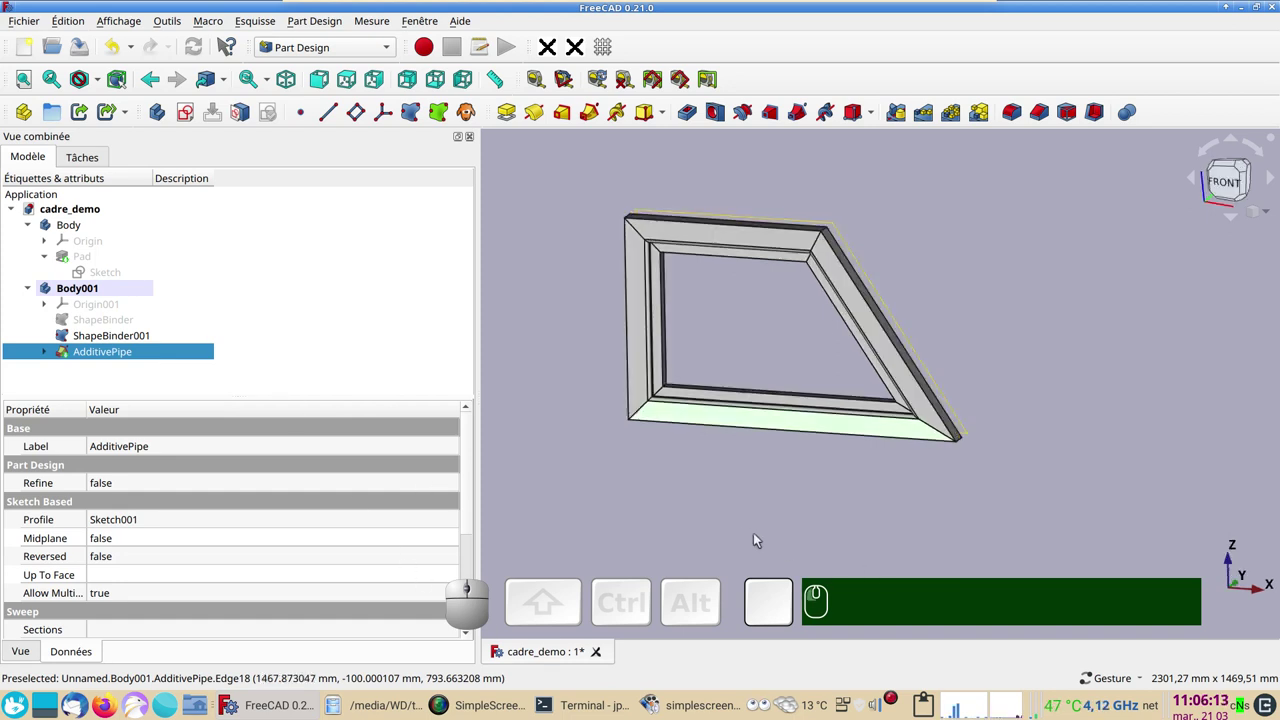
{"action": "left_click_drag", "start_coordinate": [1037, 408], "coordinate": [454, 209]}
- Switch to the Curves workbench and orbit the frame so its mitred corners are visible
{"action": "left_click", "coordinate": [360, 41]}
{"action": "left_click", "coordinate": [353, 50]}
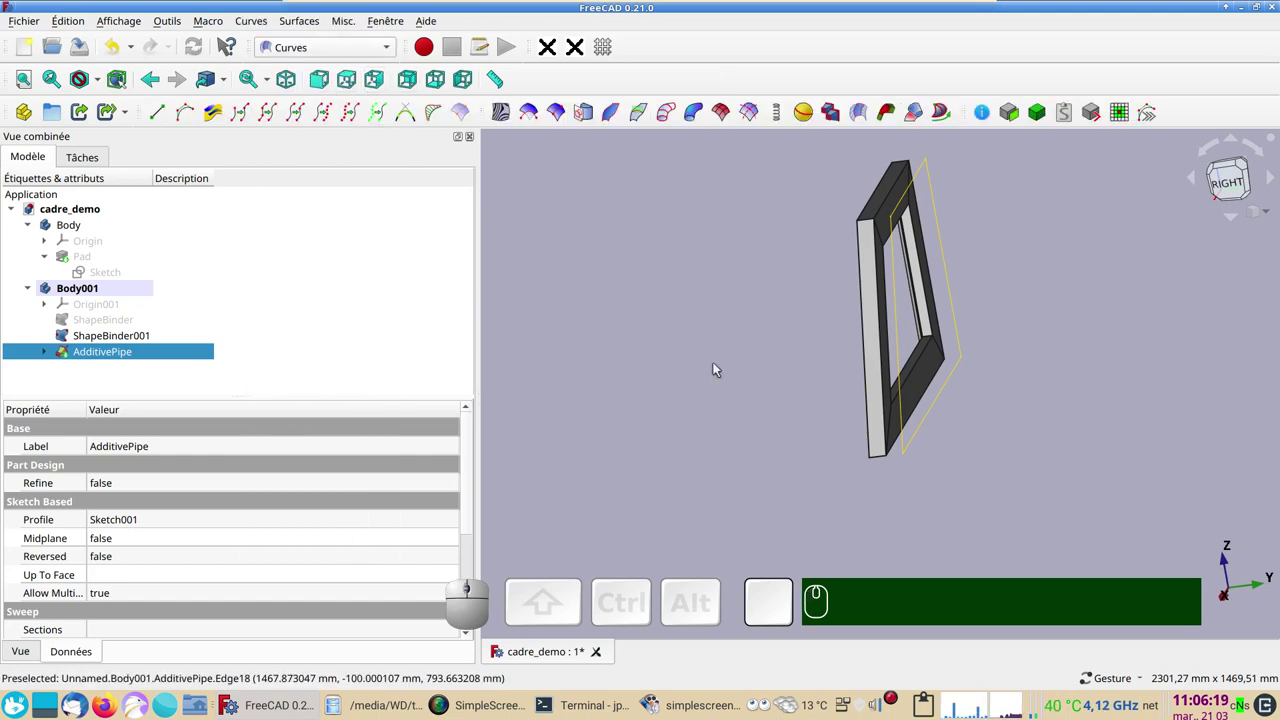
{"action": "left_click_drag", "start_coordinate": [786, 386], "coordinate": [552, 319]}
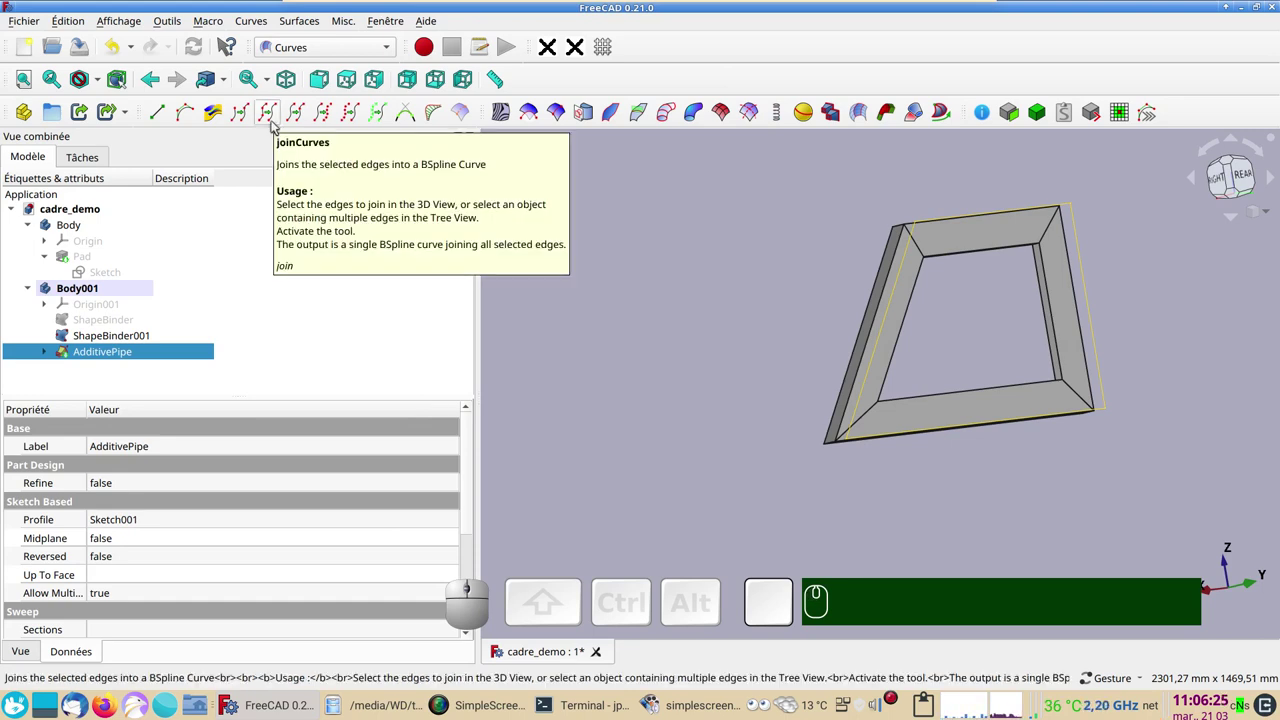
{"action": "left_click_drag", "start_coordinate": [746, 364], "coordinate": [187, 332]}
{"action": "left_click", "coordinate": [125, 338]}
{"action": "key", "text": "space"}
{"action": "scroll", "scroll_direction": "up", "scroll_amount": 3}
{"action": "left_click_drag", "start_coordinate": [710, 363], "coordinate": [934, 391]}
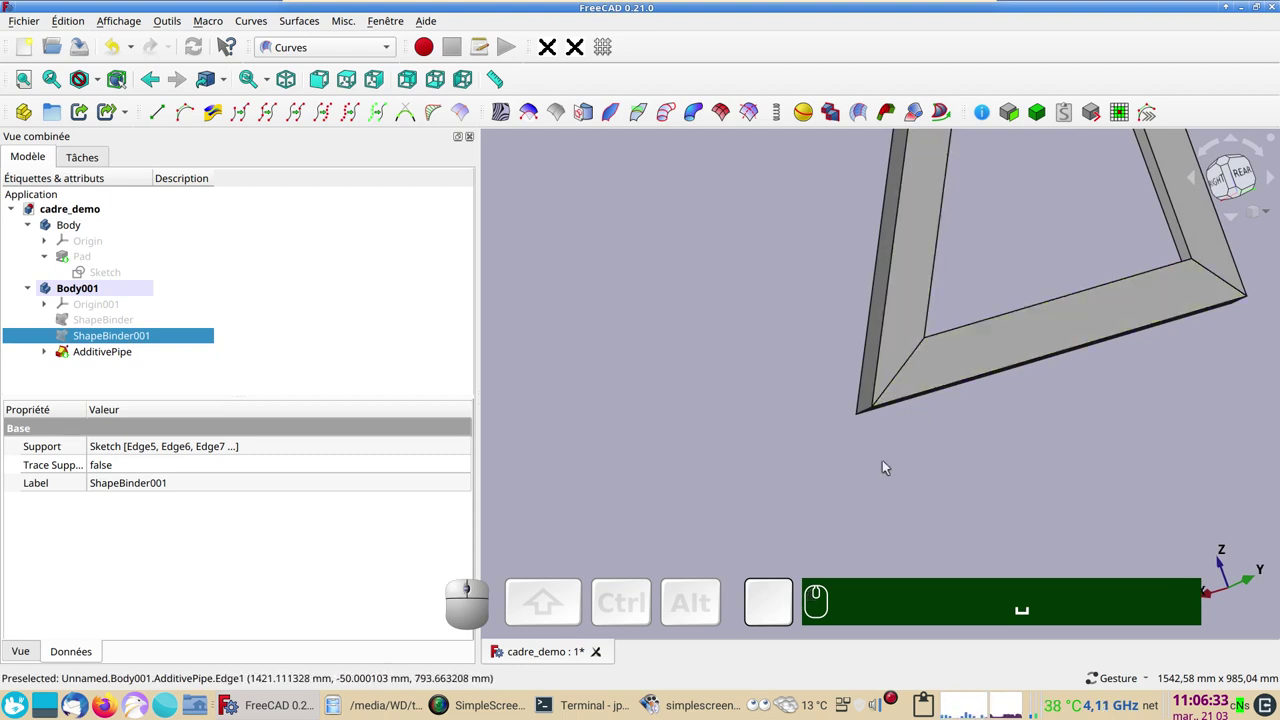
{"action": "left_click_drag", "start_coordinate": [796, 277], "coordinate": [900, 364]}
{"action": "right_click", "coordinate": [738, 412]}
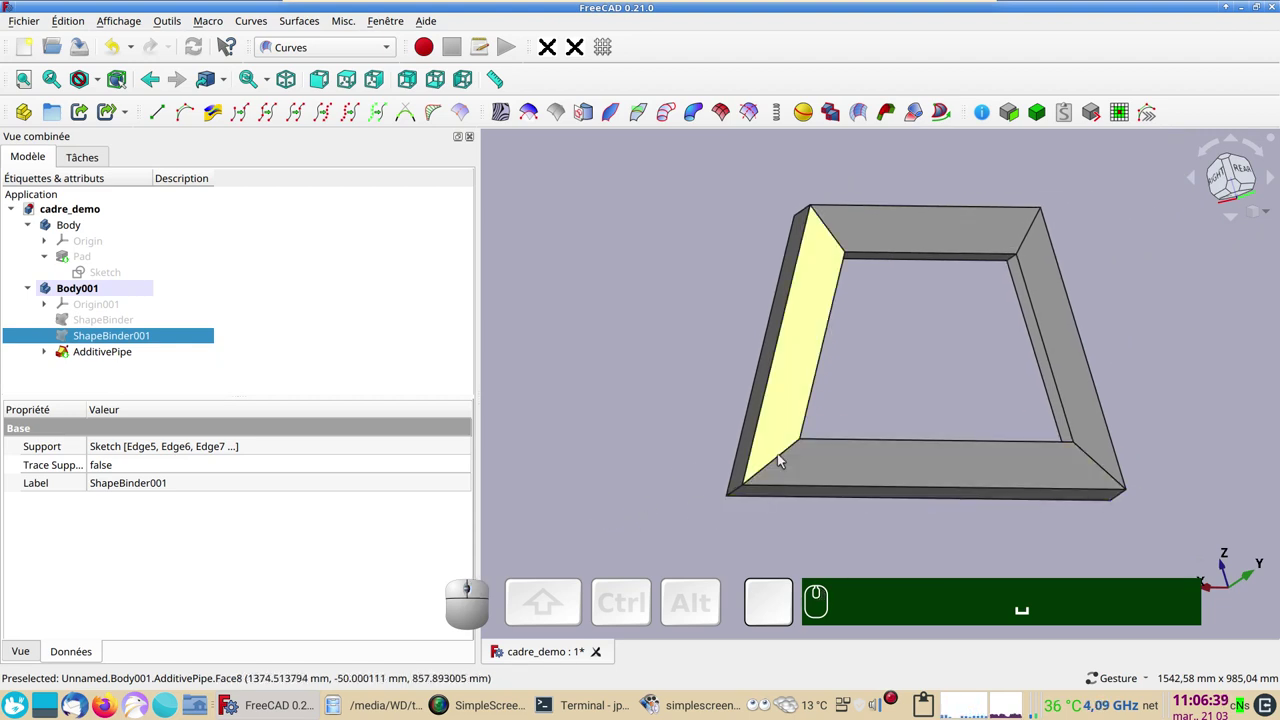
- Create a joinCurve from the mitre edge at each corner of the AdditivePipe frame
{"action": "left_click", "coordinate": [785, 458]}
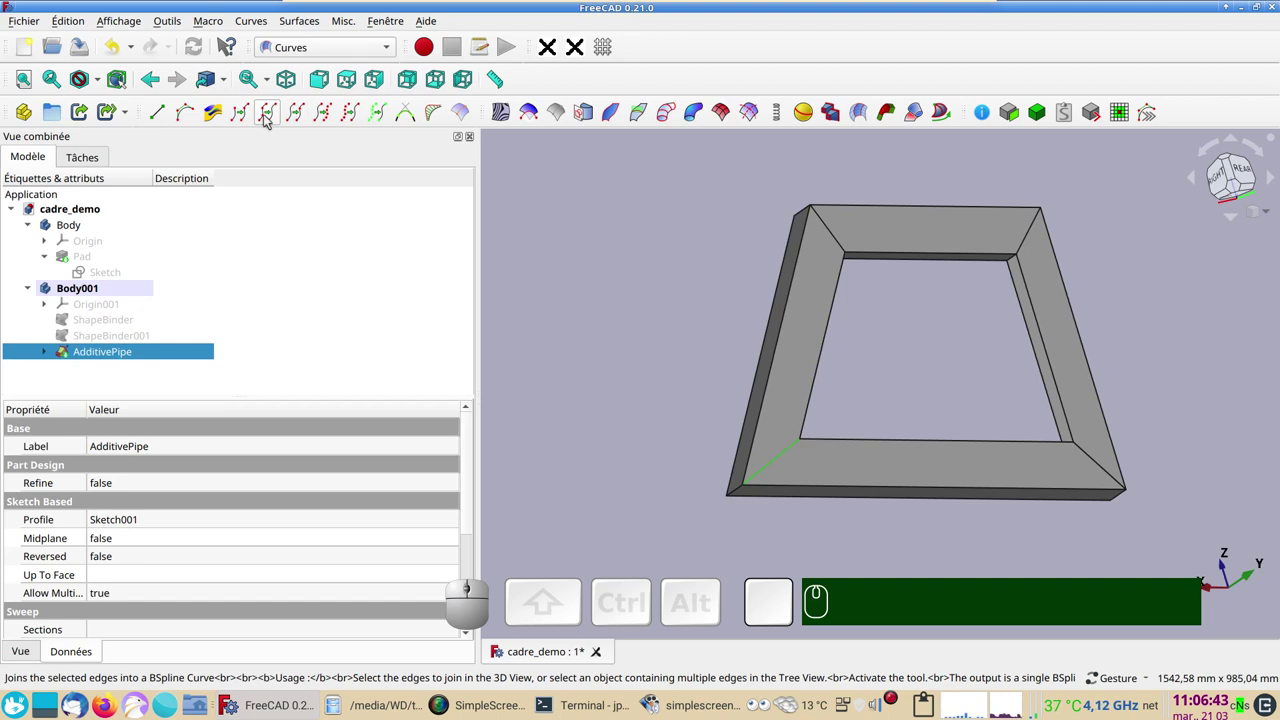
{"action": "left_click", "coordinate": [267, 118]}
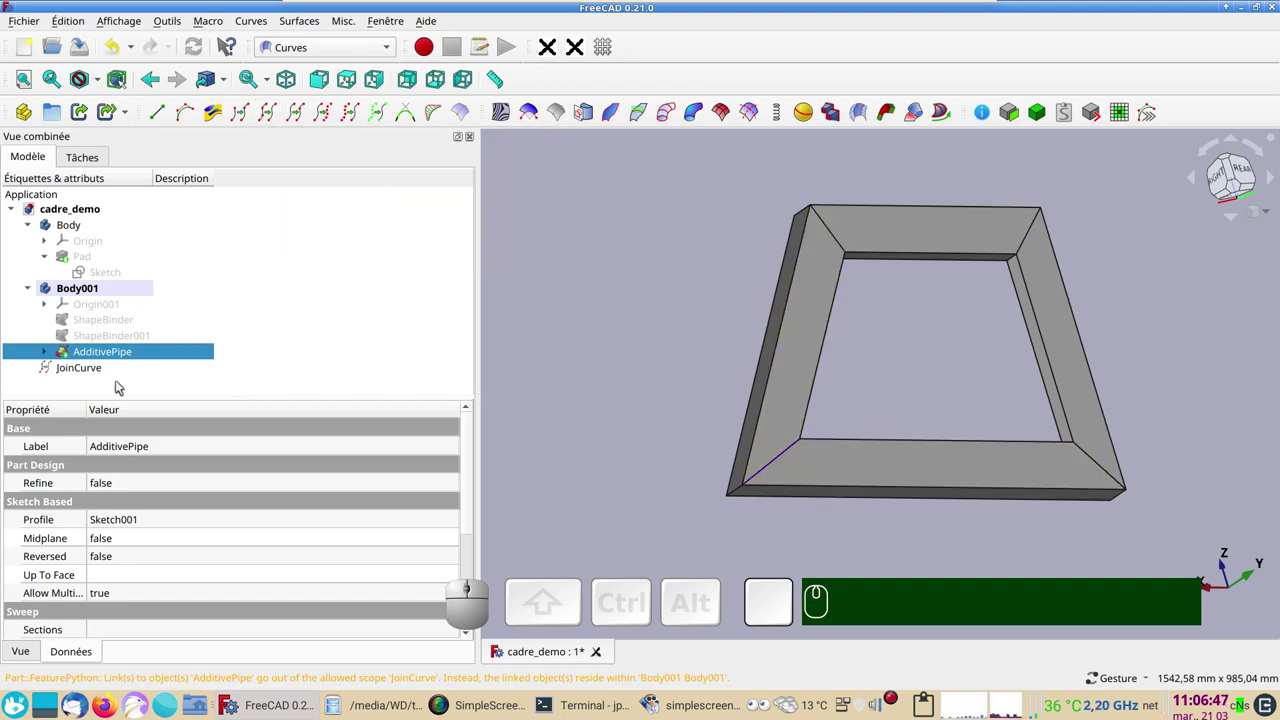
{"action": "left_click", "coordinate": [845, 248]}
{"action": "left_click", "coordinate": [272, 115]}
{"action": "left_click", "coordinate": [1027, 245]}
{"action": "left_click", "coordinate": [273, 118]}
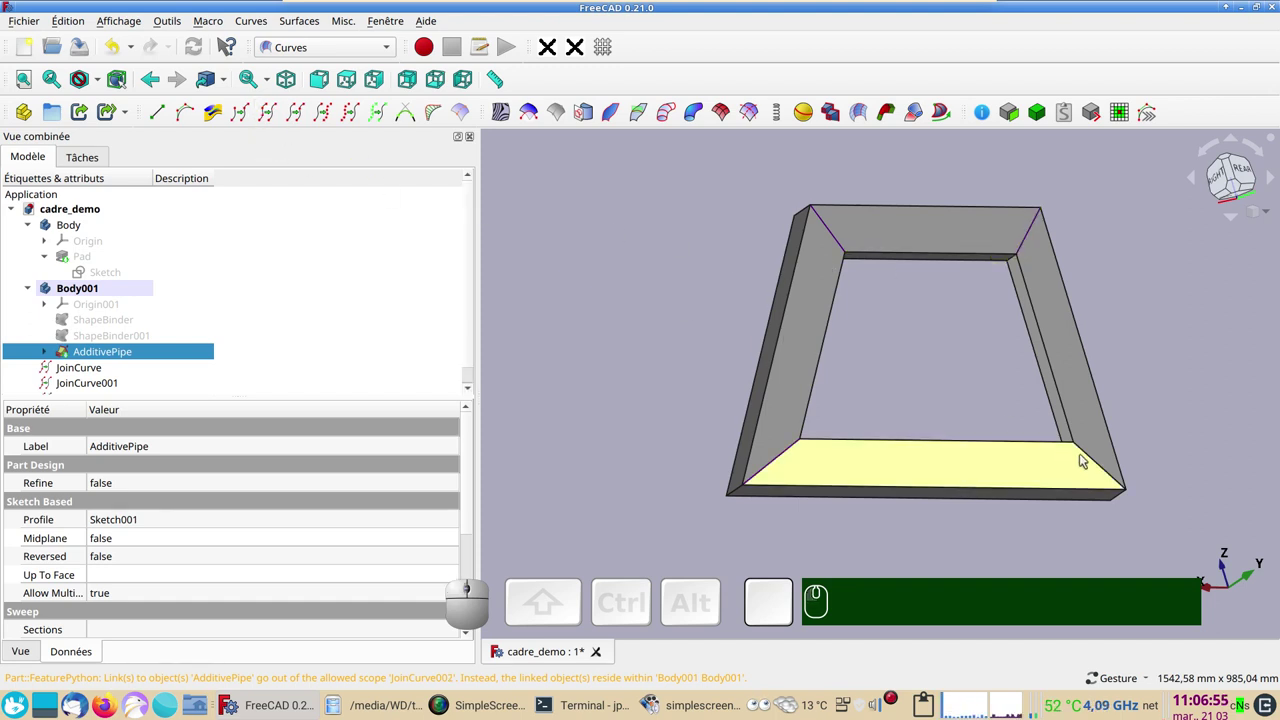
{"action": "left_click", "coordinate": [1096, 464]}
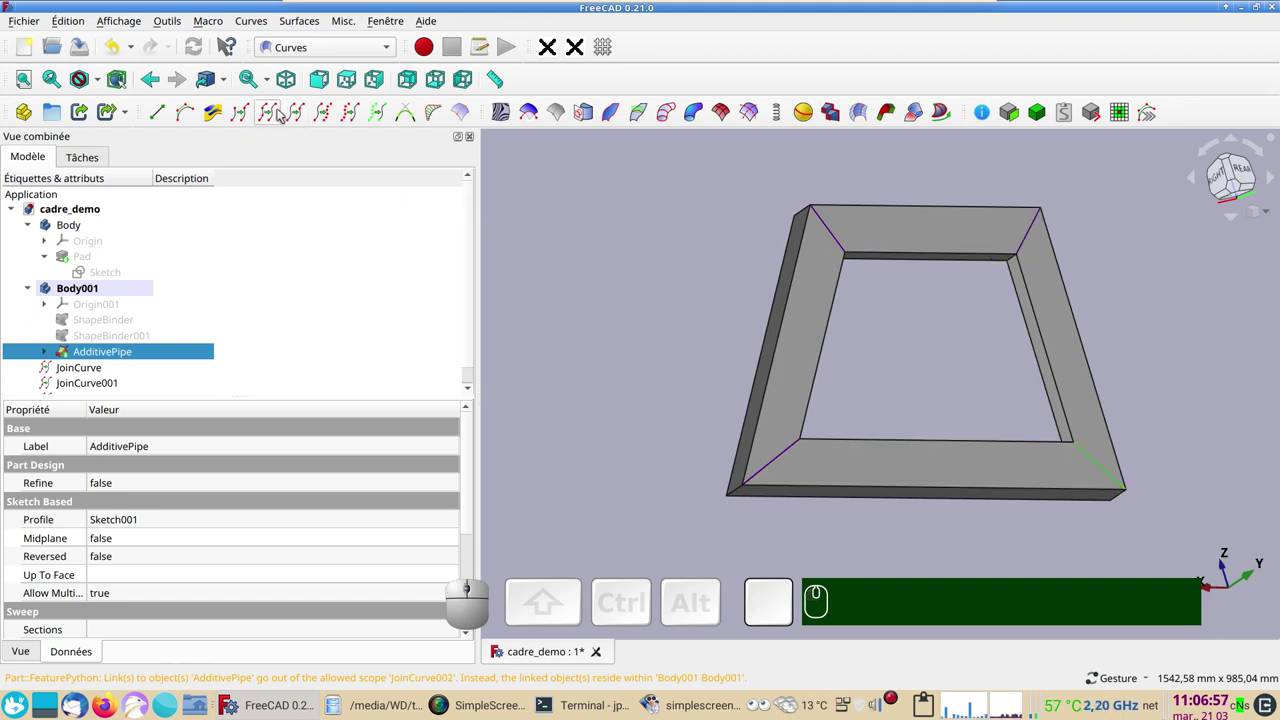
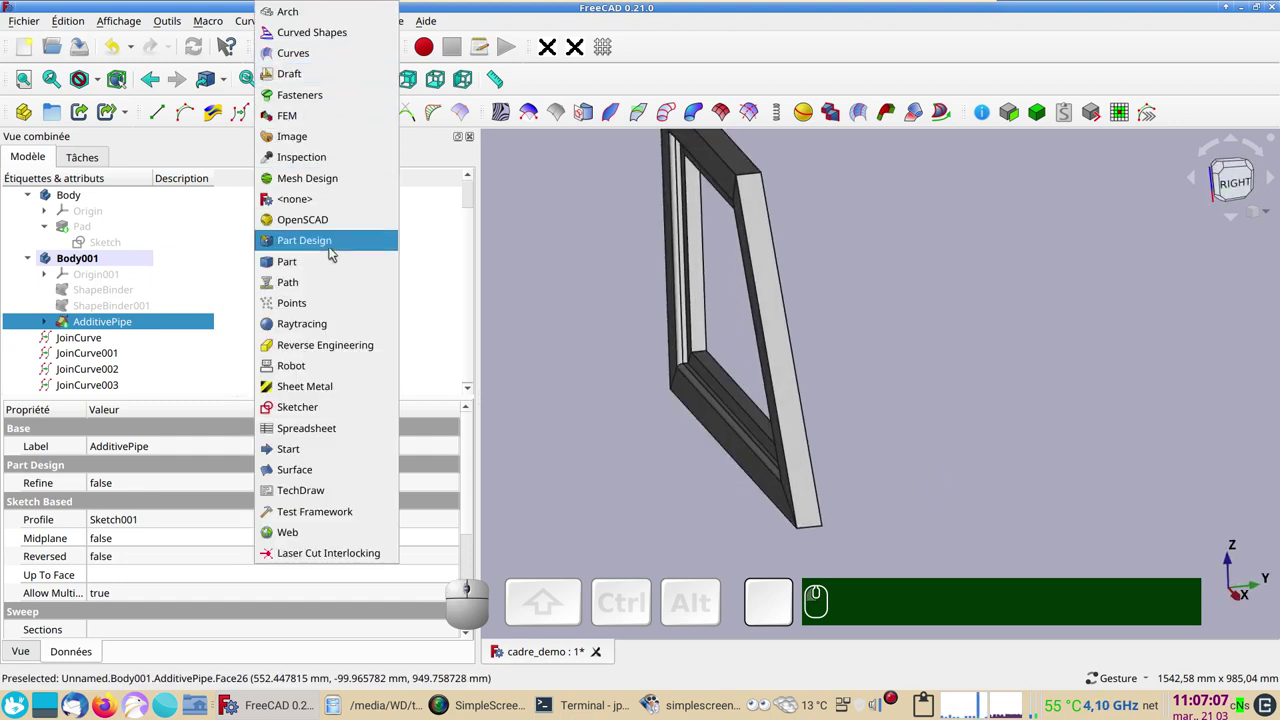
- Switch to Part and select JoinCurve through JoinCurve003 together in the tree
{"action": "left_click", "coordinate": [331, 260]}
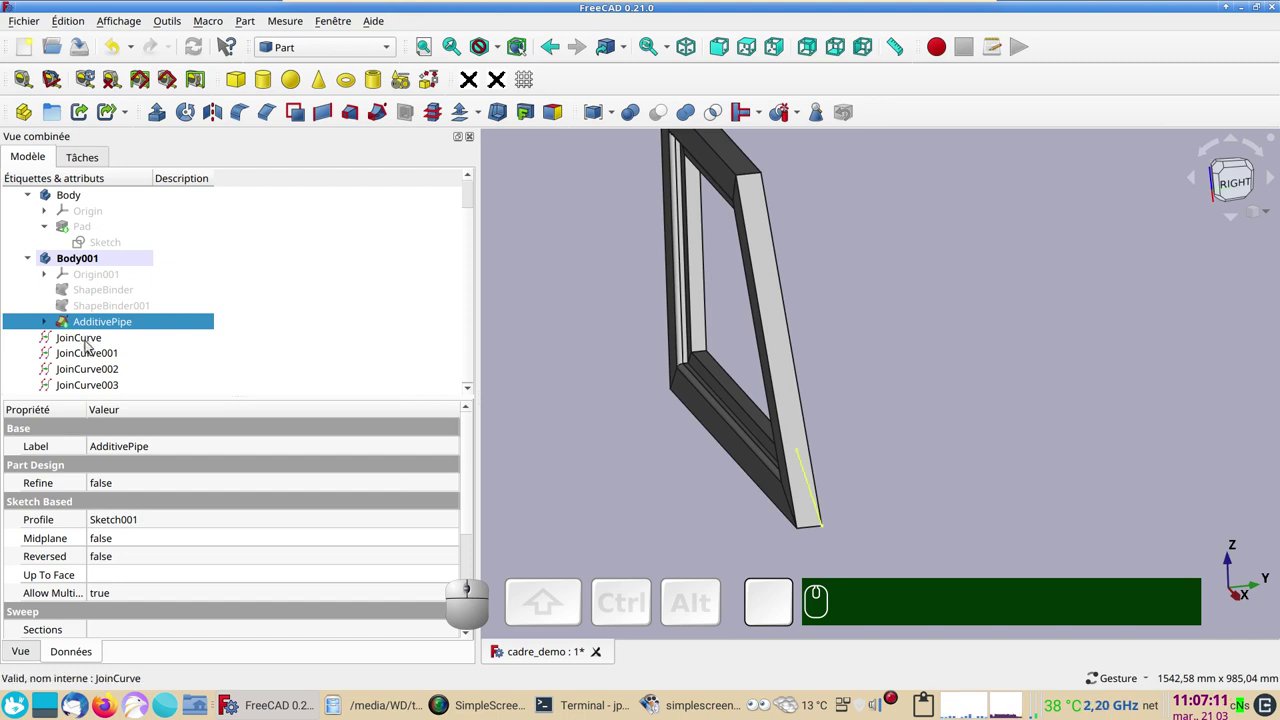
{"action": "left_click", "coordinate": [92, 351]}
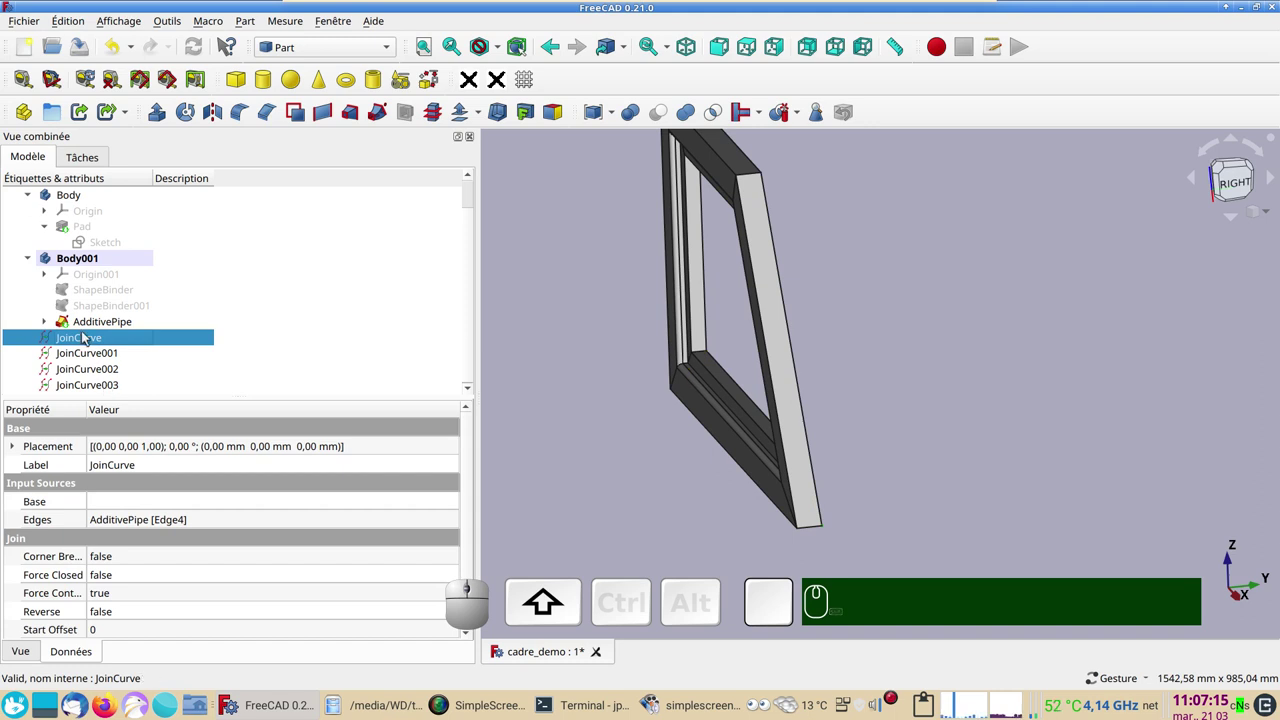
{"action": "left_click", "coordinate": [101, 387]}
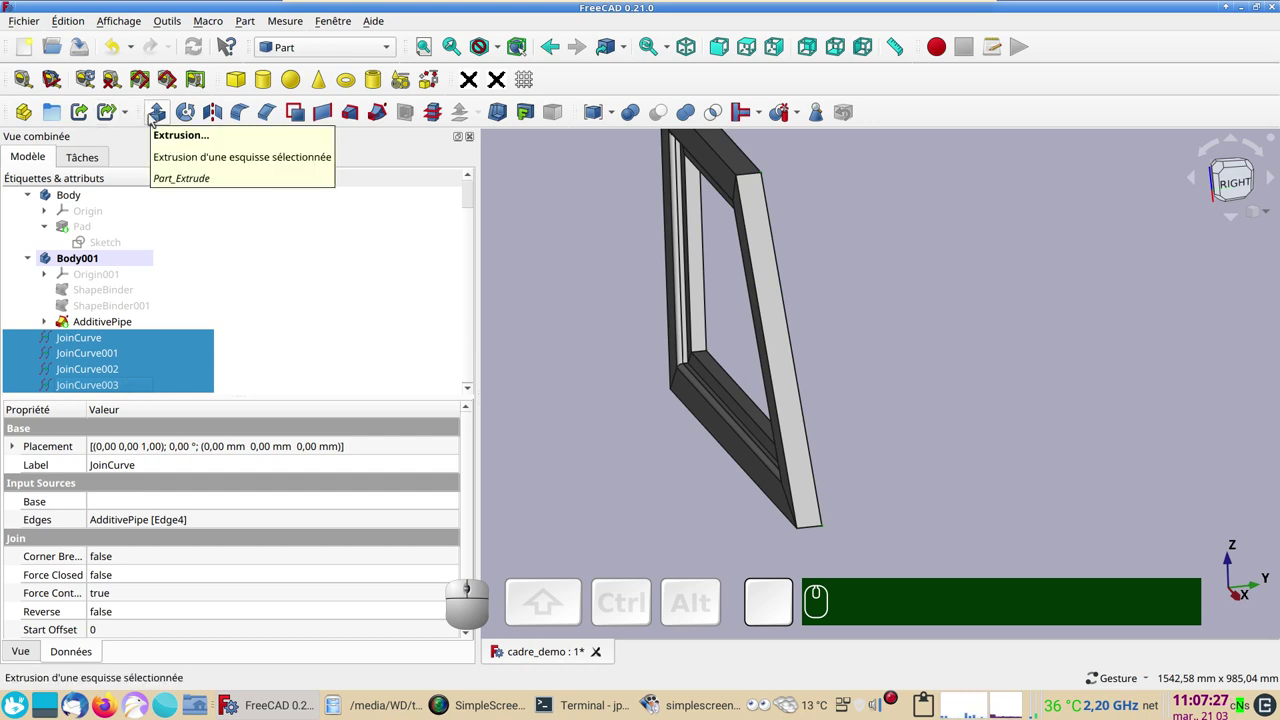
- Extrude the four curves 100 mm reversed, using custom direction Y after the normal mode fails
{"action": "left_click", "coordinate": [152, 117]}
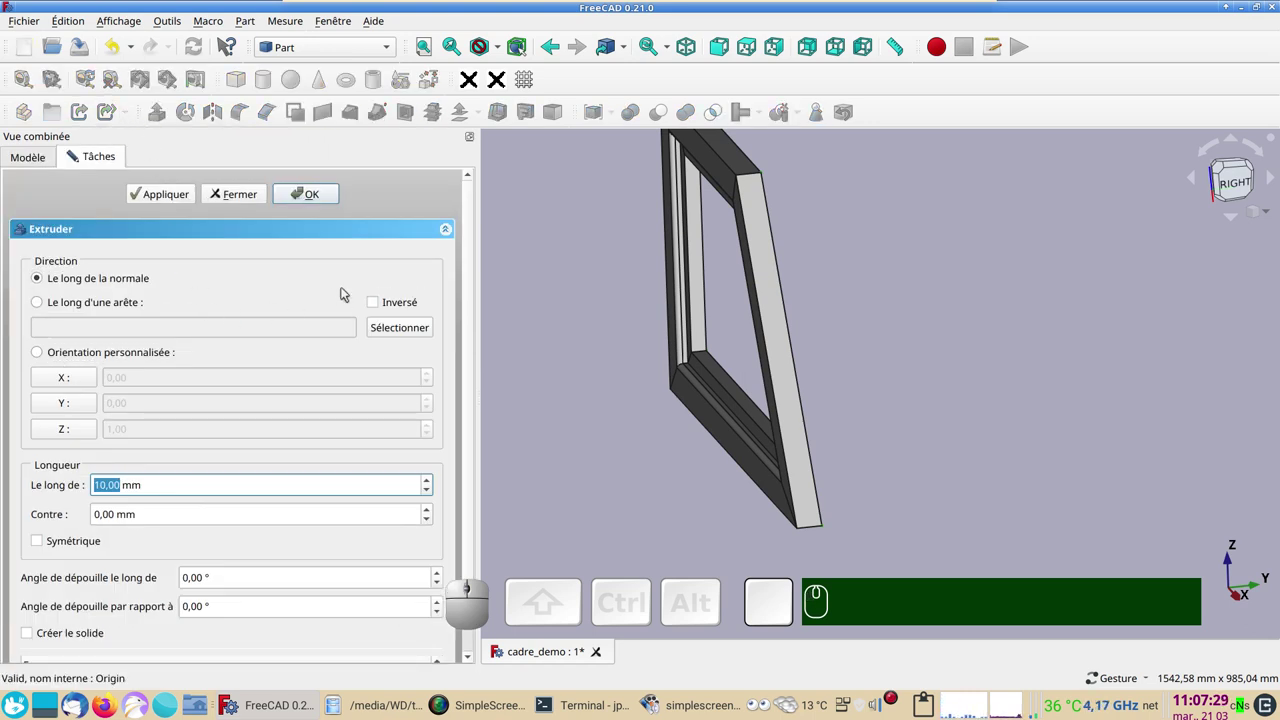
{"action": "left_click", "coordinate": [375, 304]}
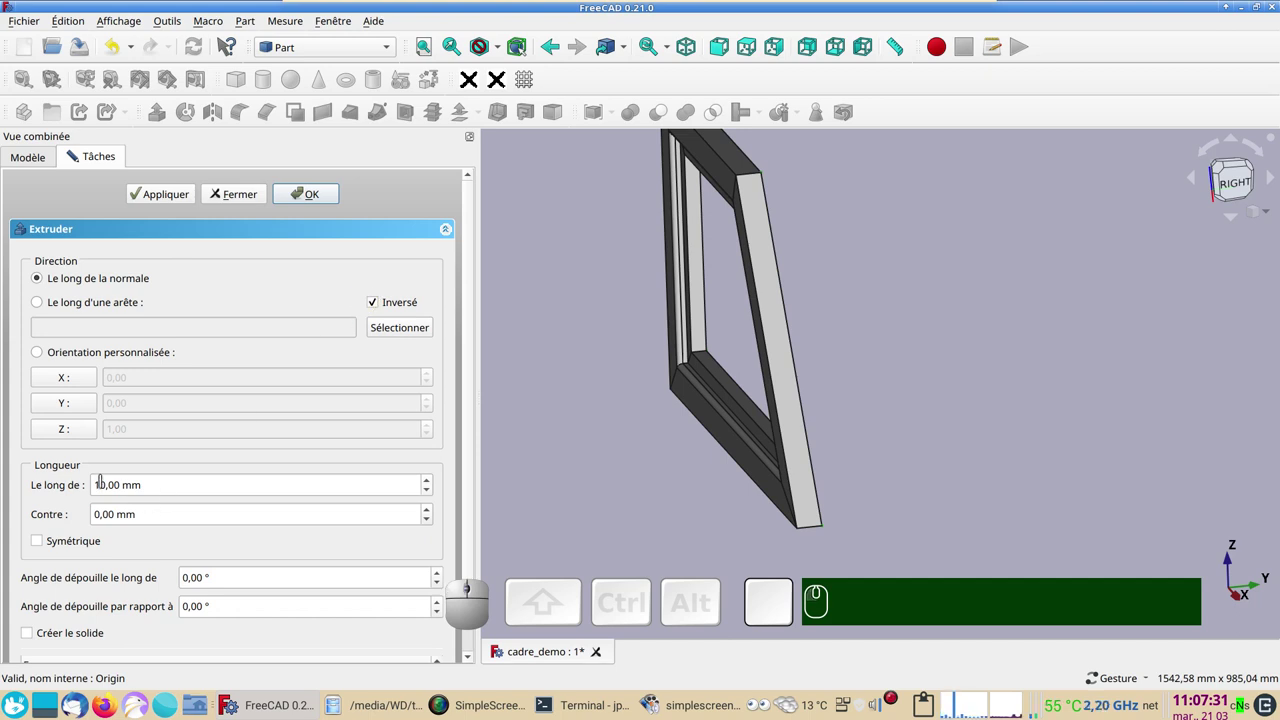
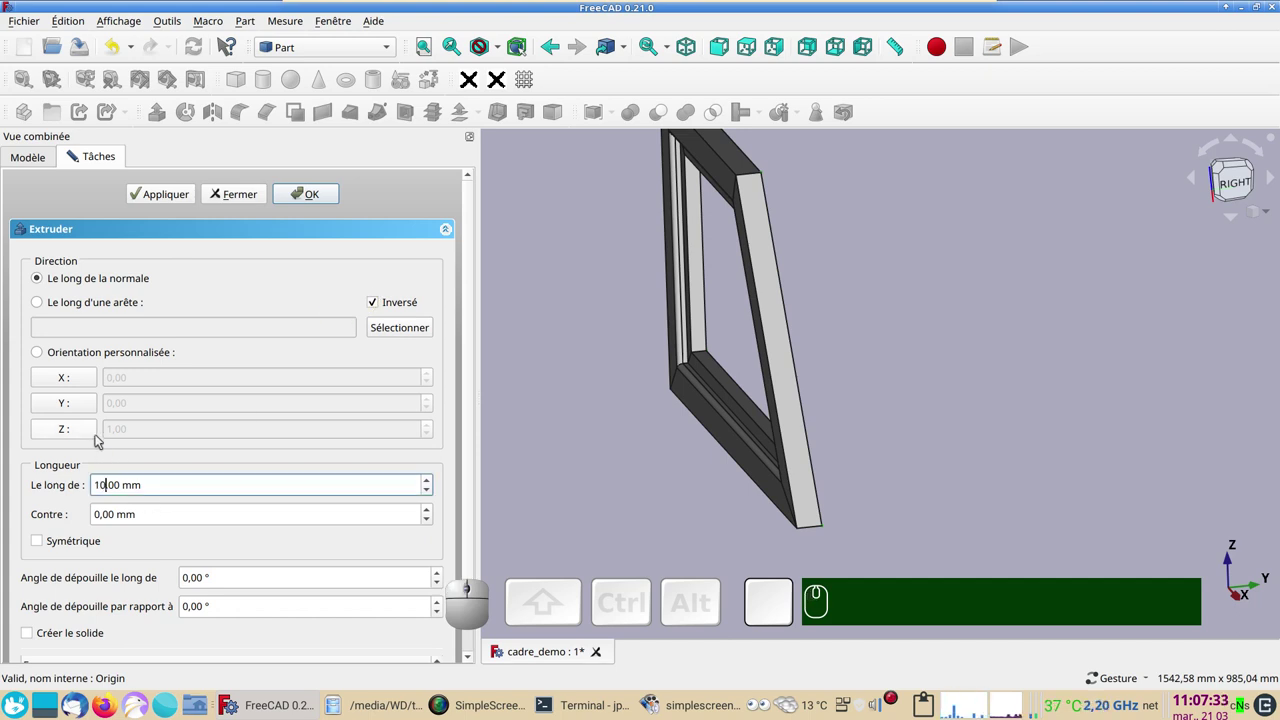
{"action": "key", "text": "alt+KP_0"}
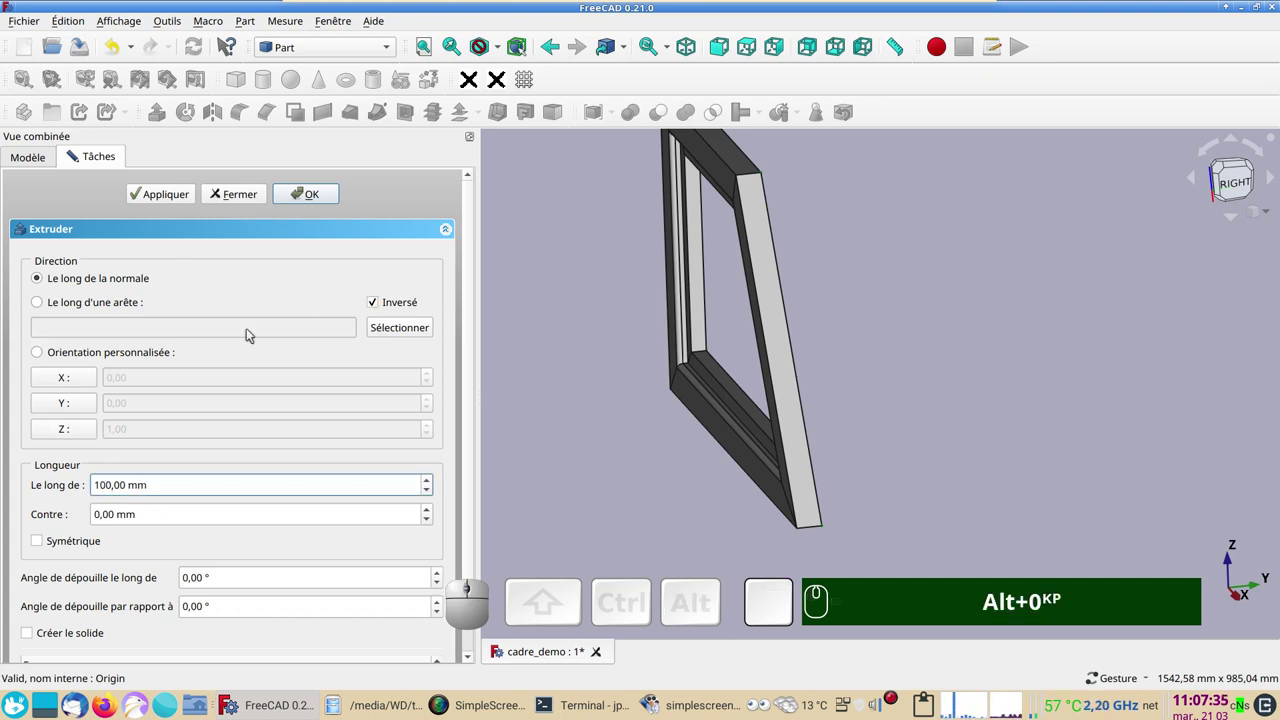
{"action": "left_click", "coordinate": [326, 191]}
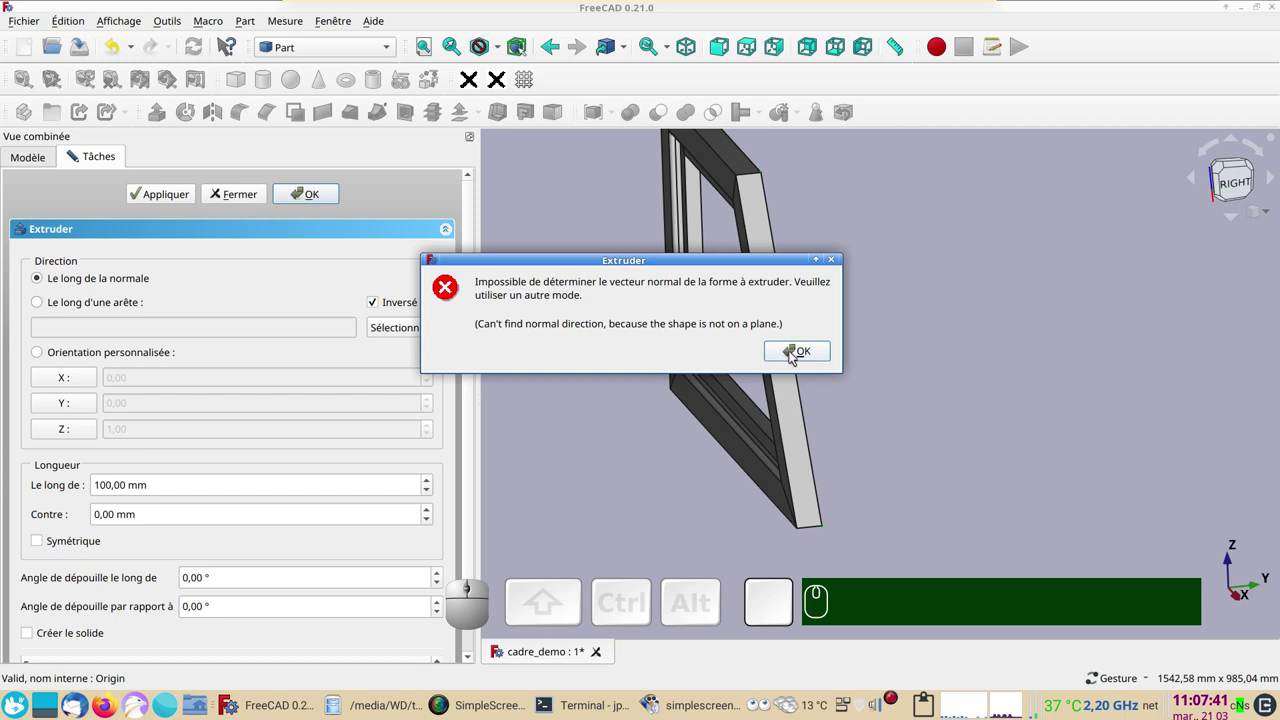
{"action": "left_click", "coordinate": [792, 355]}
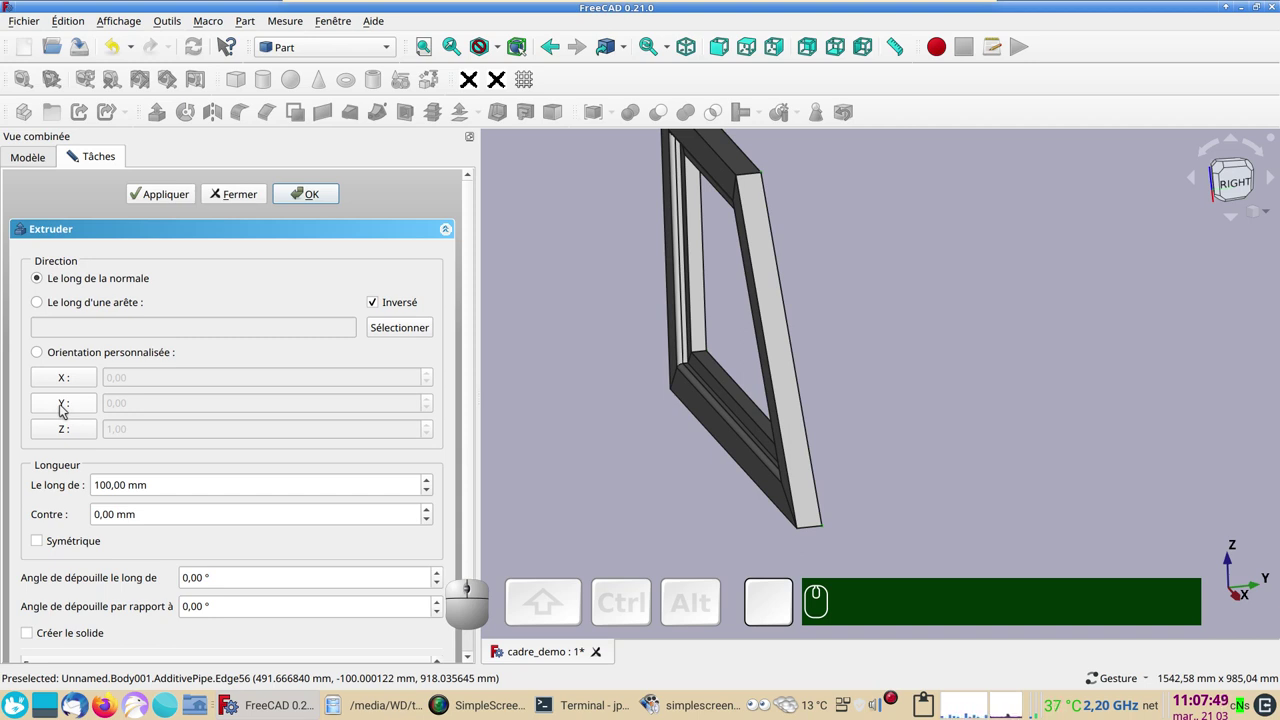
{"action": "left_click", "coordinate": [66, 407]}
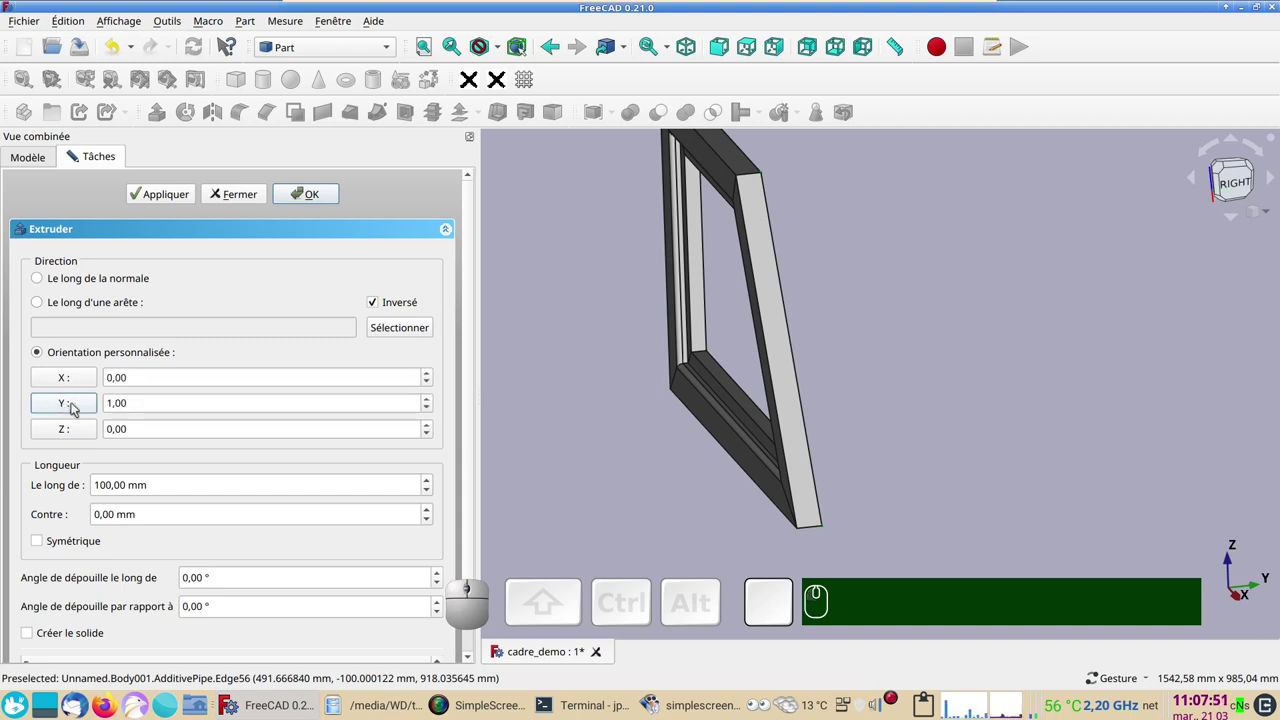
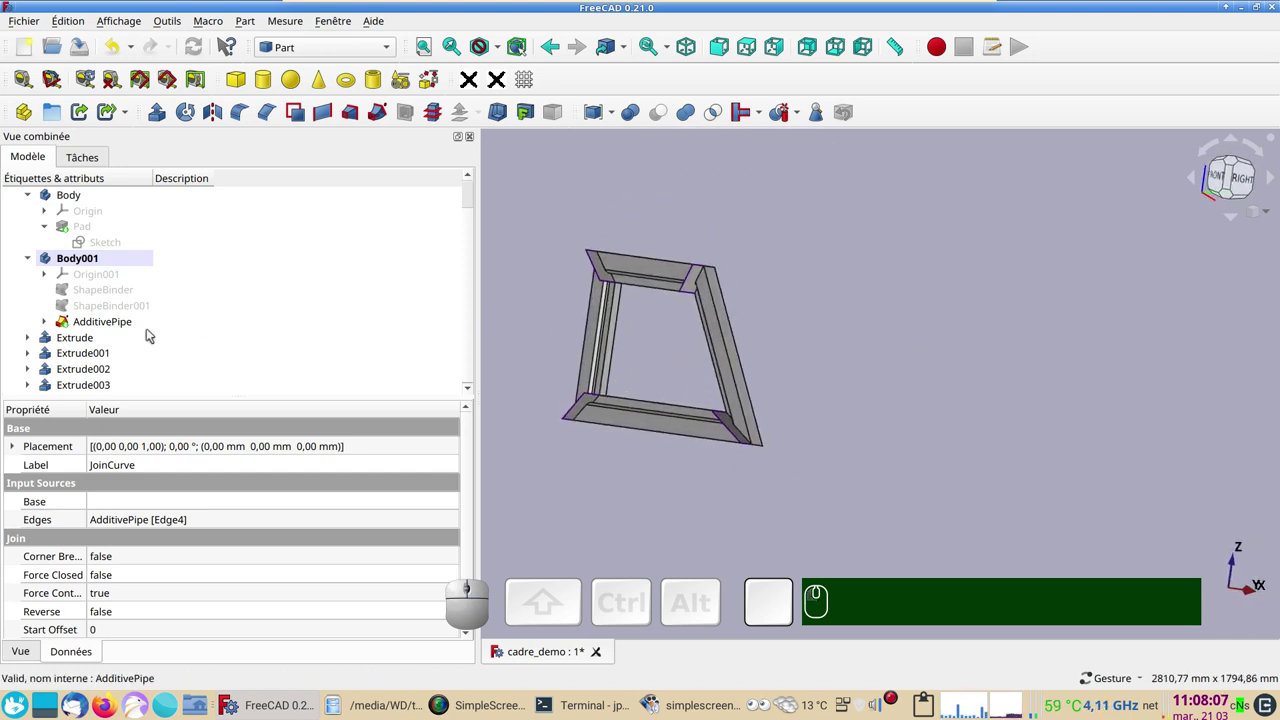
- Combine the four corner extrusions into a single Compound
{"action": "left_click", "coordinate": [84, 343]}
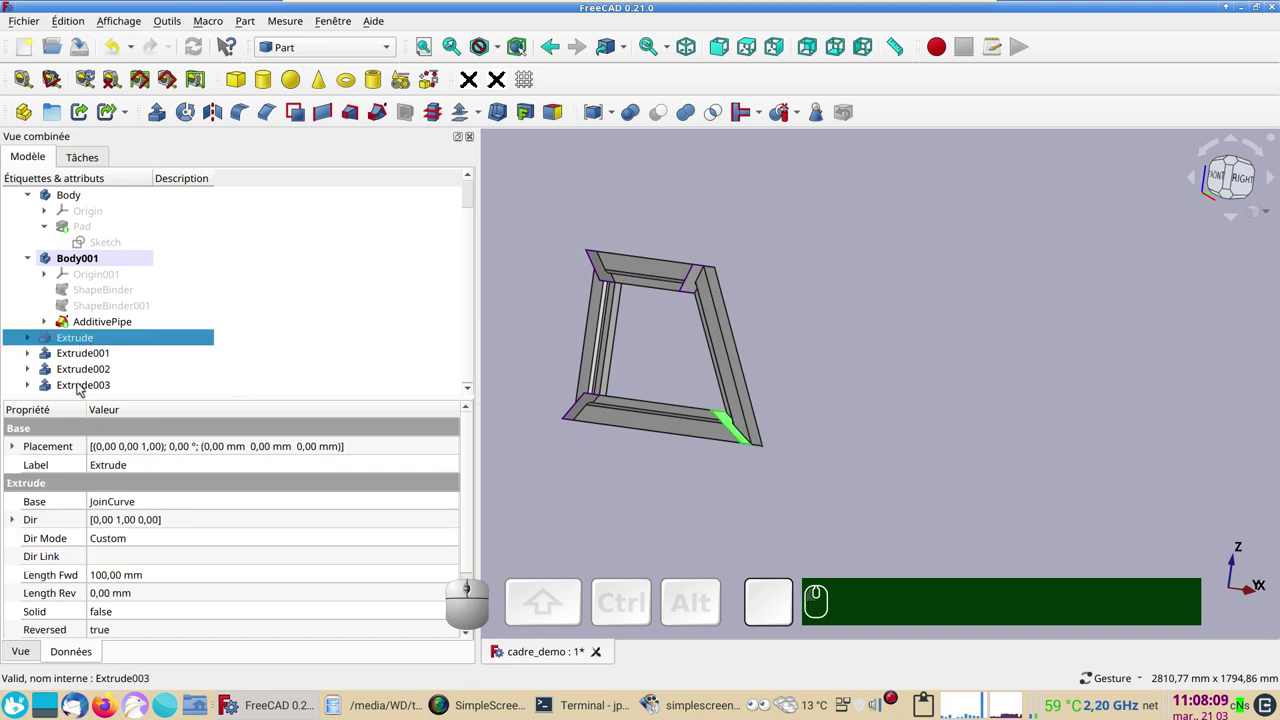
{"action": "left_click", "coordinate": [80, 386]}
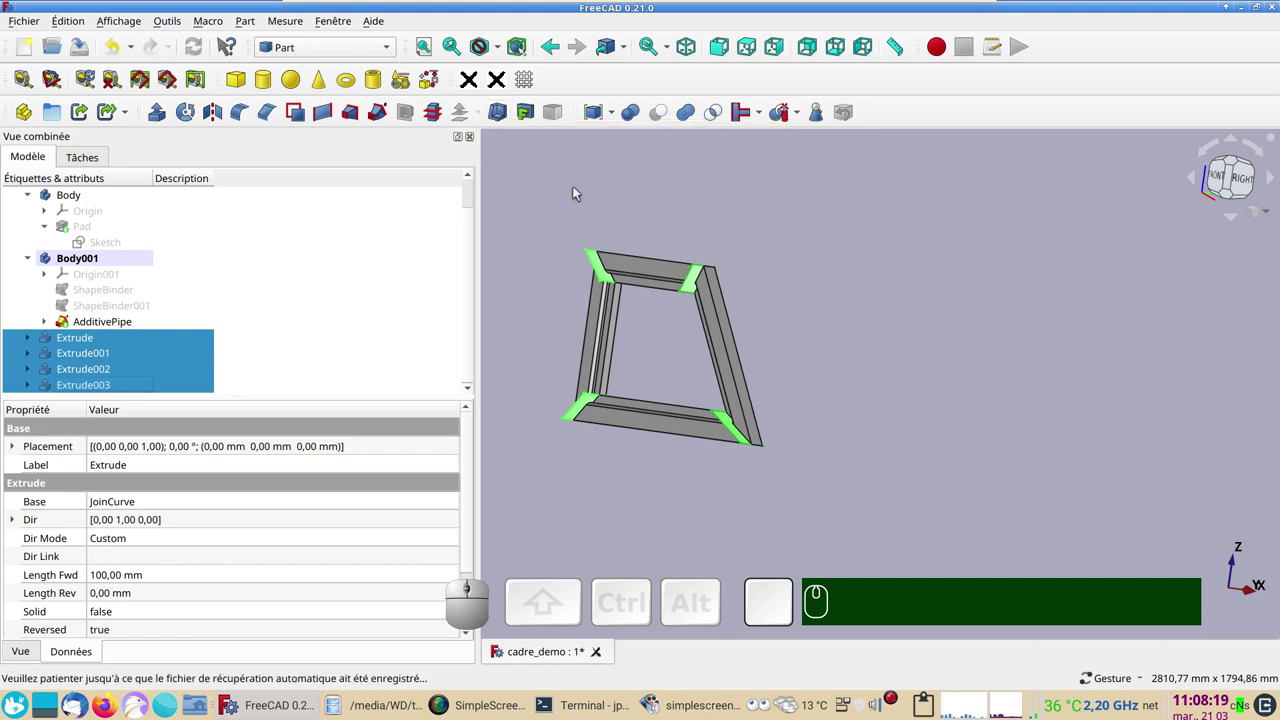
{"action": "left_click", "coordinate": [601, 117]}
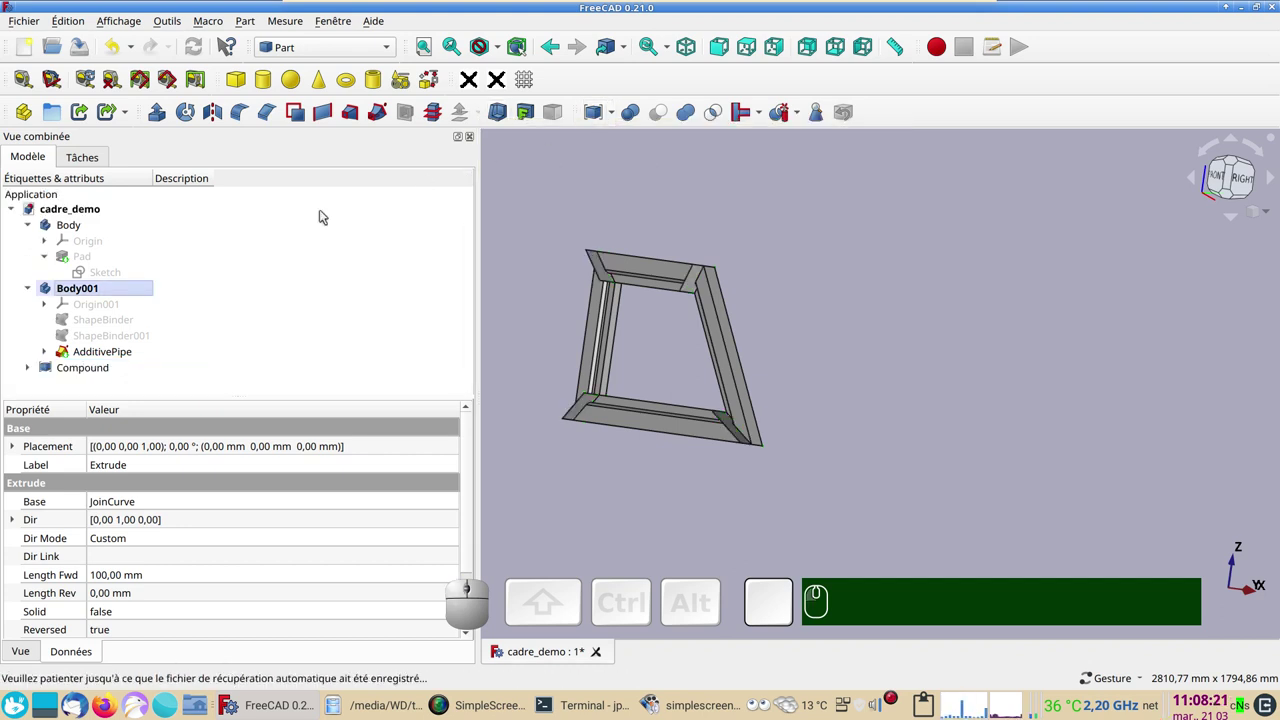
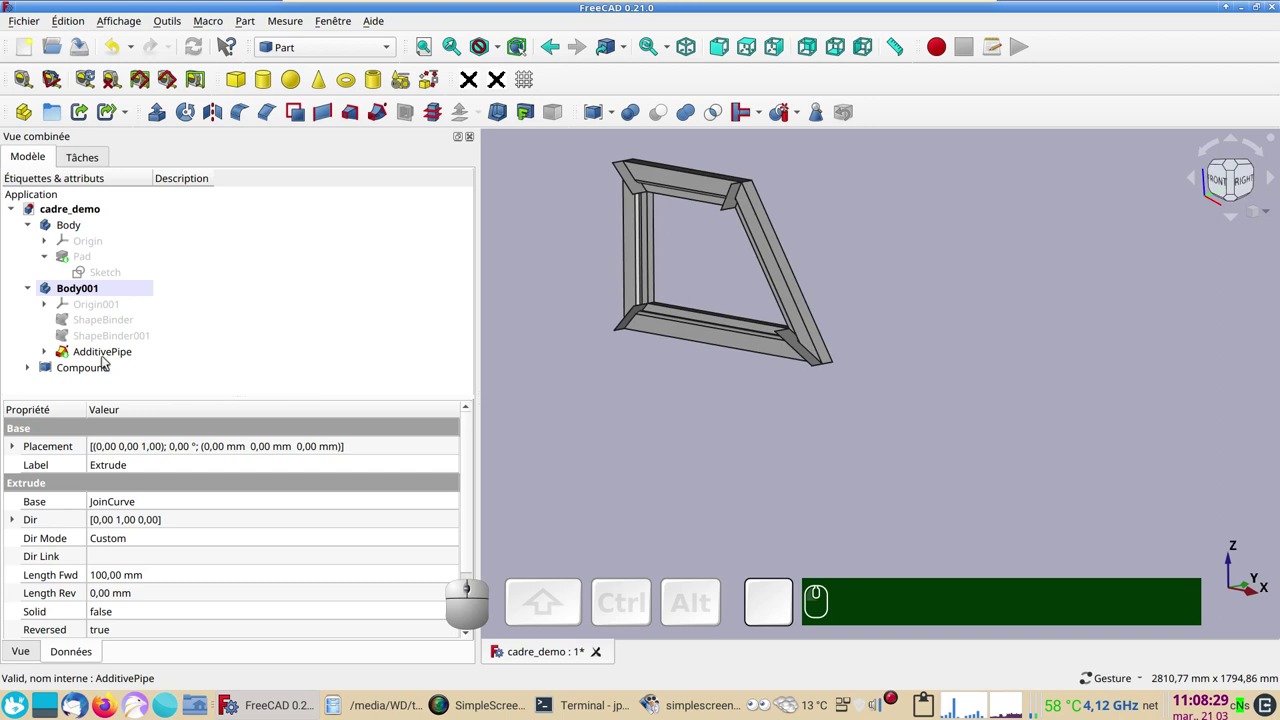
- Select the AdditivePipe frame together with the Compound of cutters
{"action": "left_click", "coordinate": [107, 357]}
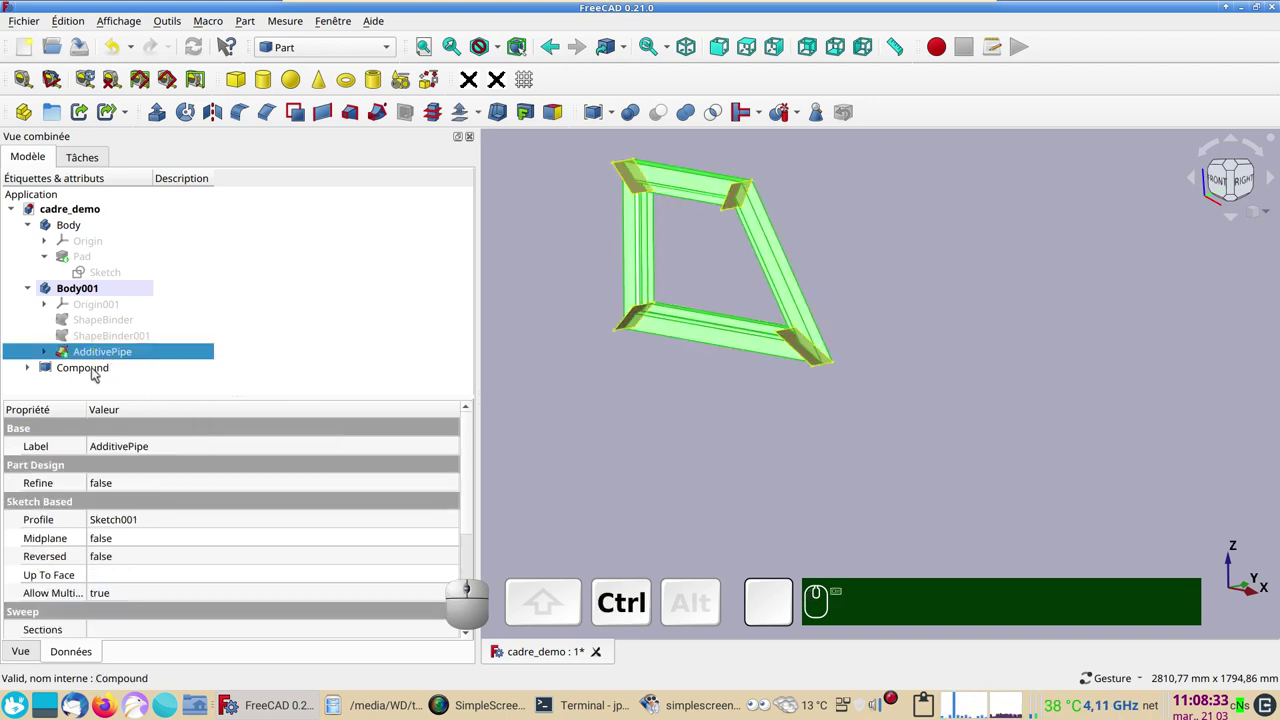
{"action": "left_click", "coordinate": [95, 371]}
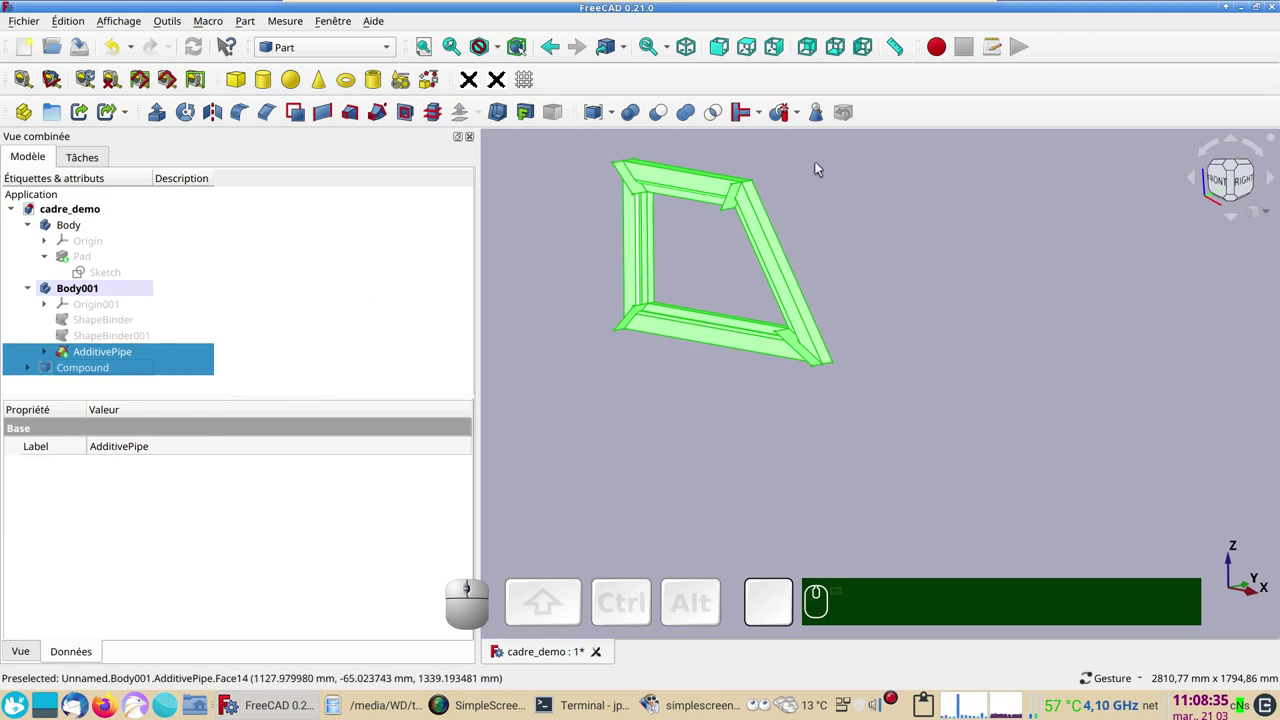
- Slice the frame apart into an Exploded Slice group, show the wall Pad and colour the slices orange
{"action": "left_click", "coordinate": [805, 114]}
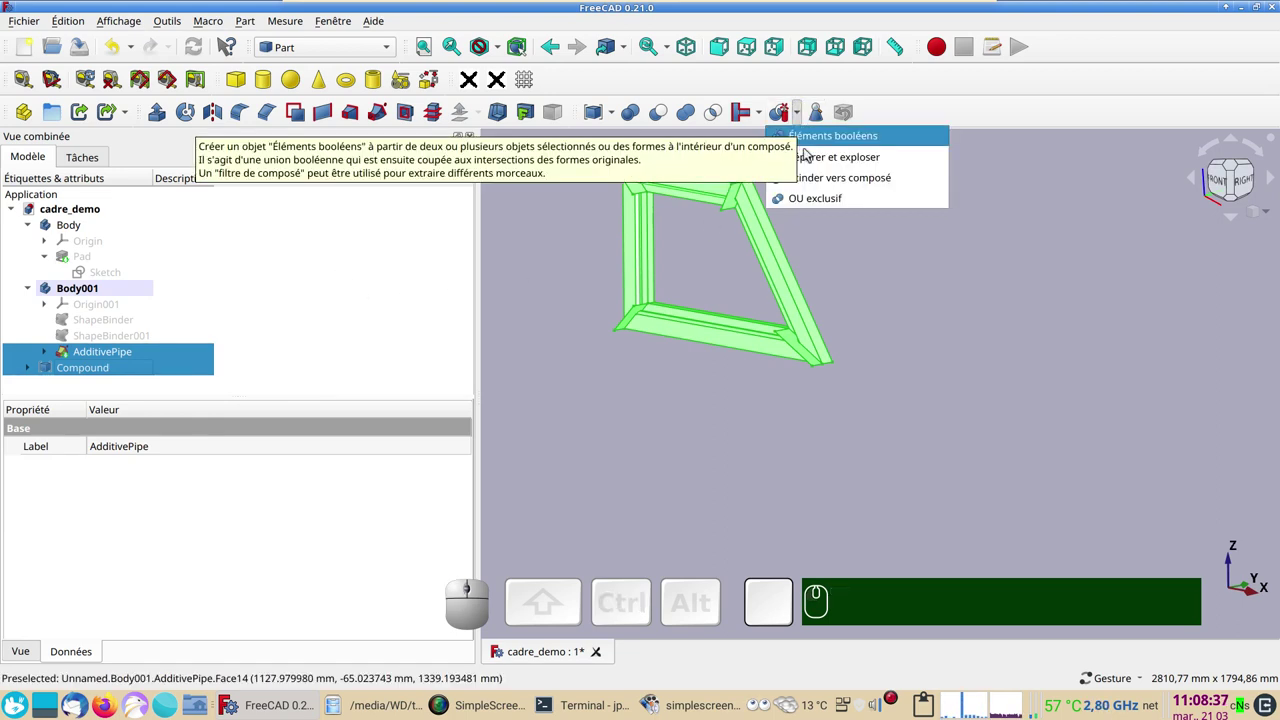
{"action": "left_click", "coordinate": [832, 162]}
{"action": "scroll", "scroll_direction": "up", "scroll_amount": 3}
{"action": "right_click", "coordinate": [679, 352]}
{"action": "left_click", "coordinate": [689, 407]}
{"action": "key", "text": "space"}
{"action": "key", "text": "space"}
{"action": "left_click", "coordinate": [660, 460]}
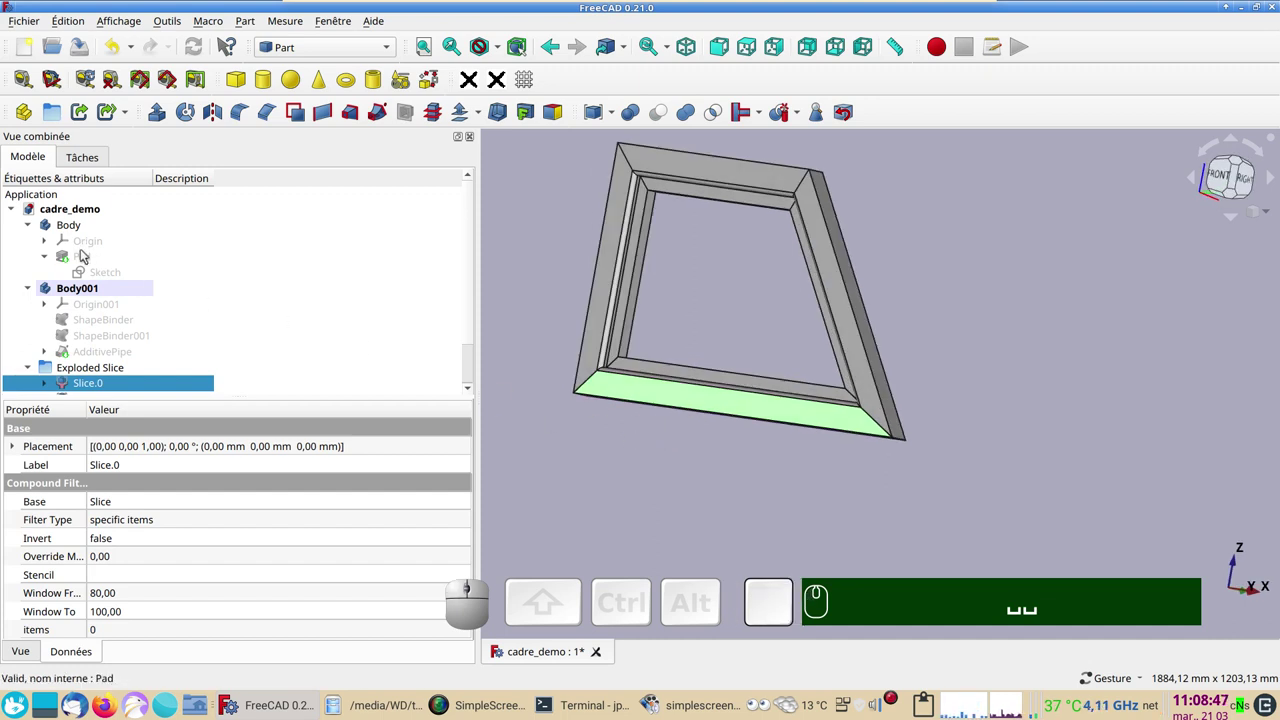
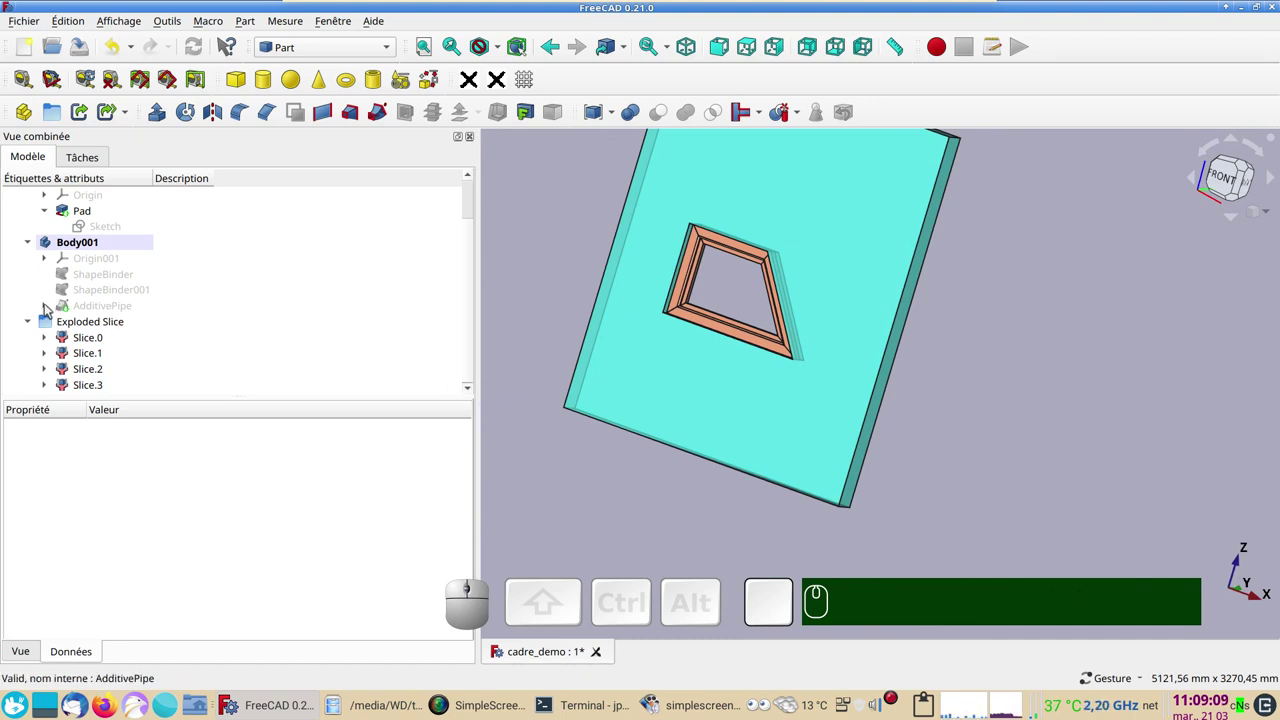
{"action": "left_click", "coordinate": [50, 307]}
{"action": "left_click", "coordinate": [101, 325]}
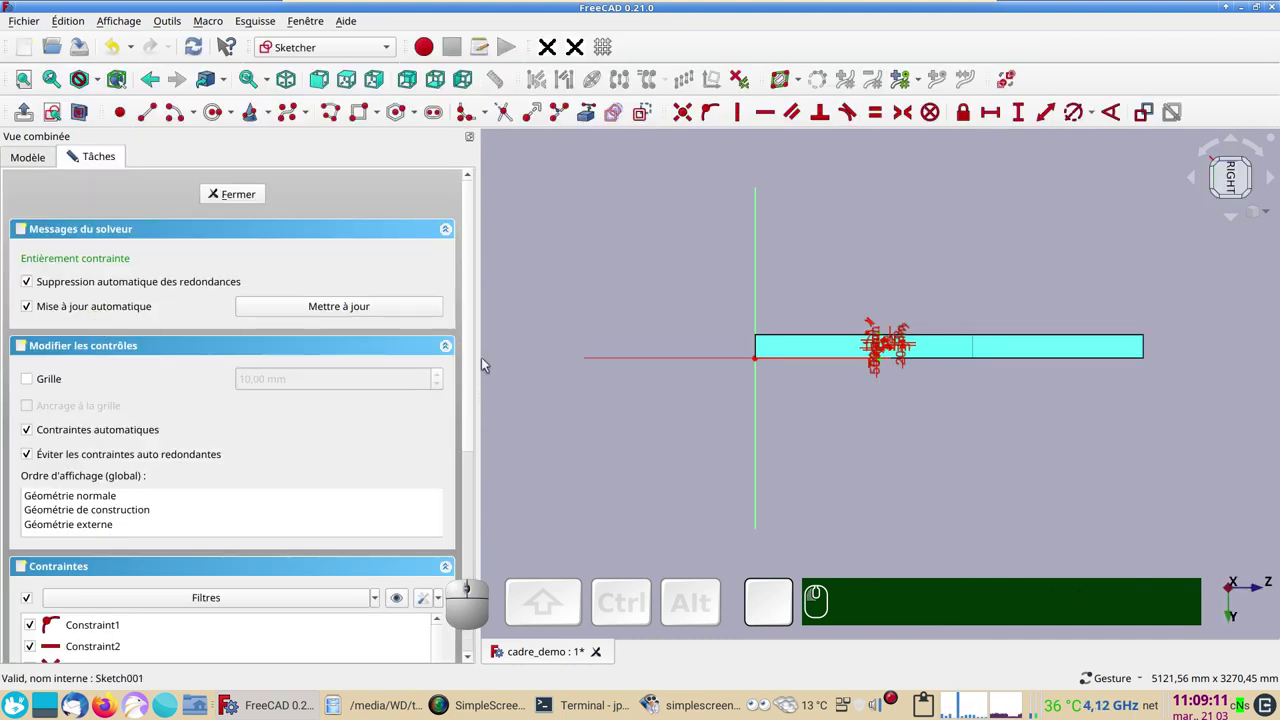
{"action": "scroll", "scroll_direction": "up", "scroll_amount": 3}
{"action": "right_click", "coordinate": [838, 330]}
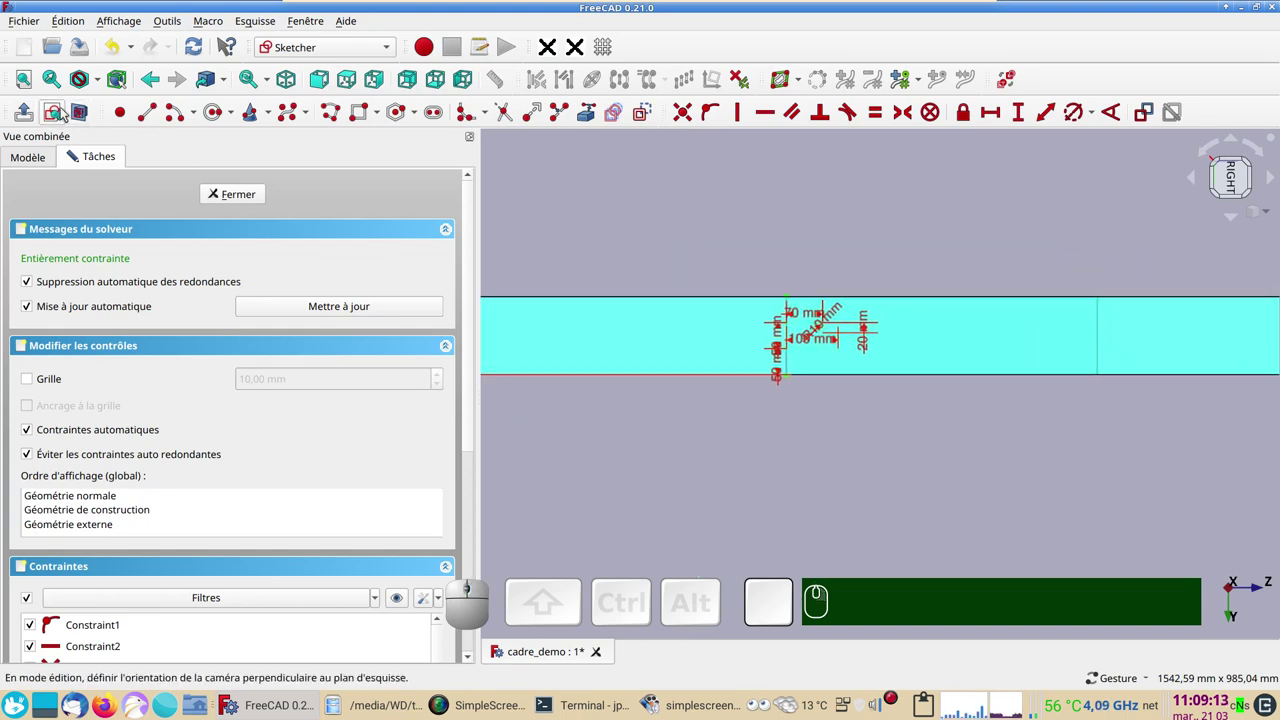
{"action": "left_click", "coordinate": [86, 119]}
{"action": "scroll", "scroll_direction": "up", "scroll_amount": 3}
{"action": "scroll", "scroll_direction": "up", "scroll_amount": 3}
{"action": "right_click", "coordinate": [861, 429]}
{"action": "left_click", "coordinate": [367, 118]}
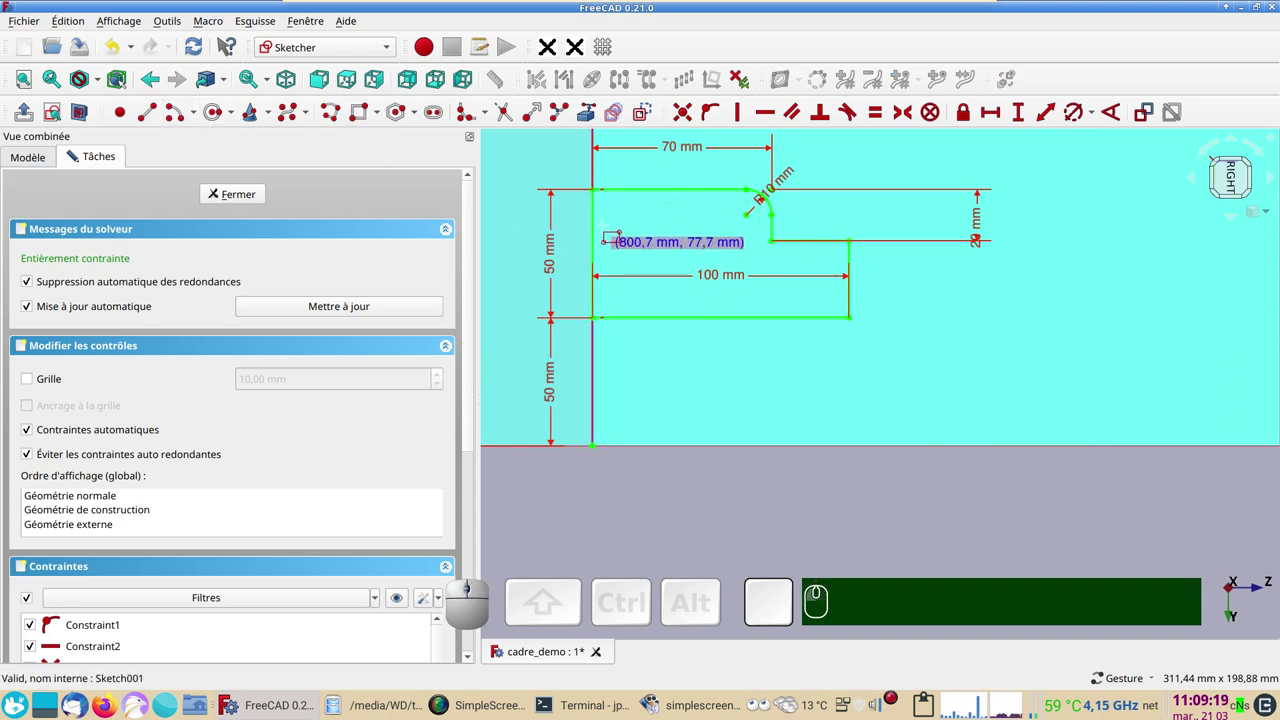
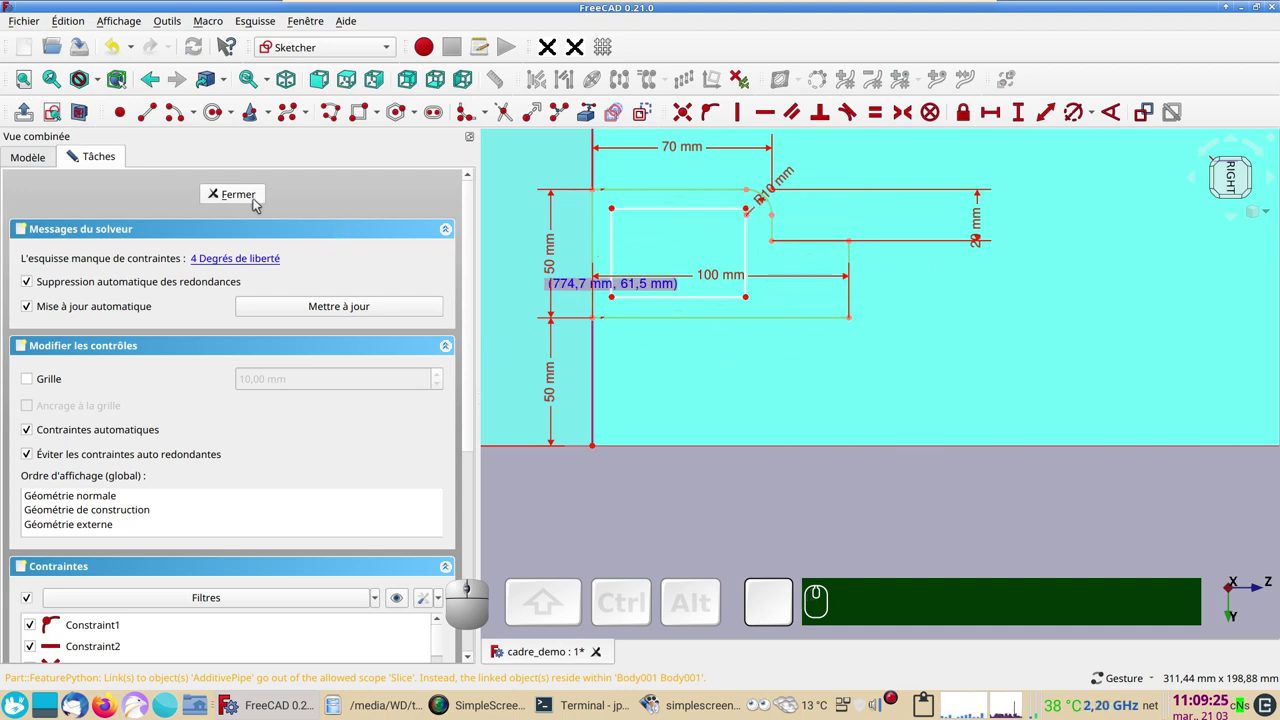
{"action": "left_click", "coordinate": [258, 200]}
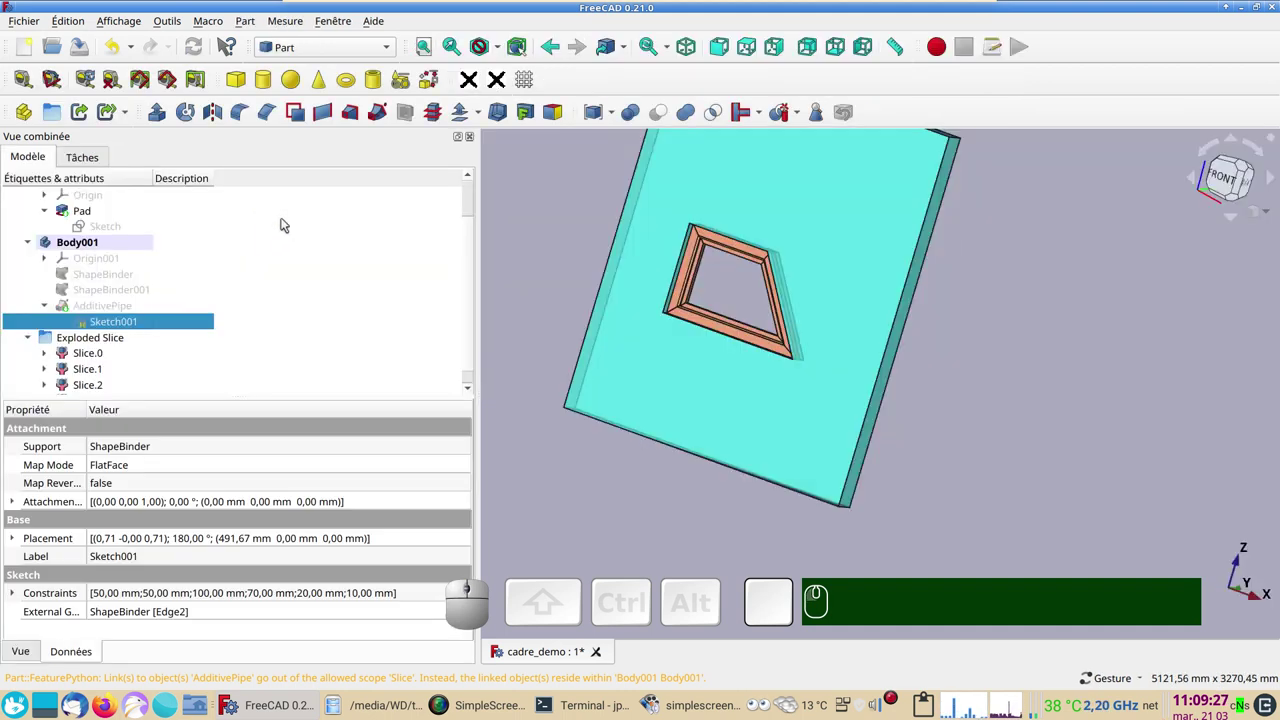
{"action": "scroll", "scroll_direction": "up", "scroll_amount": 3}
{"action": "right_click", "coordinate": [711, 354]}
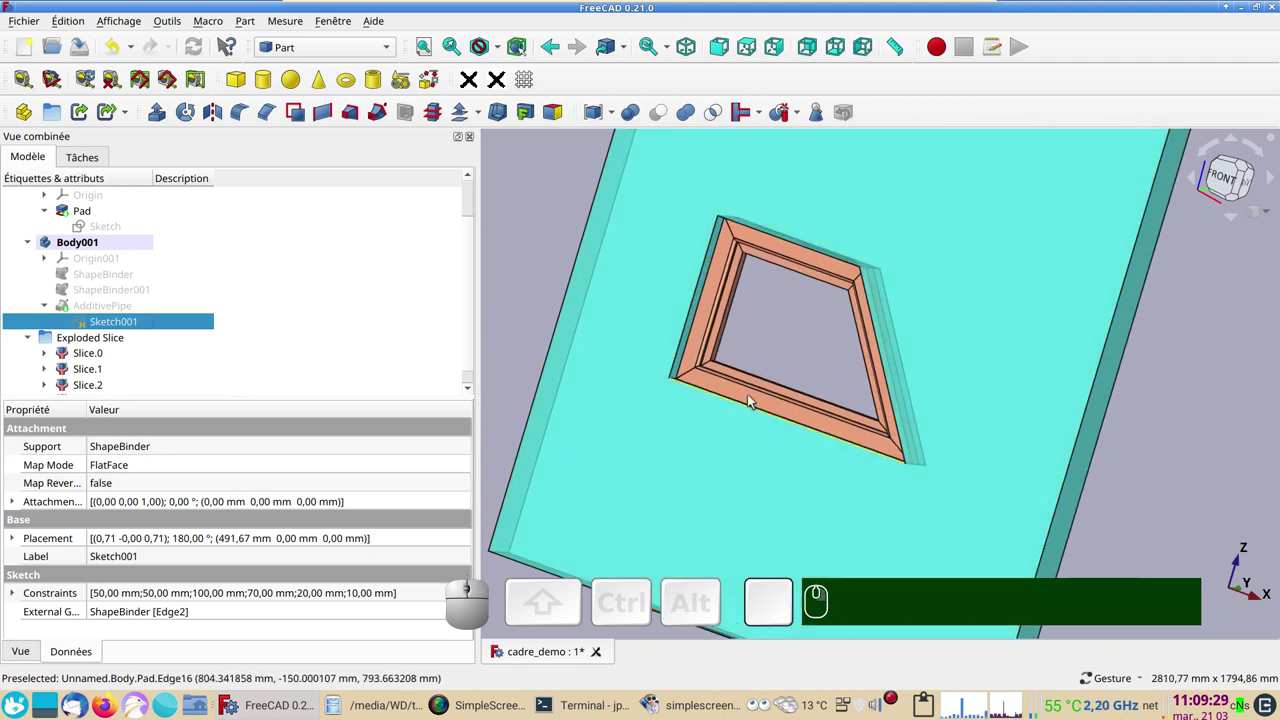
{"action": "left_click", "coordinate": [752, 394]}
{"action": "key", "text": "space"}
{"action": "left_click", "coordinate": [754, 485]}
{"action": "scroll", "scroll_direction": "up", "scroll_amount": 3}
{"action": "left_click_drag", "start_coordinate": [710, 439], "coordinate": [745, 472]}
{"action": "scroll", "scroll_direction": "down", "scroll_amount": 3}
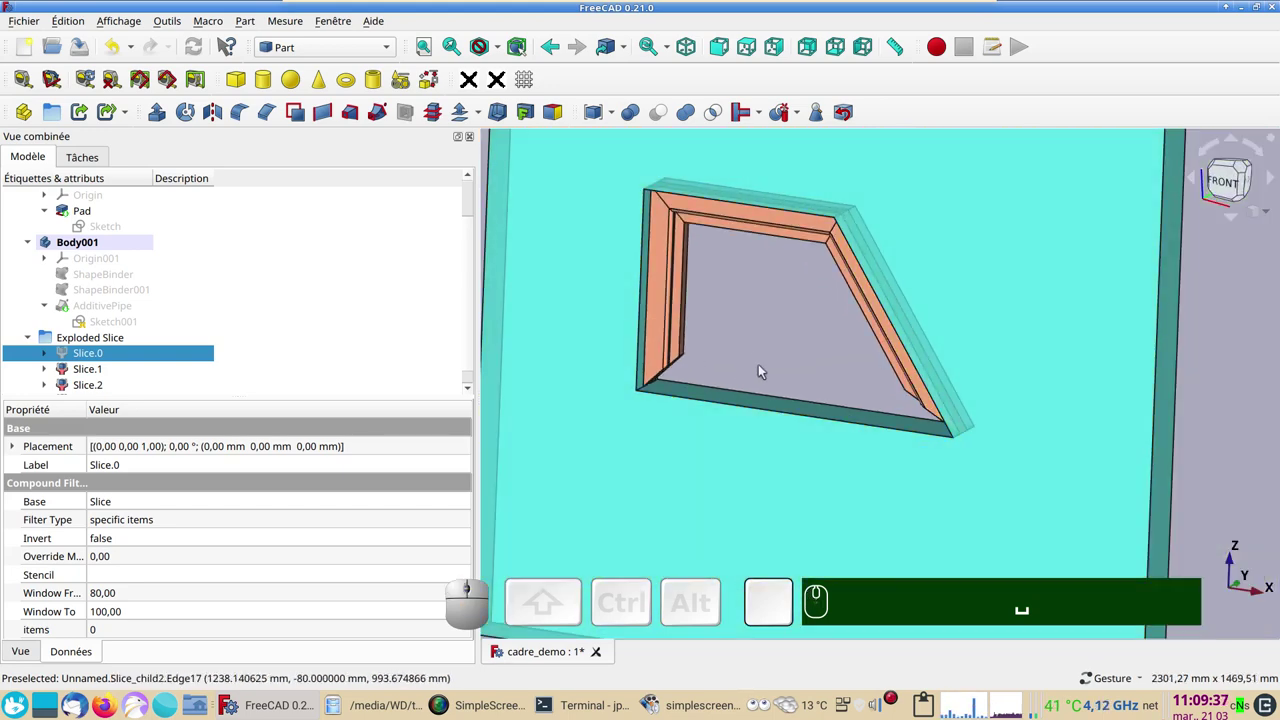
{"action": "key", "text": "space"}
{"action": "scroll", "scroll_direction": "down", "scroll_amount": 3}
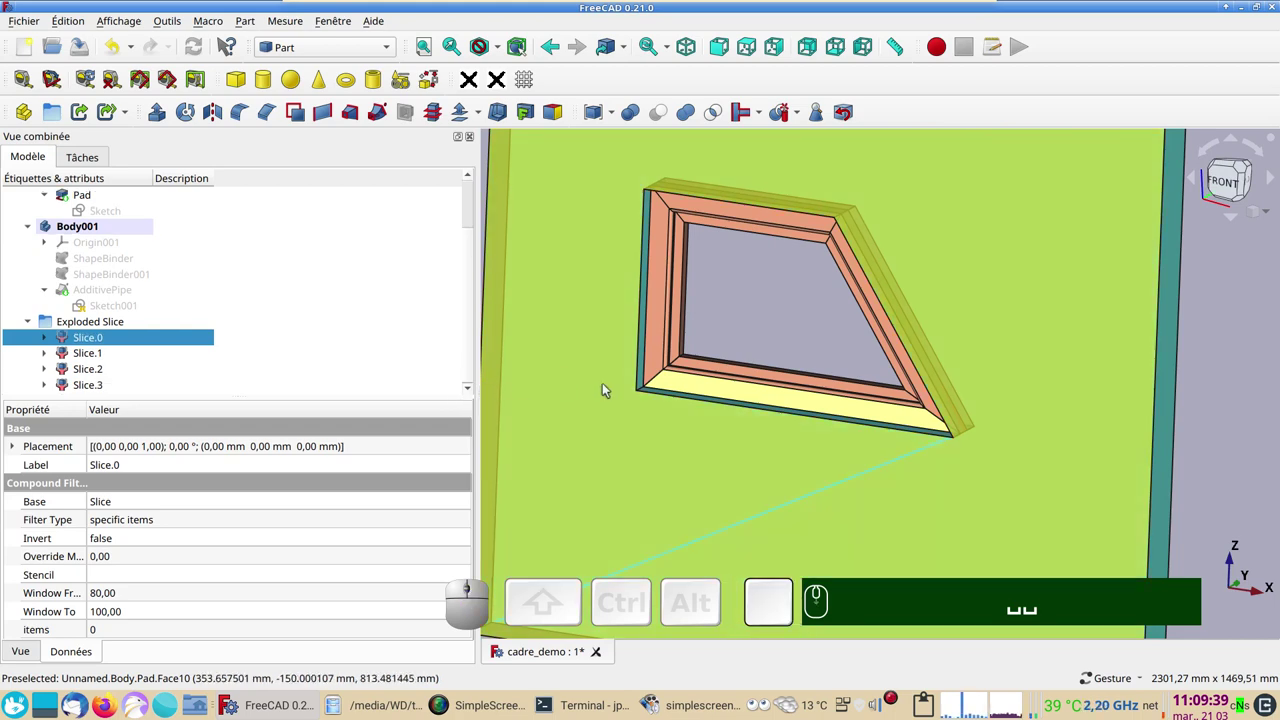
{"action": "scroll", "scroll_direction": "down", "scroll_amount": 3}
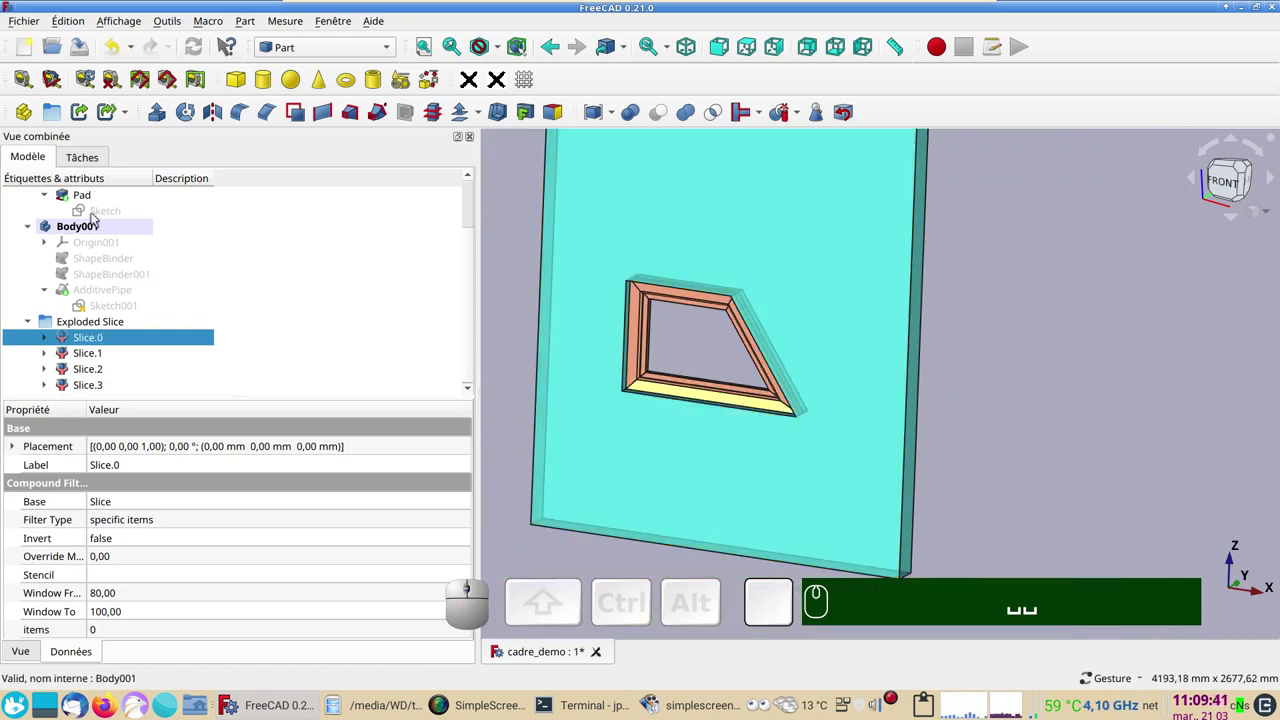
{"action": "left_click", "coordinate": [98, 217]}
- Edit the opening sketch and change the 600 mm top edge constraint to 30 mm
{"action": "left_click", "coordinate": [98, 217]}
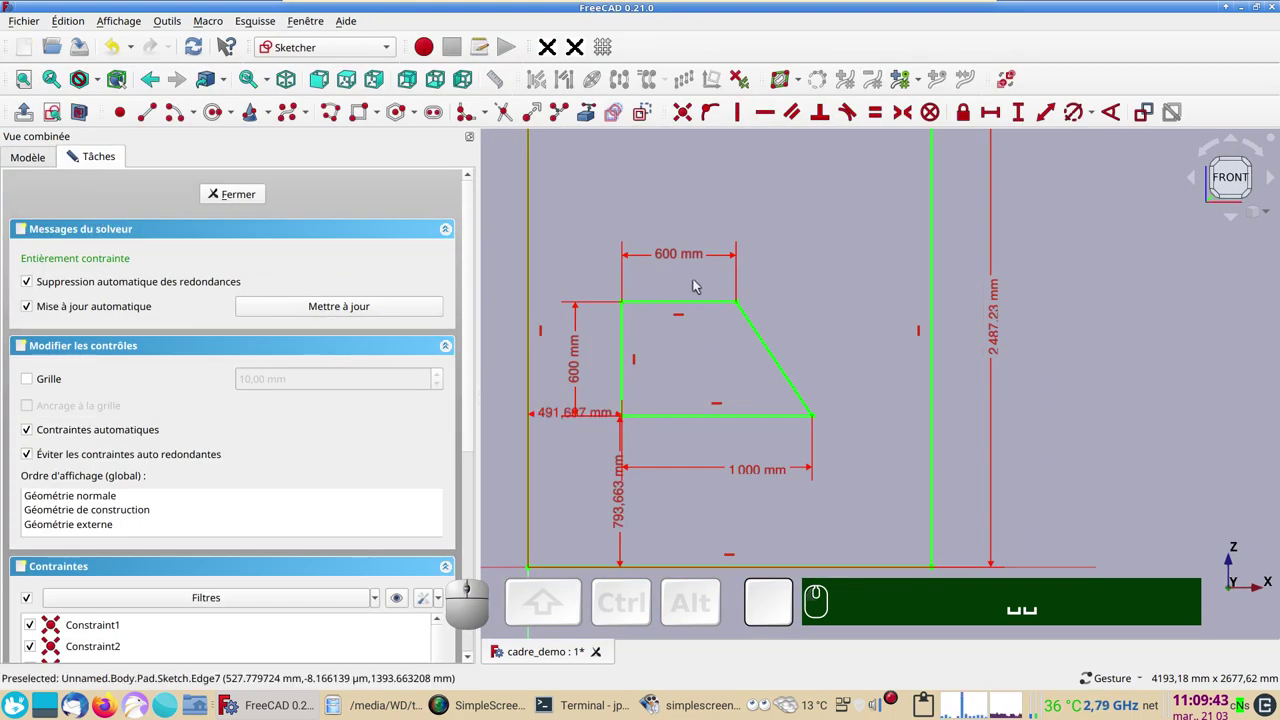
{"action": "left_click", "coordinate": [685, 263]}
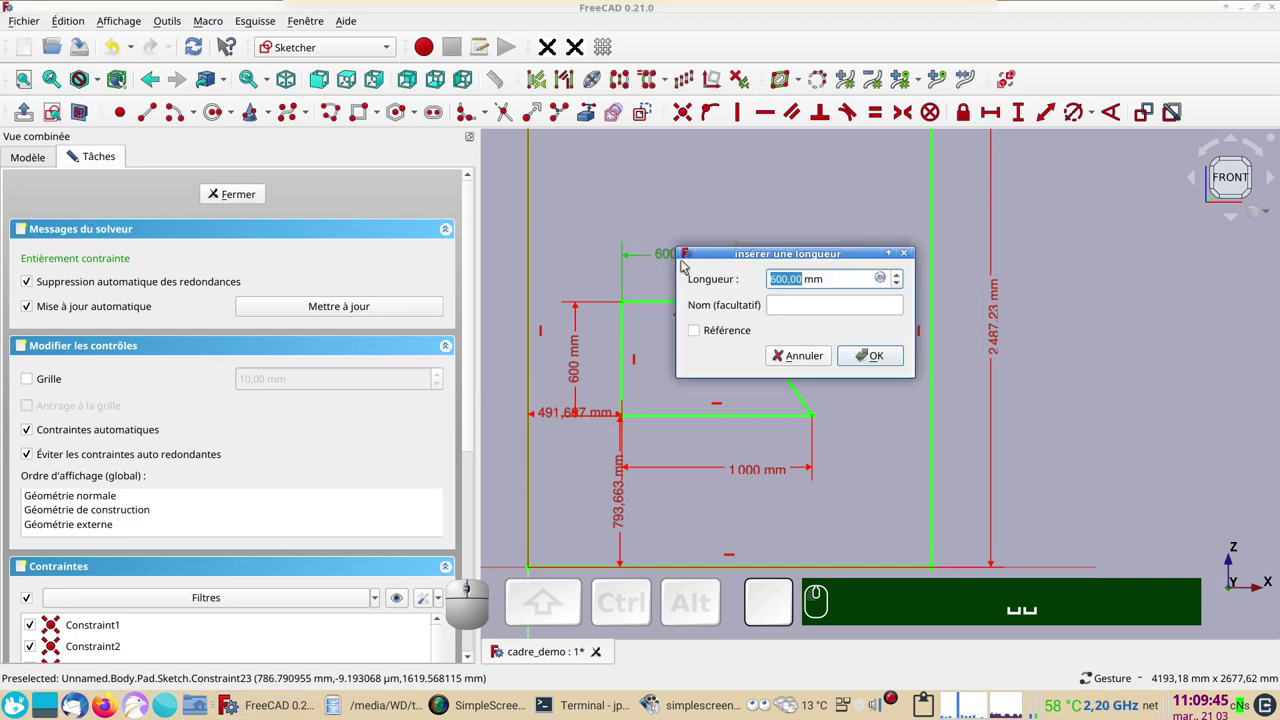
{"action": "key", "text": "KP_3"}
{"action": "key", "text": "KP_0"}
{"action": "key", "text": "Return"}
{"action": "left_click", "coordinate": [634, 260]}
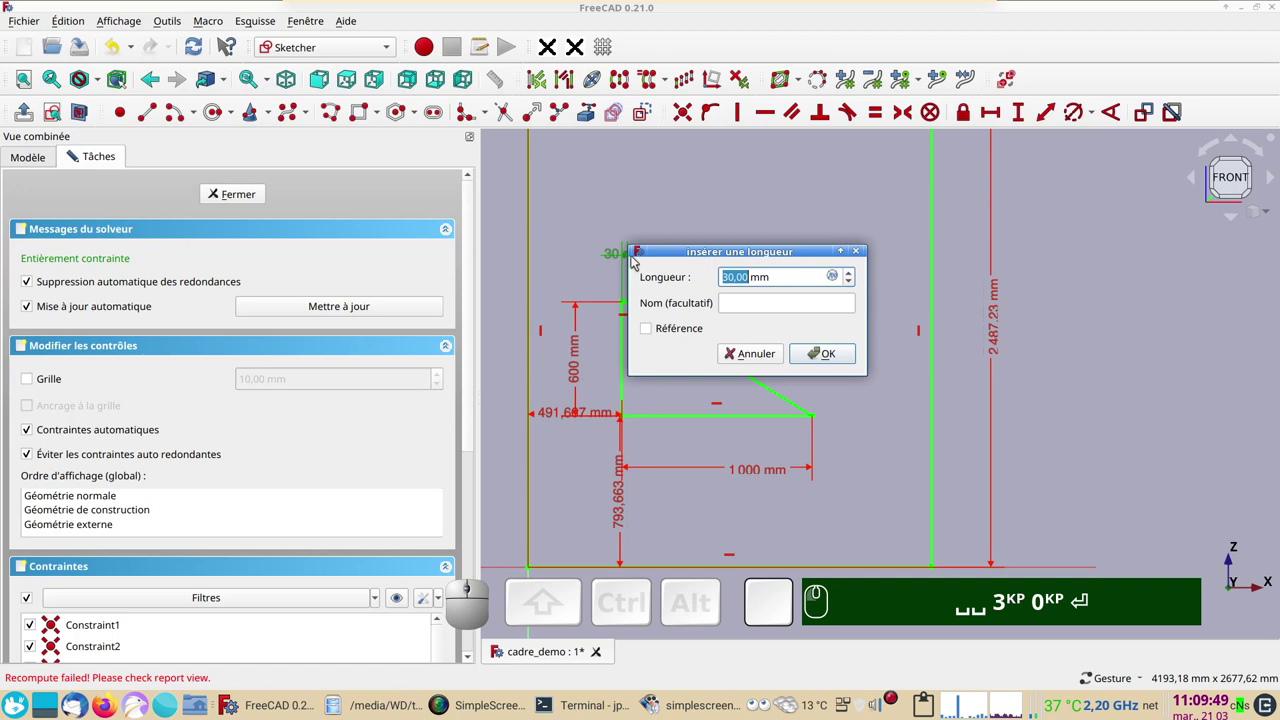
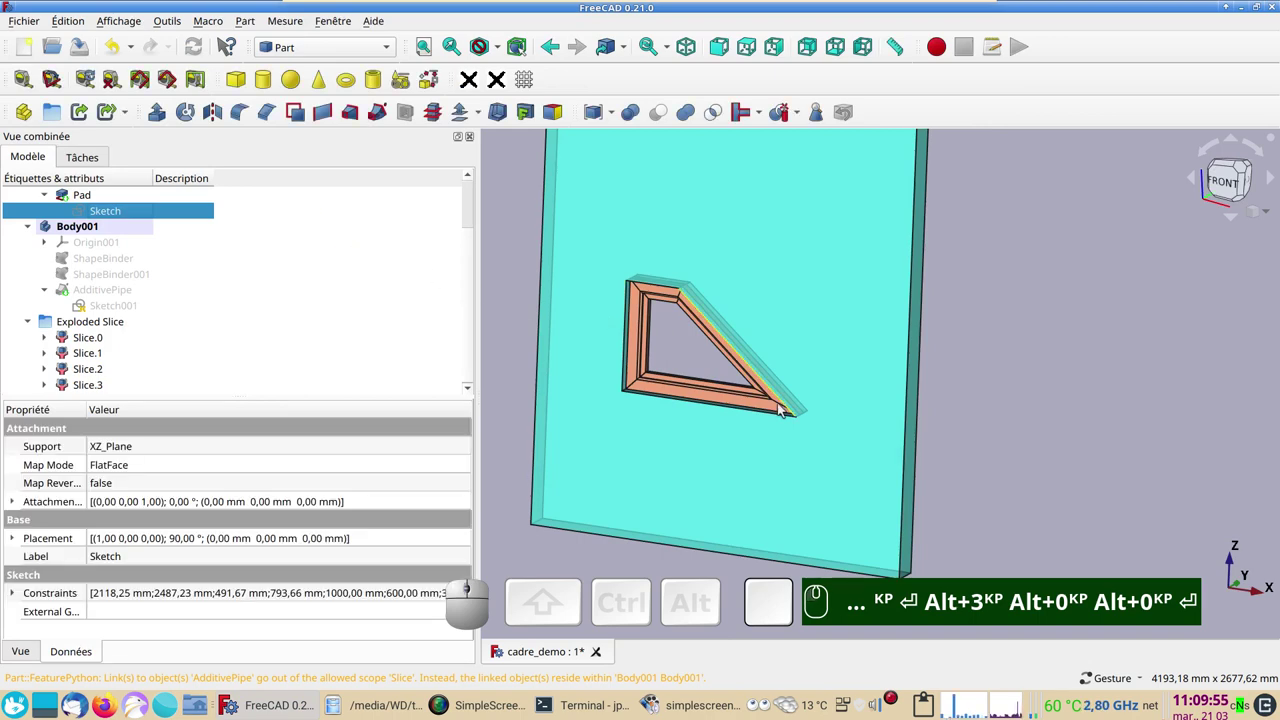
- Orbit the model to inspect the frame reshaped to the near-triangular opening
{"action": "left_click_drag", "start_coordinate": [772, 416], "coordinate": [1015, 341]}
{"action": "left_click_drag", "start_coordinate": [1018, 340], "coordinate": [1018, 344]}
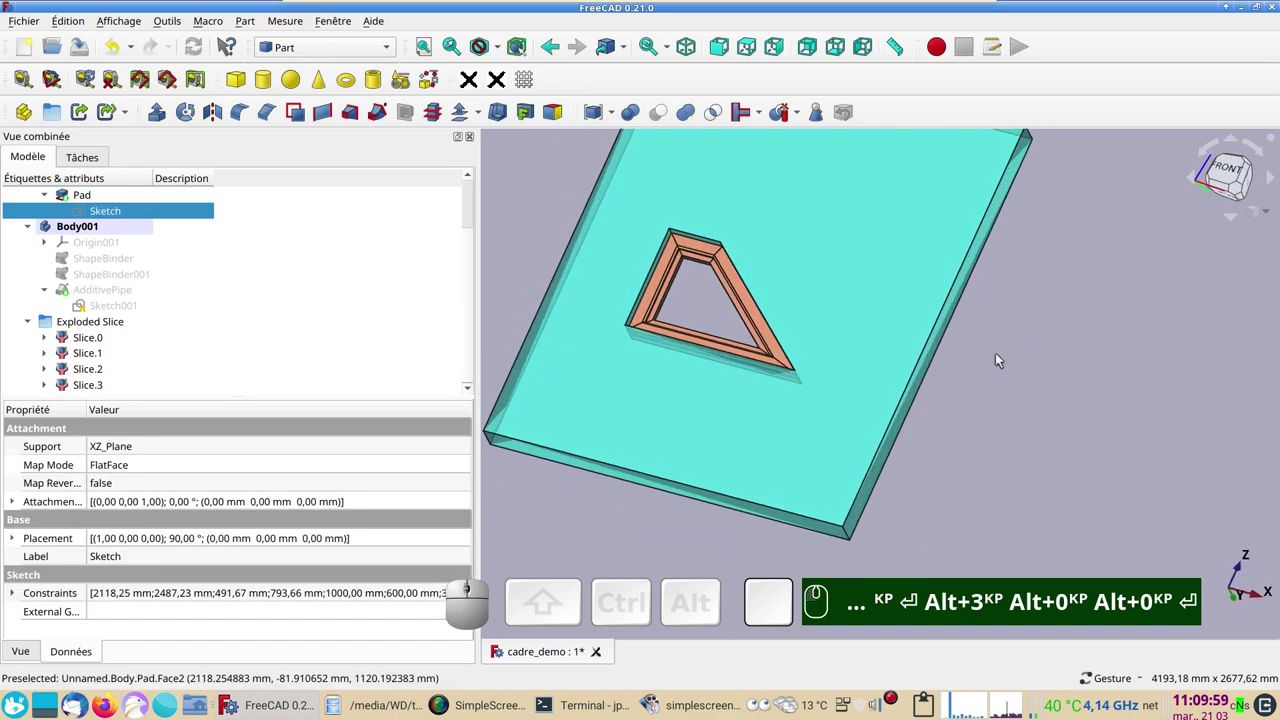
{"action": "left_click_drag", "start_coordinate": [520, 188], "coordinate": [689, 293]}
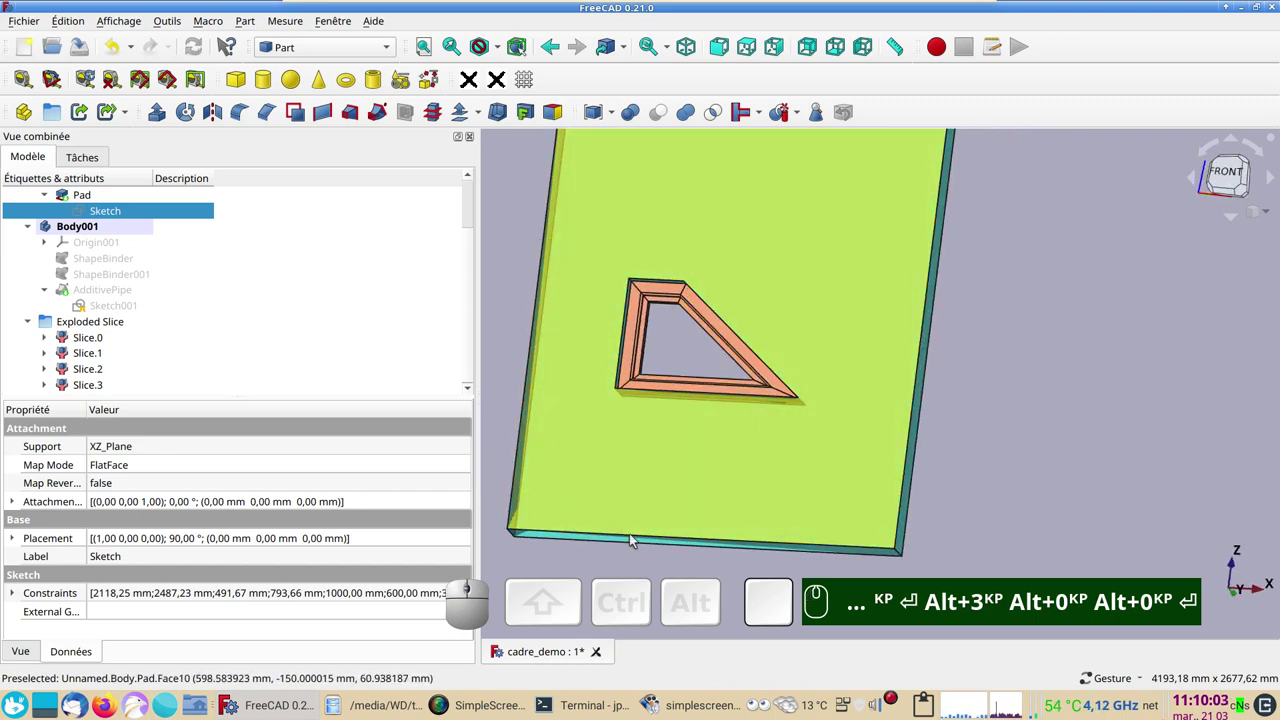
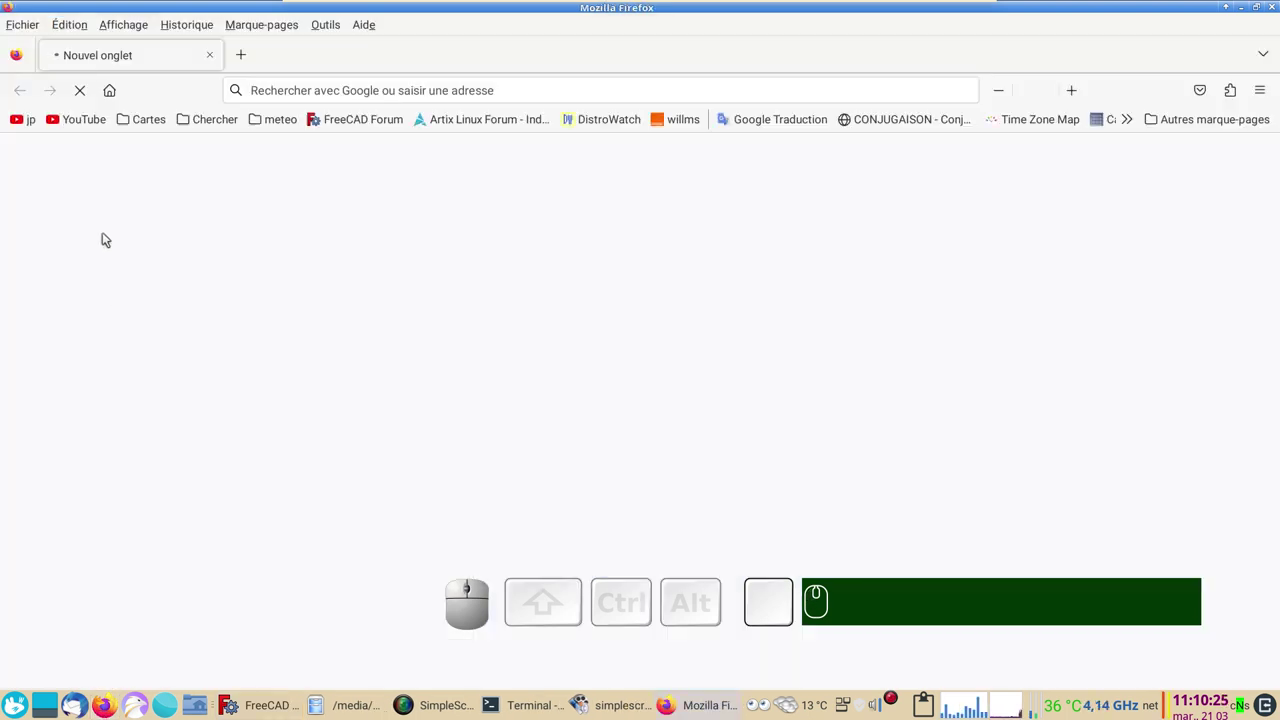
- Search the YouTube channel's videos for 'techdraw' and scroll the results
{"action": "left_click", "coordinate": [24, 123]}
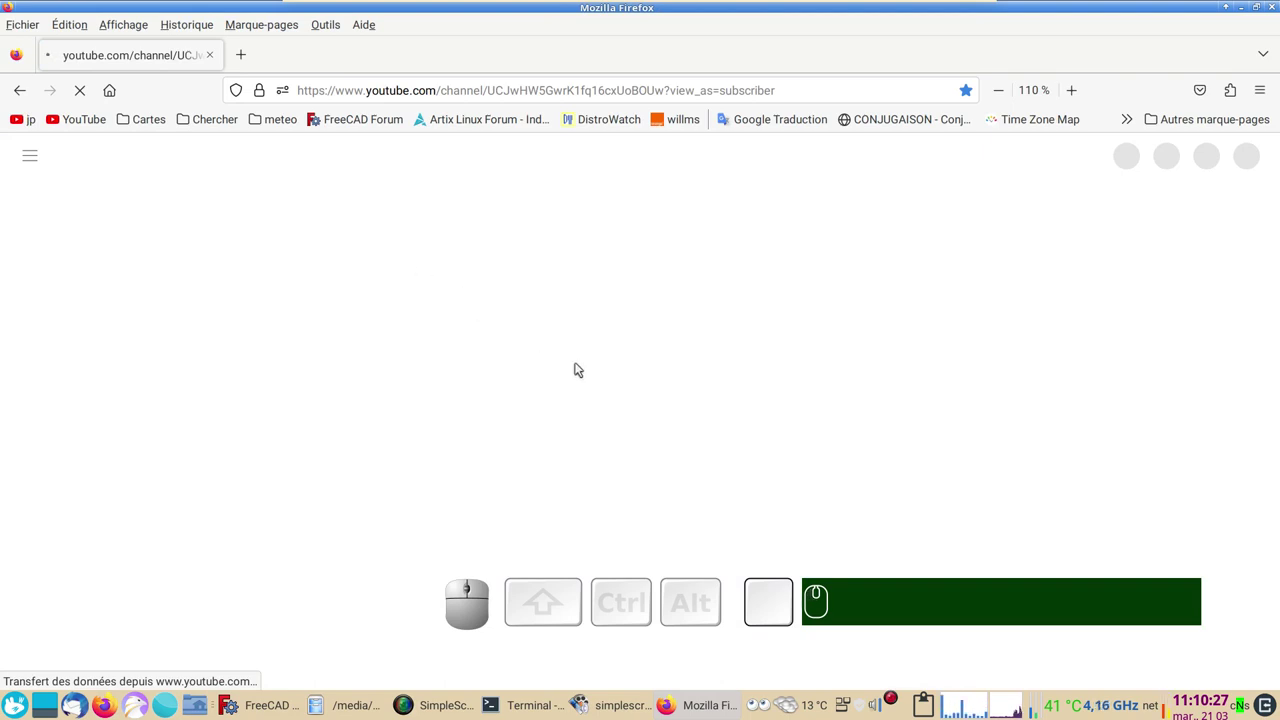
{"action": "left_click", "coordinate": [1038, 465]}
{"action": "type", "text": "techdr"}
{"action": "type", "text": "a"}
{"action": "type", "text": "w"}
{"action": "key", "text": "w"}
{"action": "key", "text": "Return"}
{"action": "scroll", "scroll_direction": "down", "scroll_amount": 3}
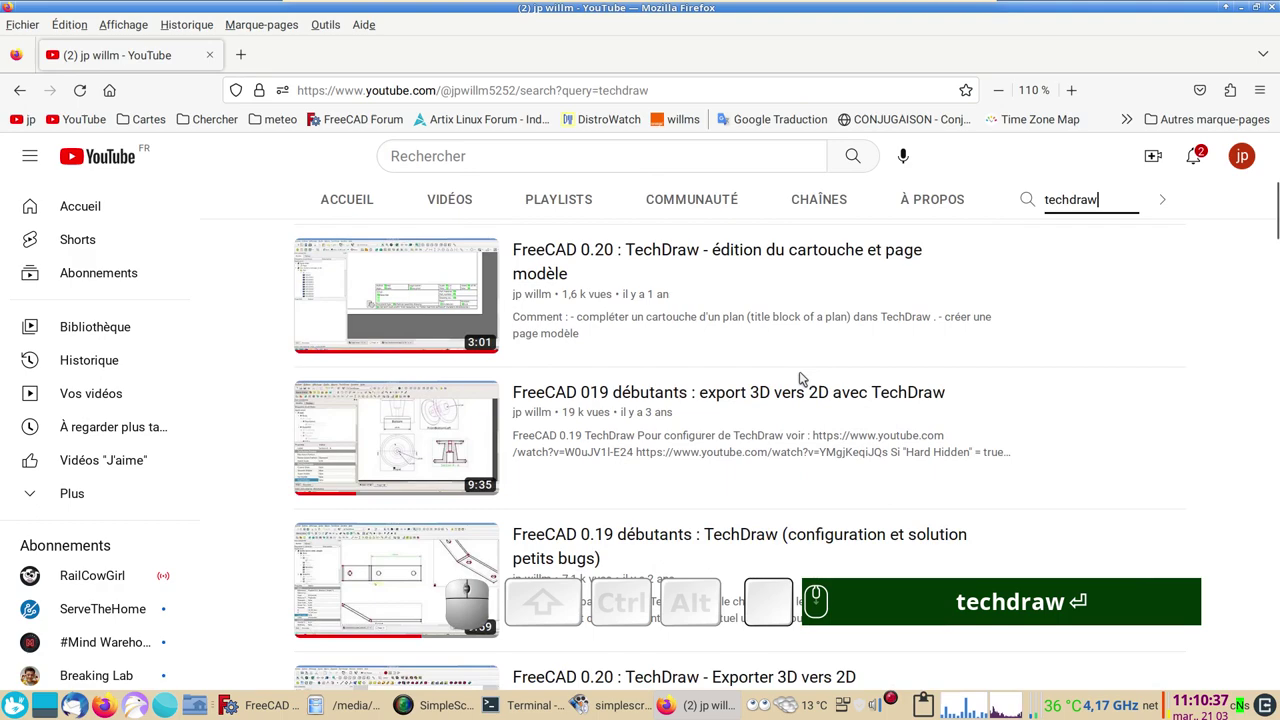
{"action": "scroll", "scroll_direction": "down", "scroll_amount": 3}
{"action": "scroll", "scroll_direction": "down", "scroll_amount": 3}
- Rerun the 'techdraw' channel search and browse the results before returning to FreeCAD
{"action": "type", "text": "techdraw ⏎"}
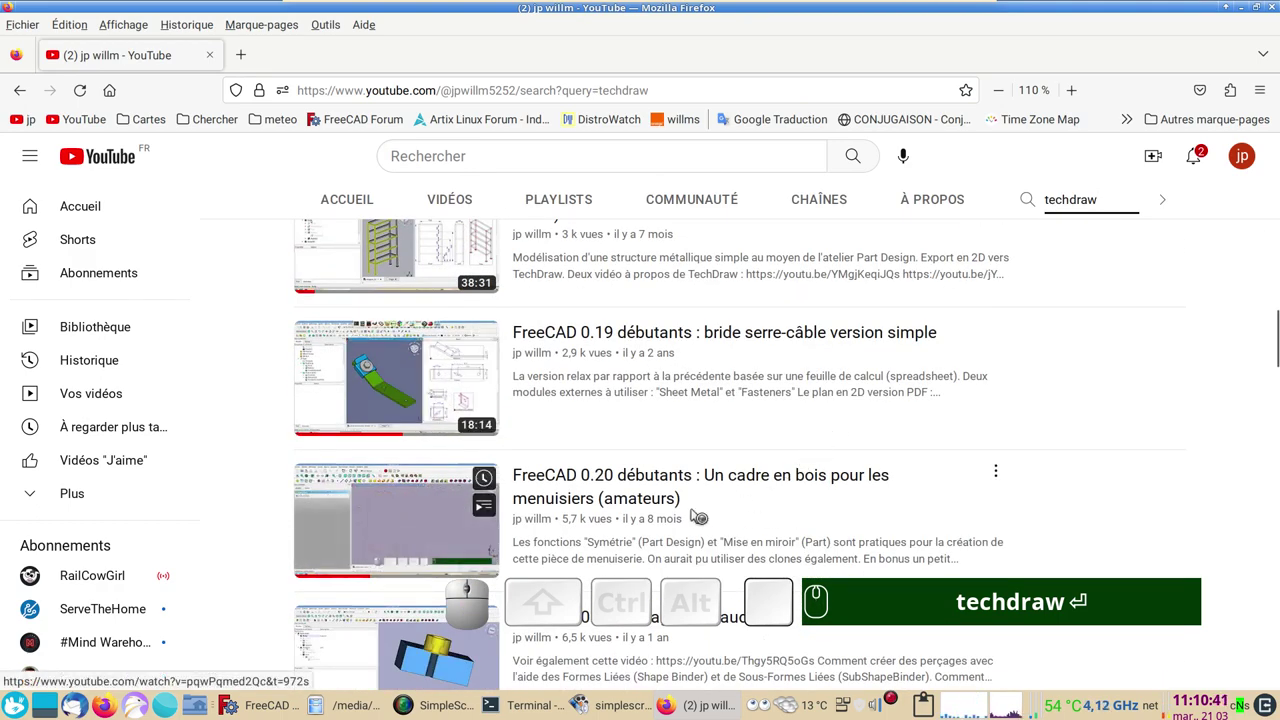
{"action": "scroll", "scroll_direction": "down", "scroll_amount": 3}
{"action": "scroll", "scroll_direction": "up", "scroll_amount": 3}
{"action": "type", "text": "techdraw ⏎"}
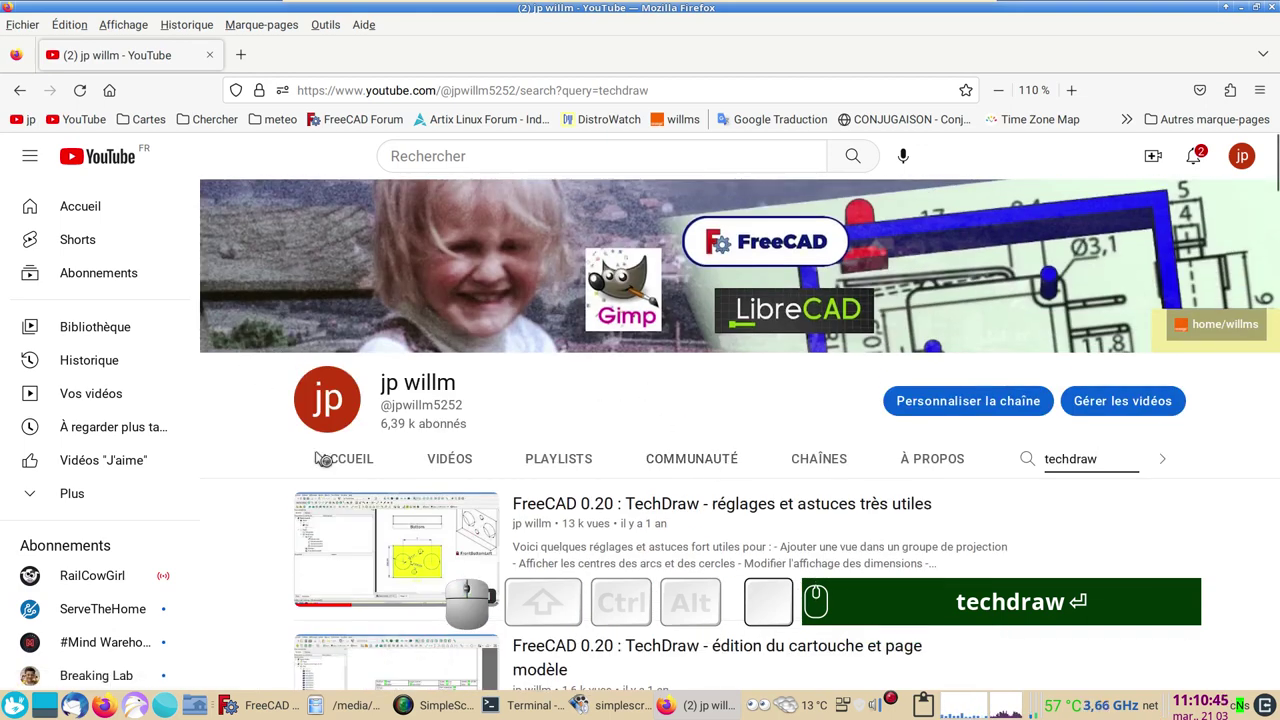
{"action": "left_click", "coordinate": [268, 705]}
{"action": "type", "text": "techdraw"}
{"action": "key", "text": "Return"}
{"action": "scroll", "scroll_direction": "down", "scroll_amount": 3}
{"action": "left_click_drag", "start_coordinate": [598, 431], "coordinate": [612, 442]}
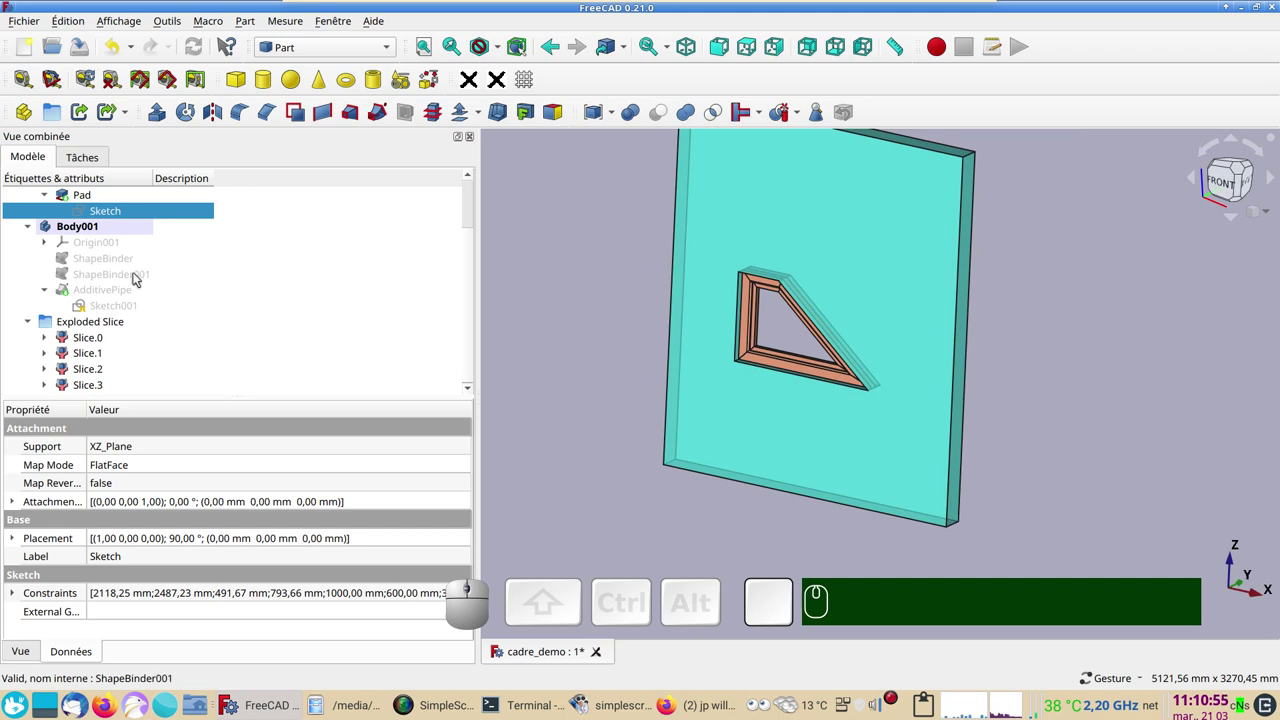
{"action": "left_click", "coordinate": [1074, 280]}
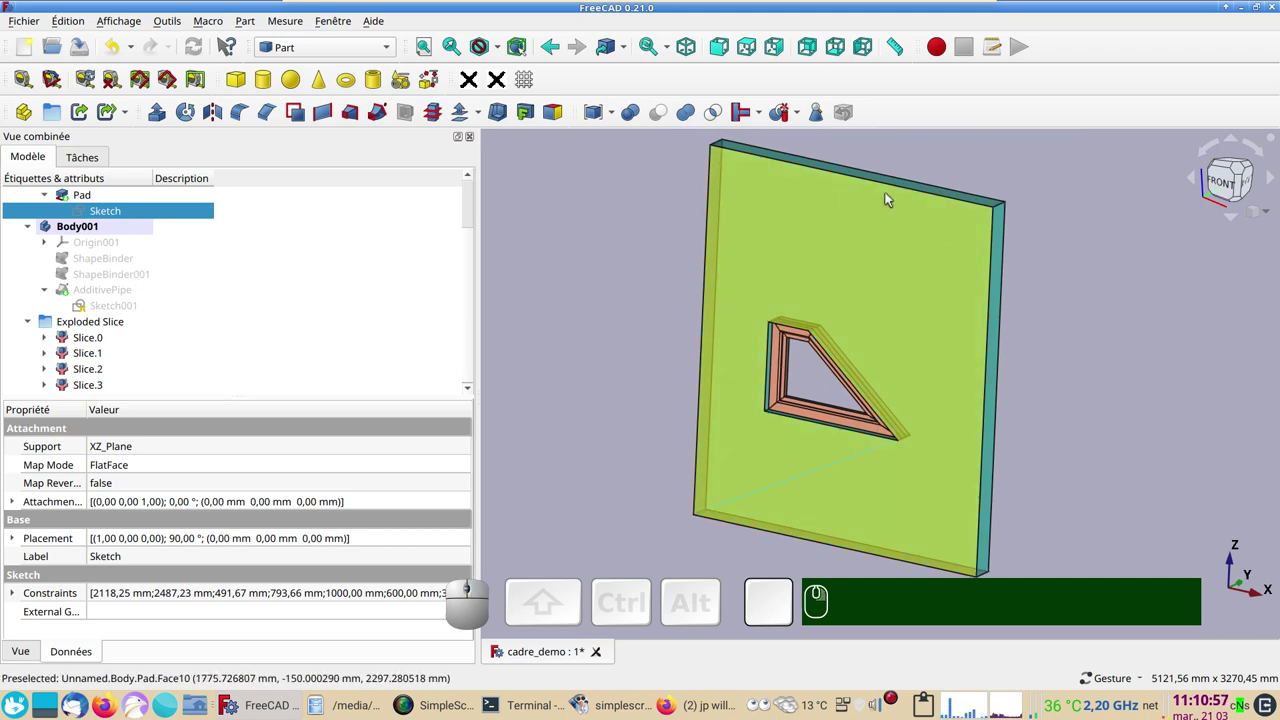